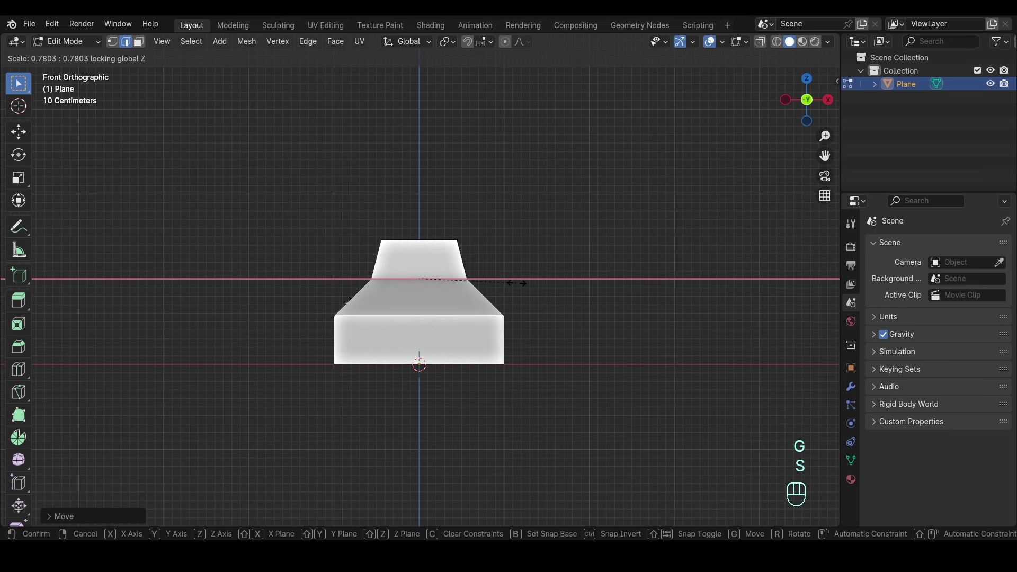
# - Bevel the slanted edge of the base profile with extra segments to round it
pyautogui.press('ctrl+b')
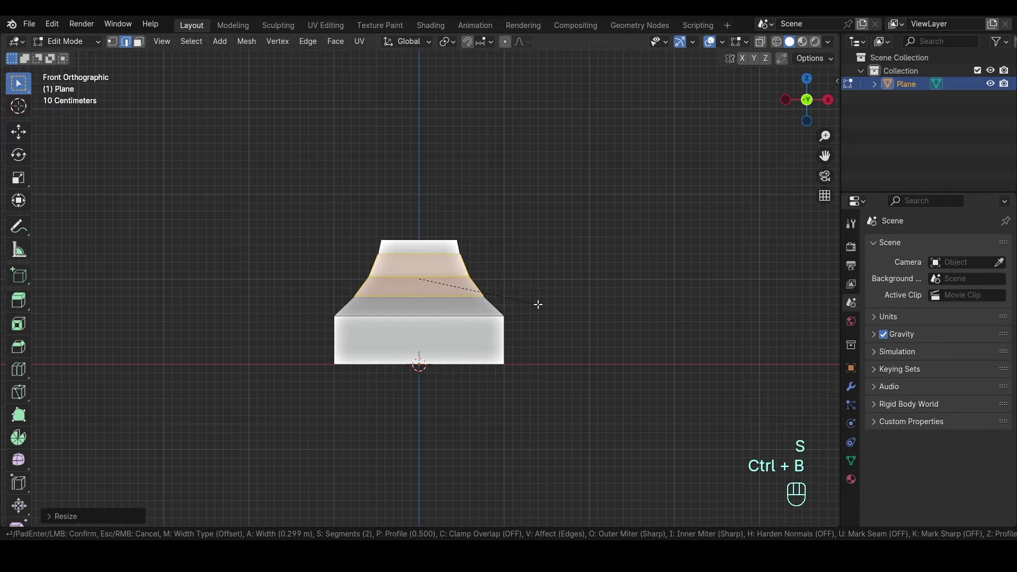
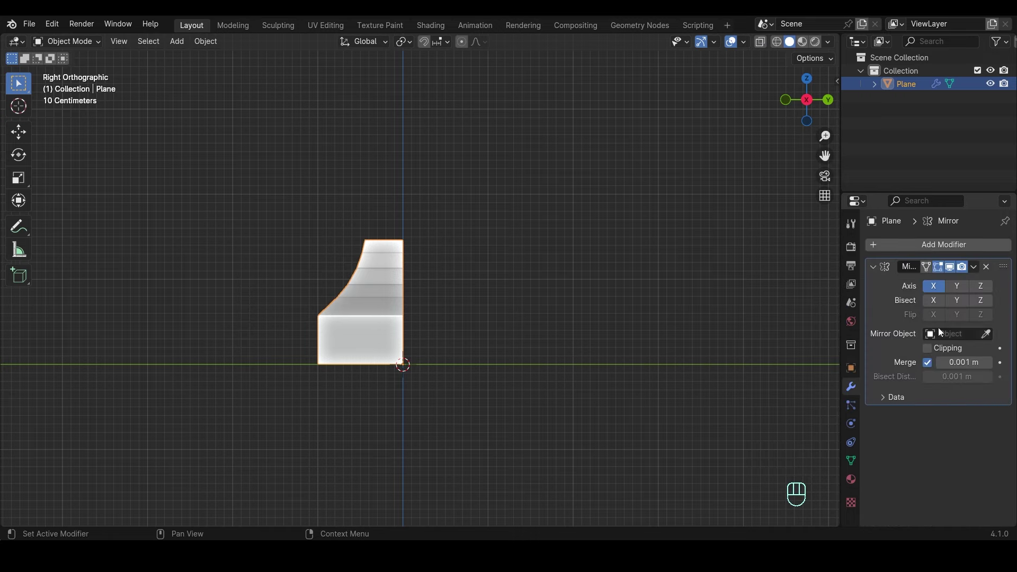
# - Mirror the half profile on Y and bevel the edge loop into a wider band for the opening
pyautogui.click(955, 290)
pyautogui.click(940, 293)
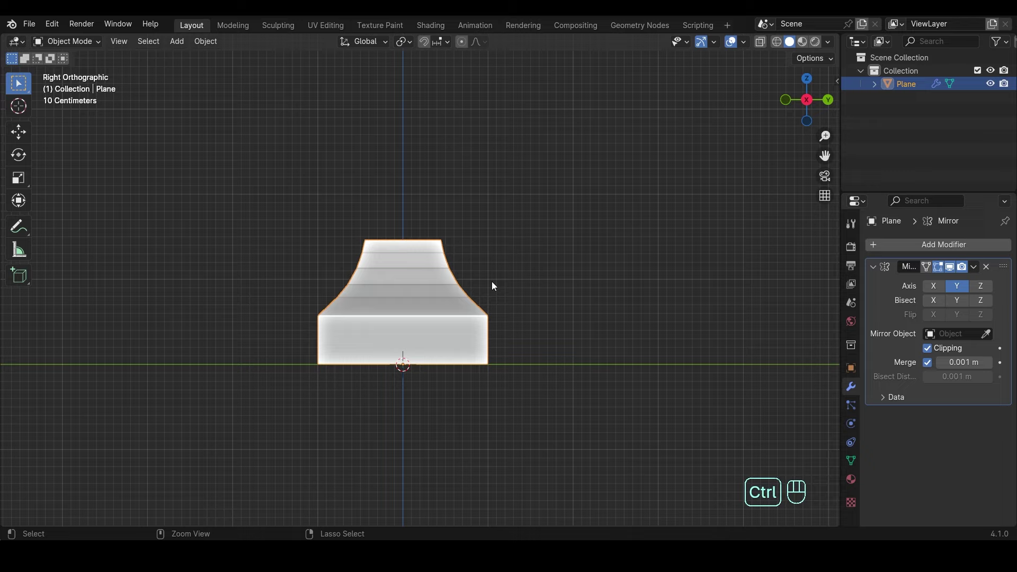
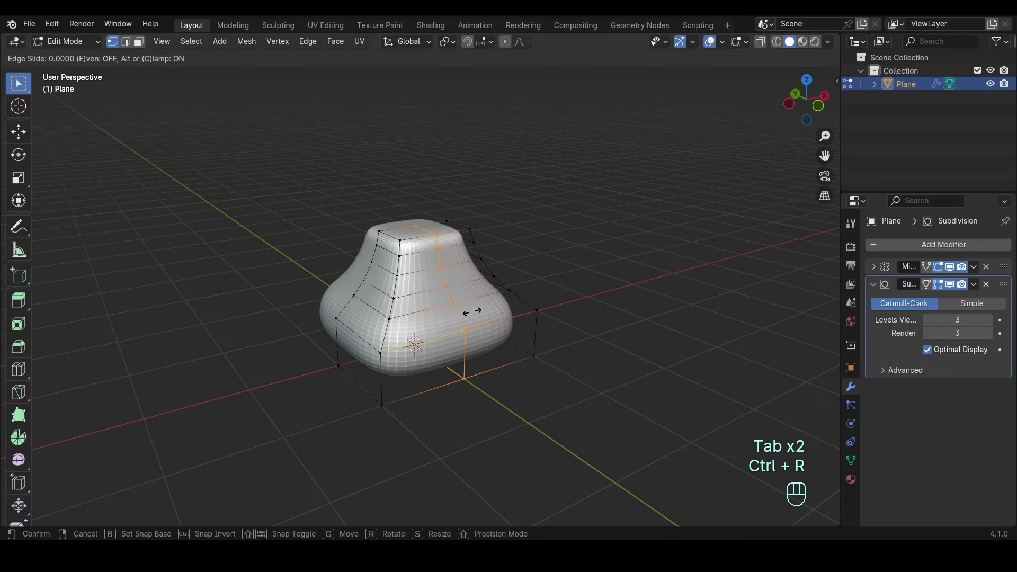
pyautogui.press('ctrl+b')
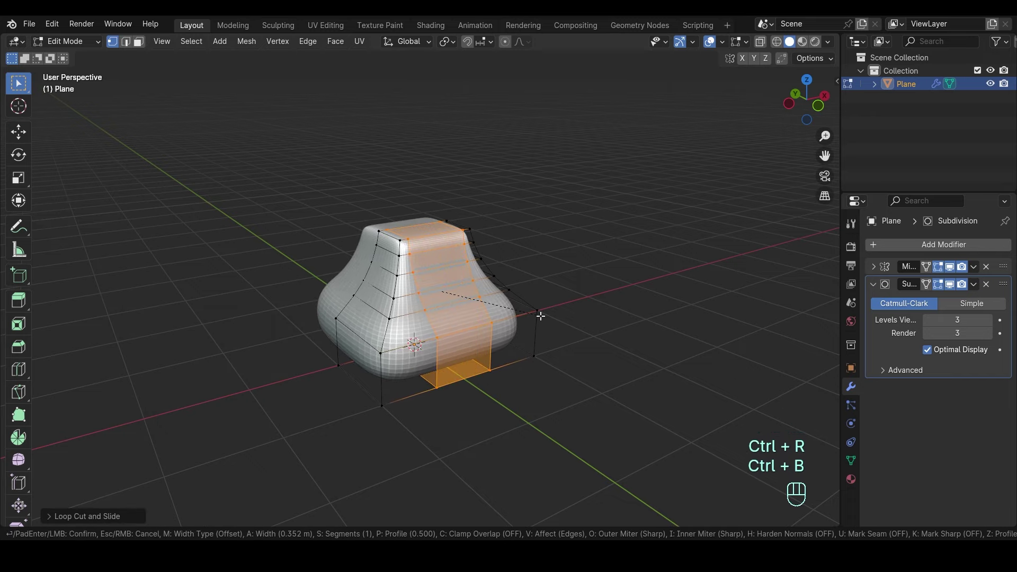
pyautogui.press('3')
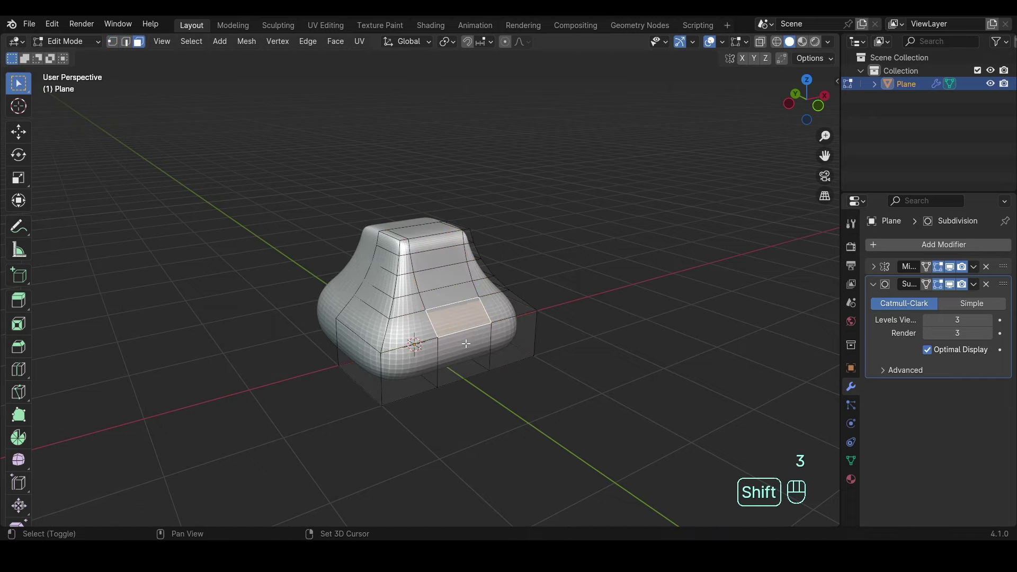
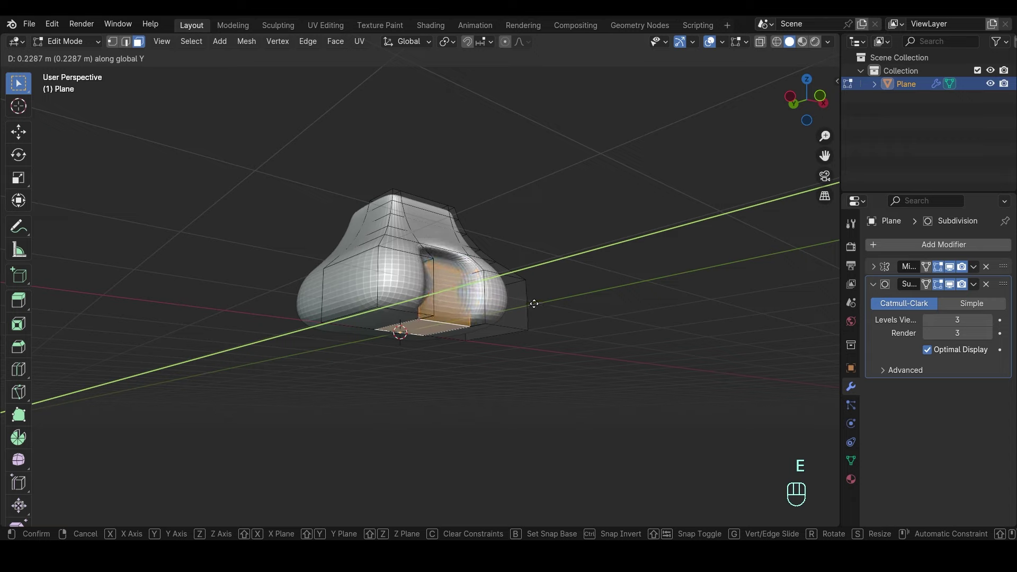
# - Cut the arched opening through the base, recalculate normals and merge vertices by distance
pyautogui.press('a')
pyautogui.press('shift+n')
pyautogui.press('m')
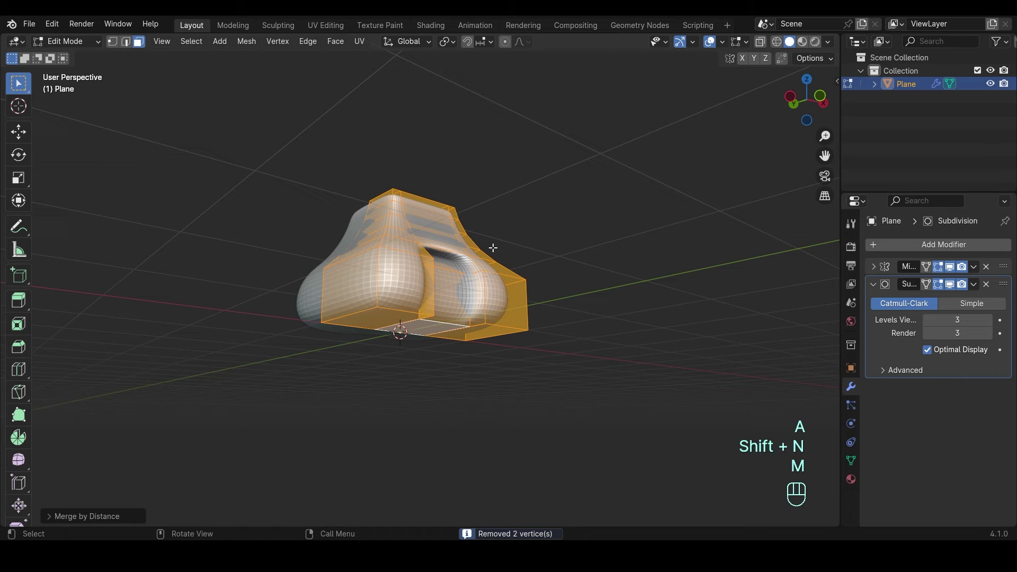
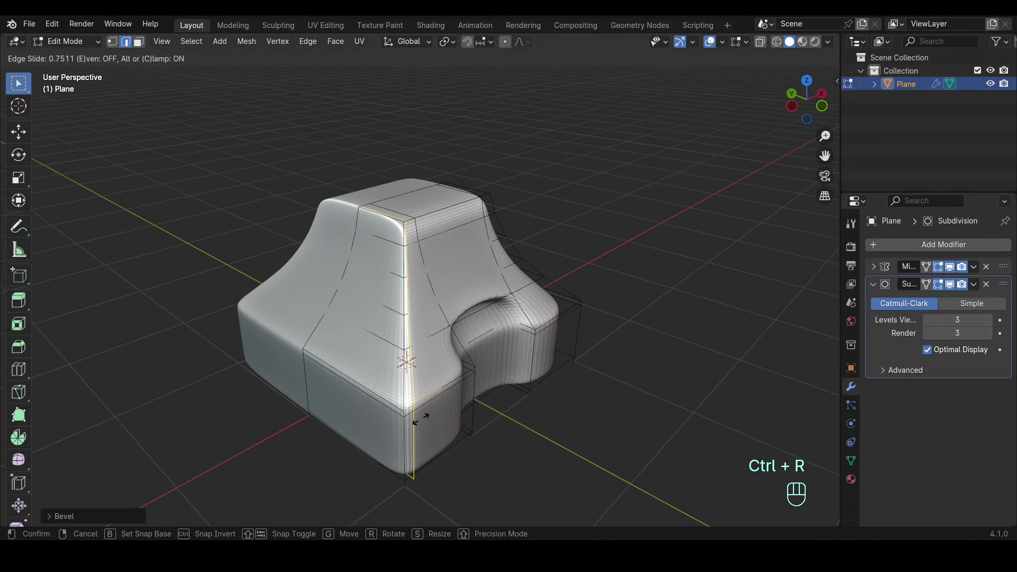
# - Add supporting loop cuts near the corner and on both sides of the arch
pyautogui.press('ctrl+r')
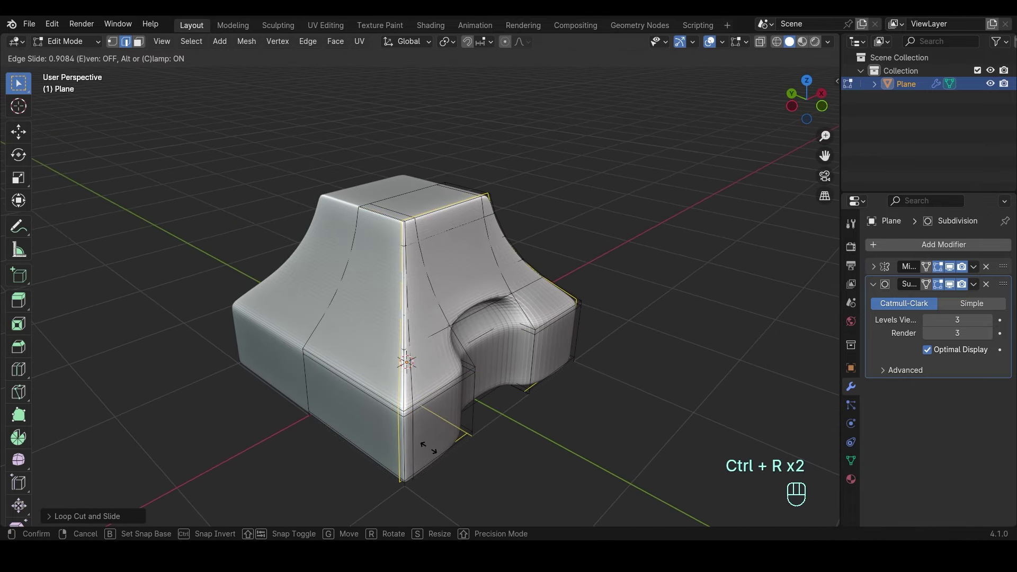
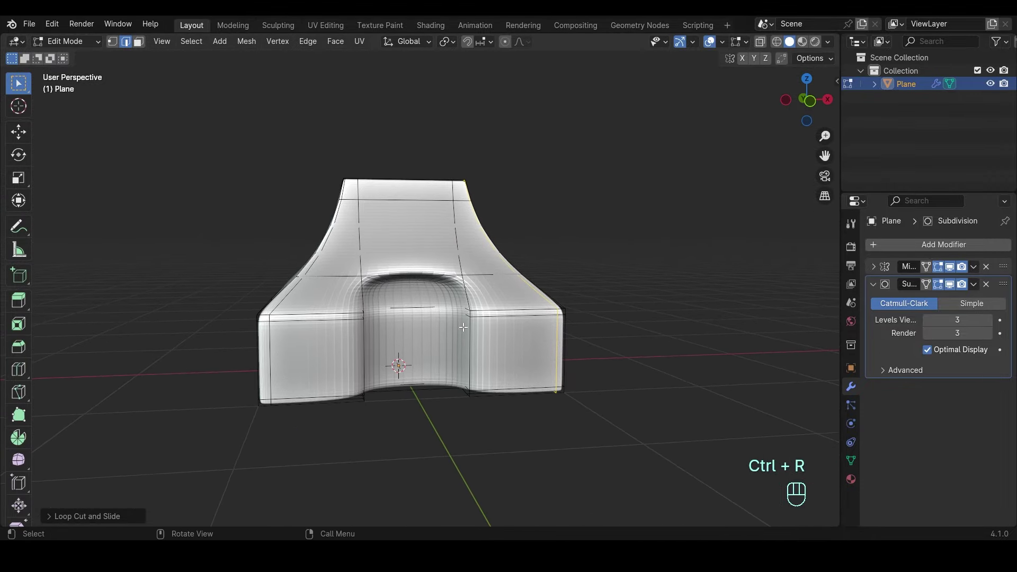
pyautogui.press('ctrl+r')
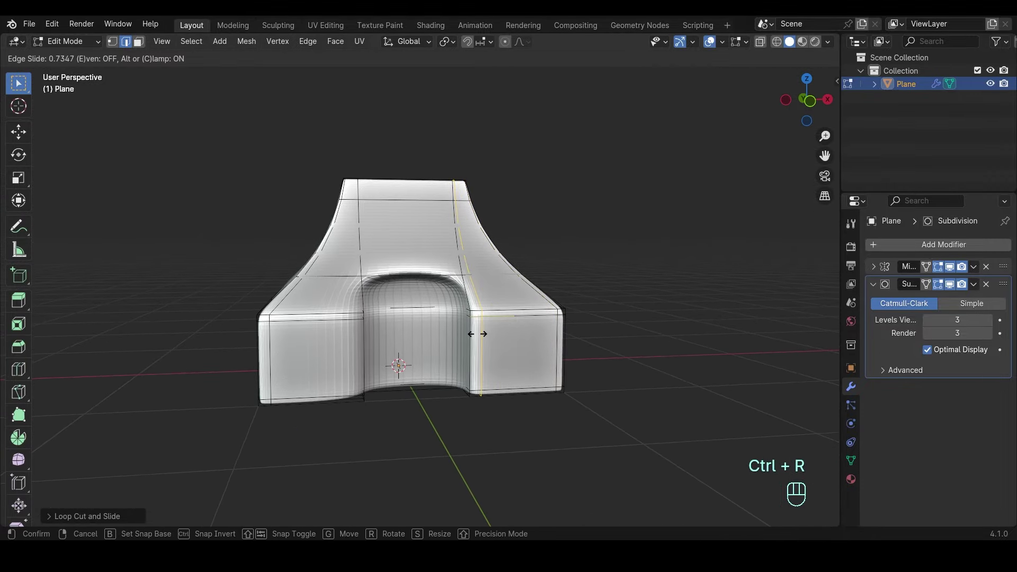
pyautogui.press('ctrl+r')
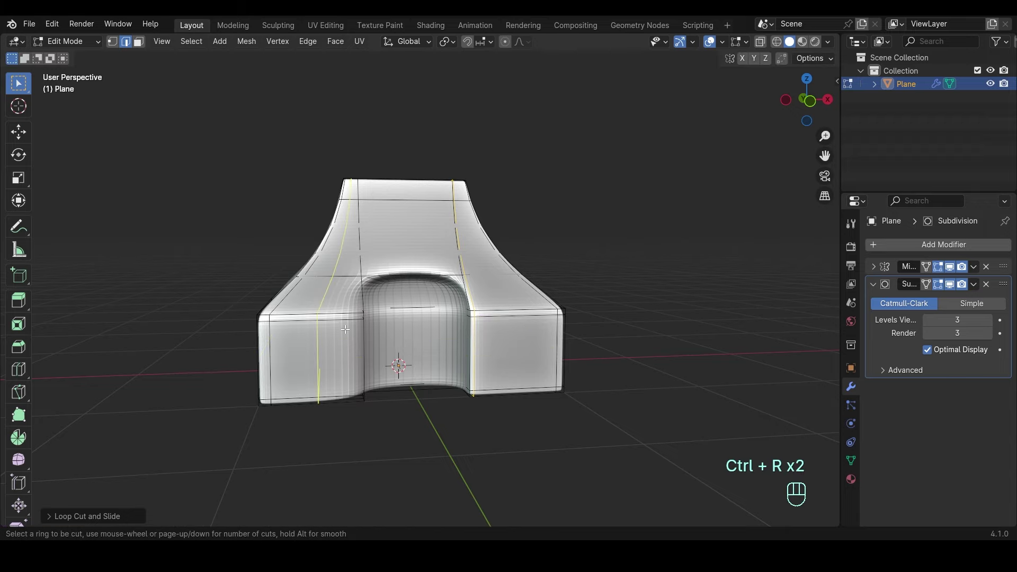
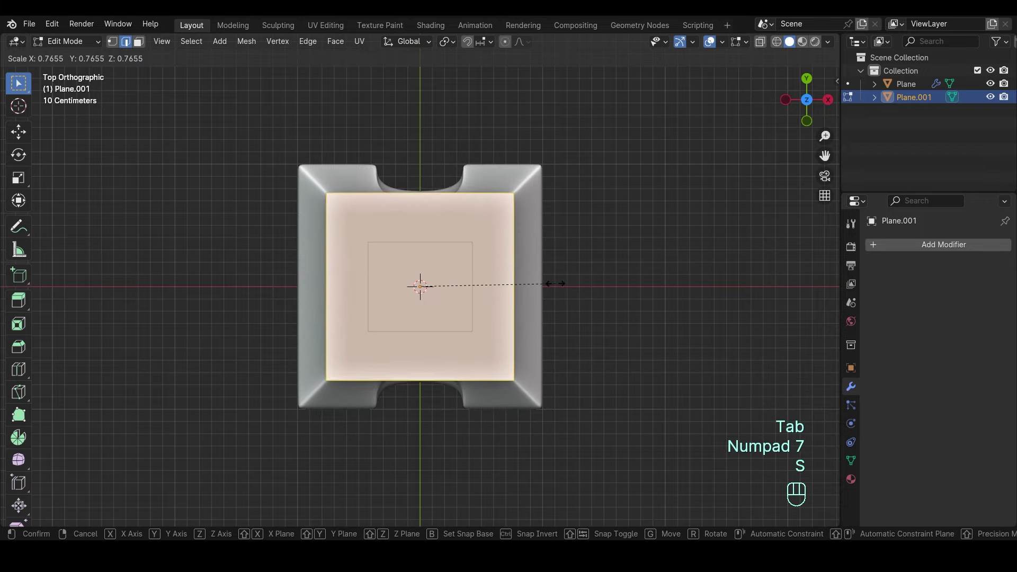
# - Stretch the plane lengthwise, raise it into a block and narrow its front-to-back depth
pyautogui.press('s')
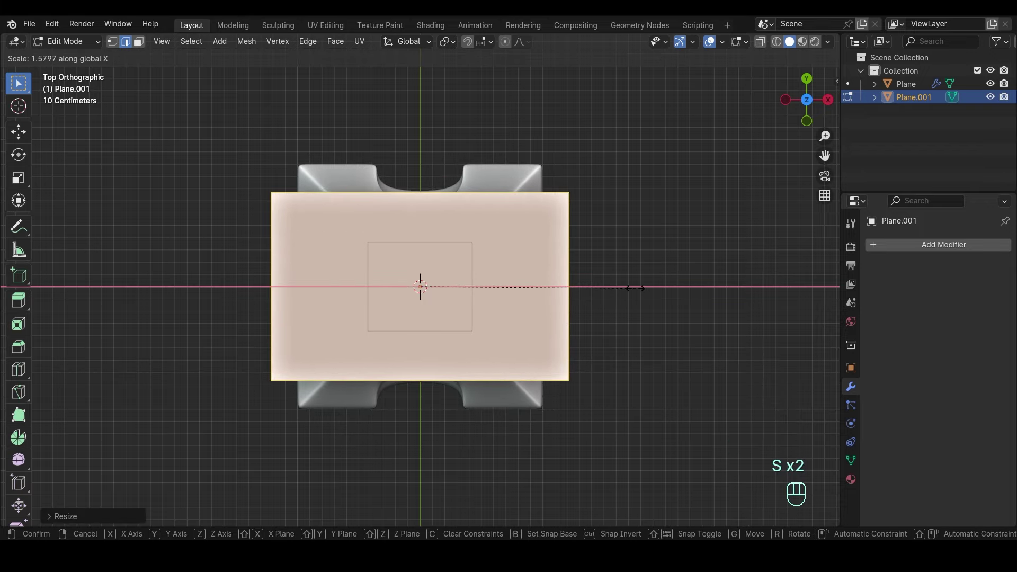
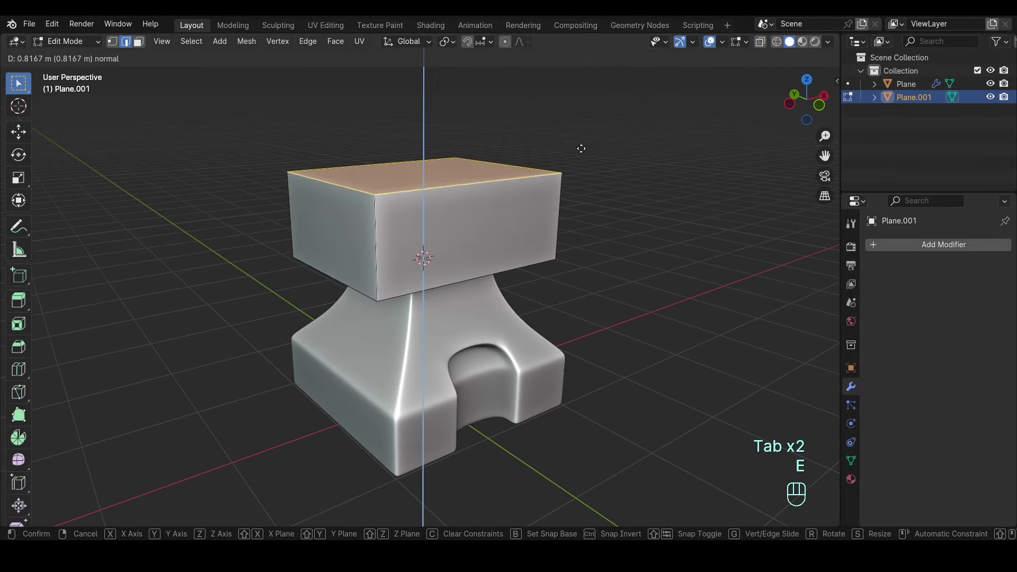
pyautogui.press('a')
pyautogui.press('shift+n')
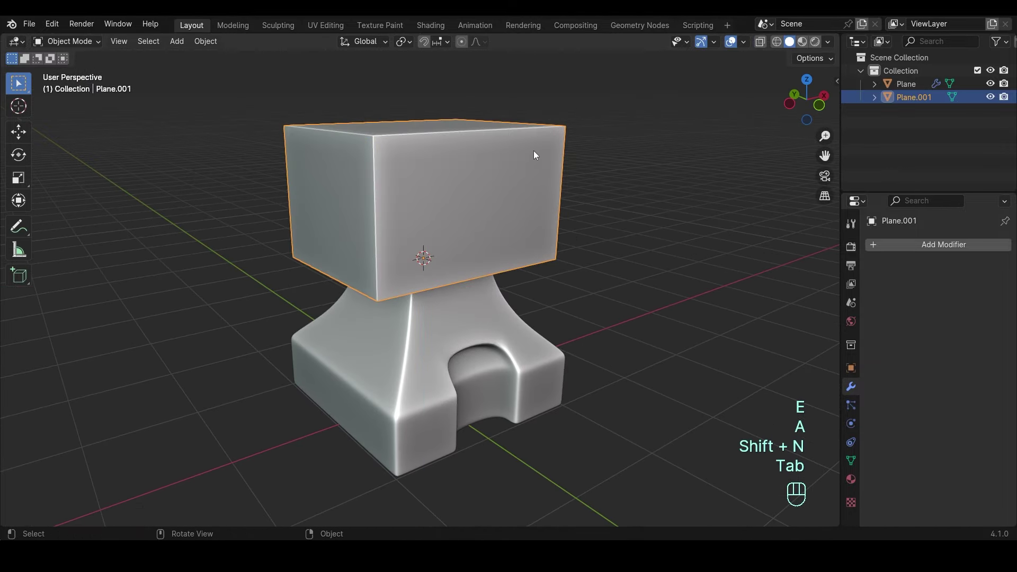
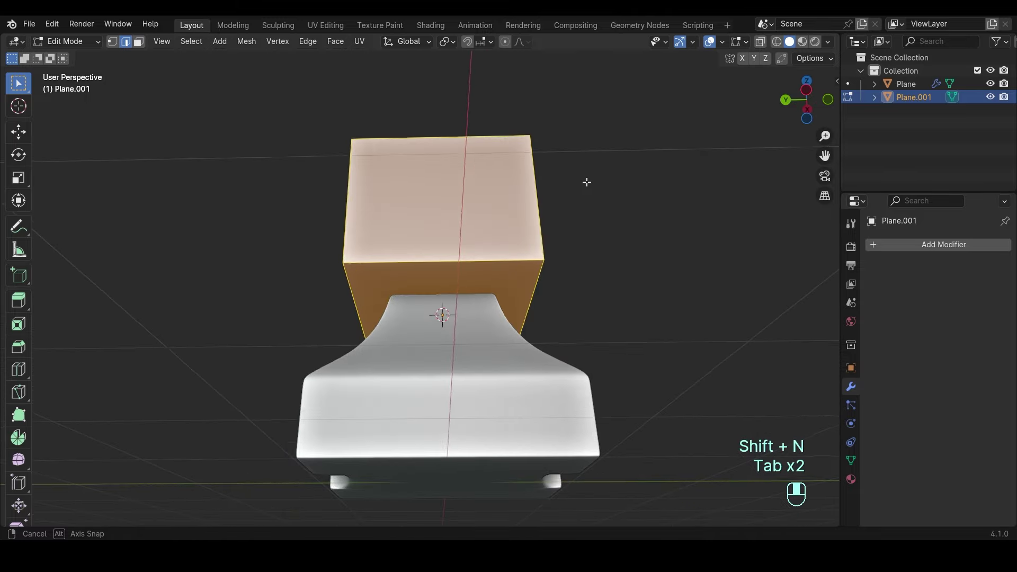
pyautogui.press('s')
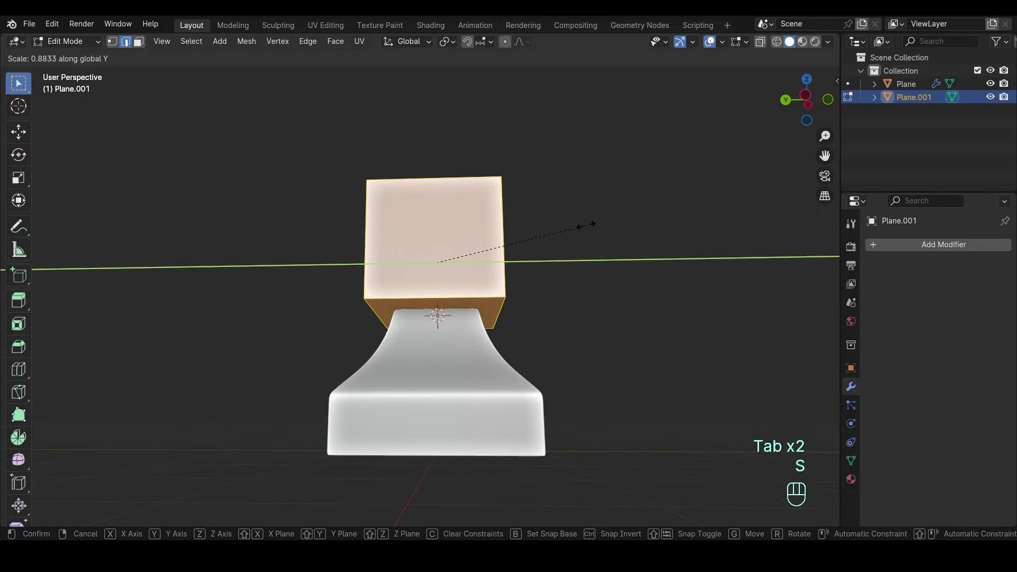
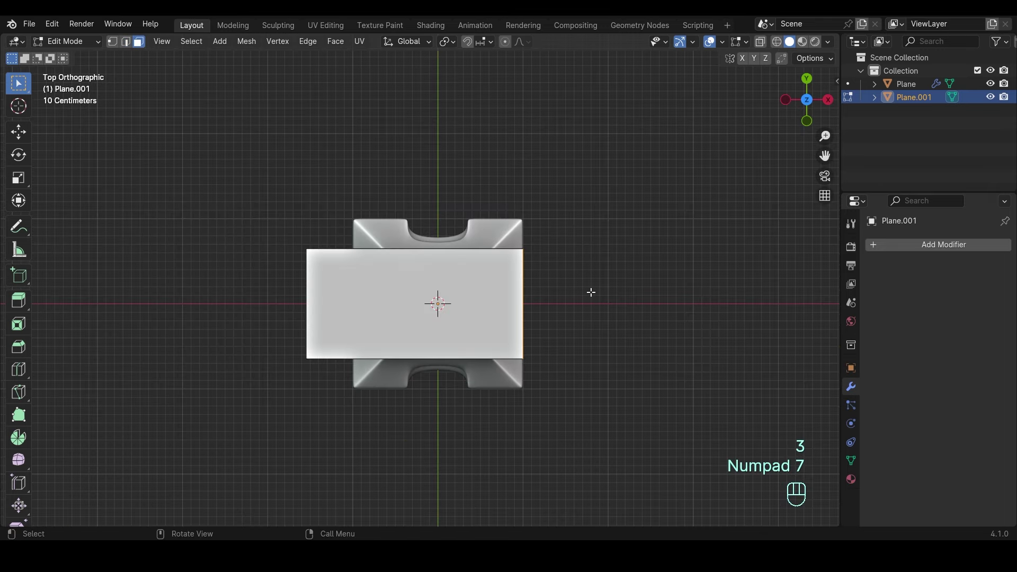
# - Extrude and taper the end face into a horn, push it out and lower its tip
pyautogui.press('e')
pyautogui.press('s')
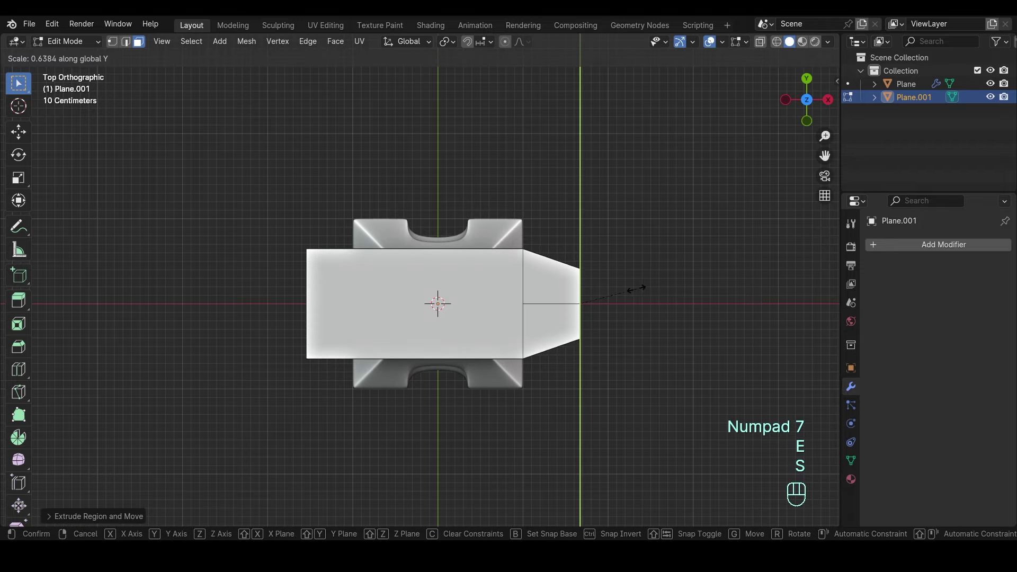
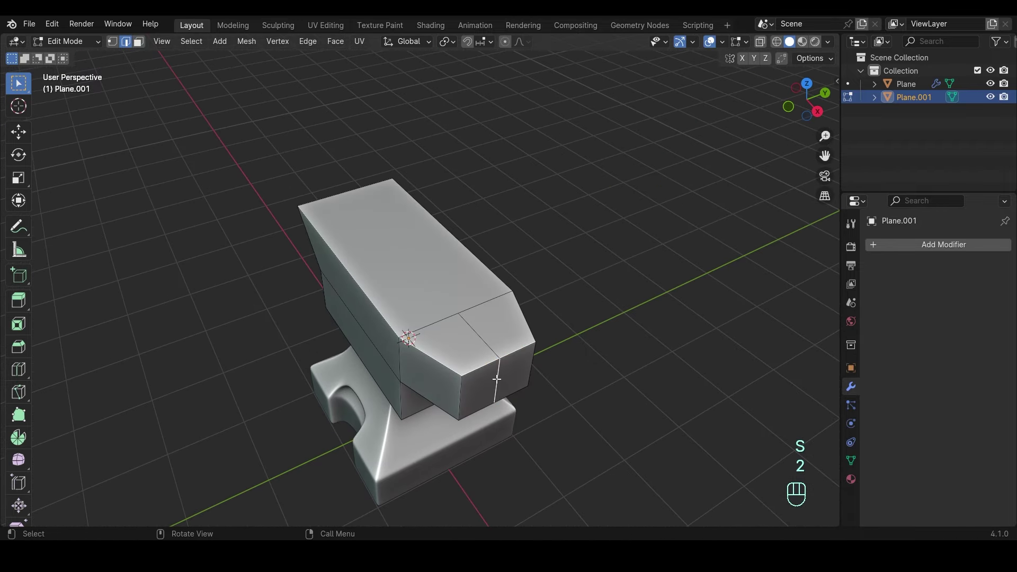
pyautogui.press('KP_7')
pyautogui.press('g')
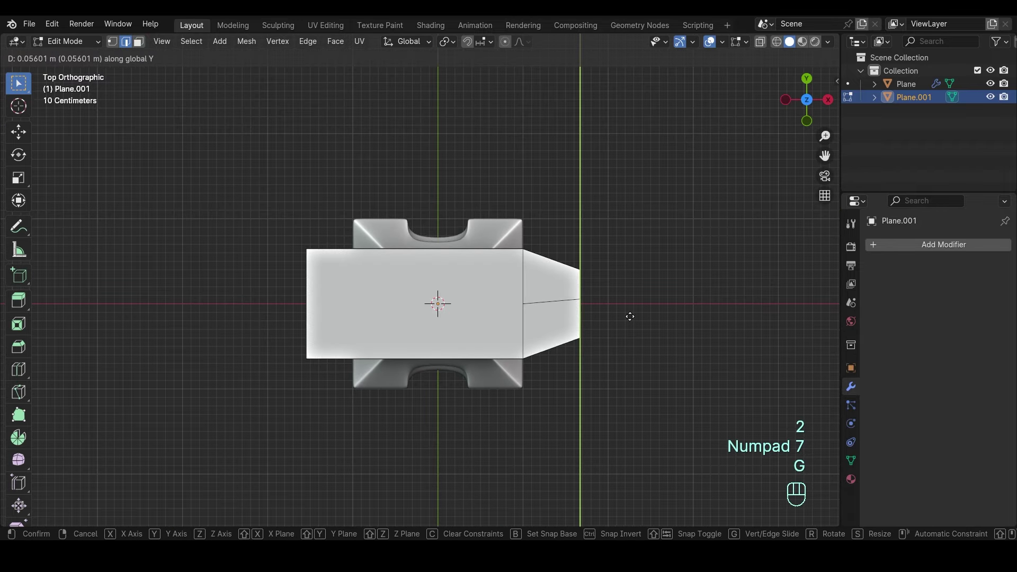
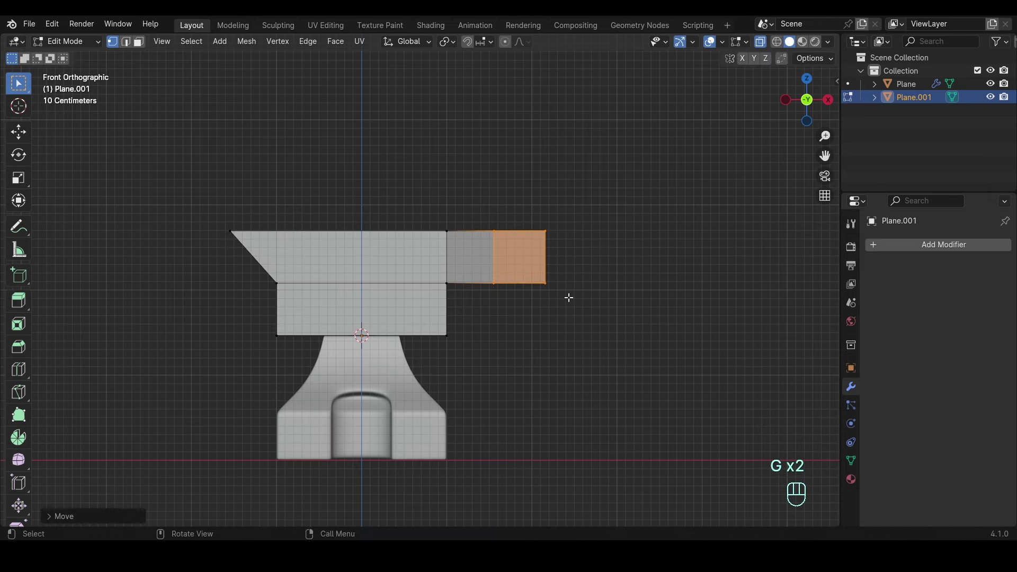
pyautogui.press('g')
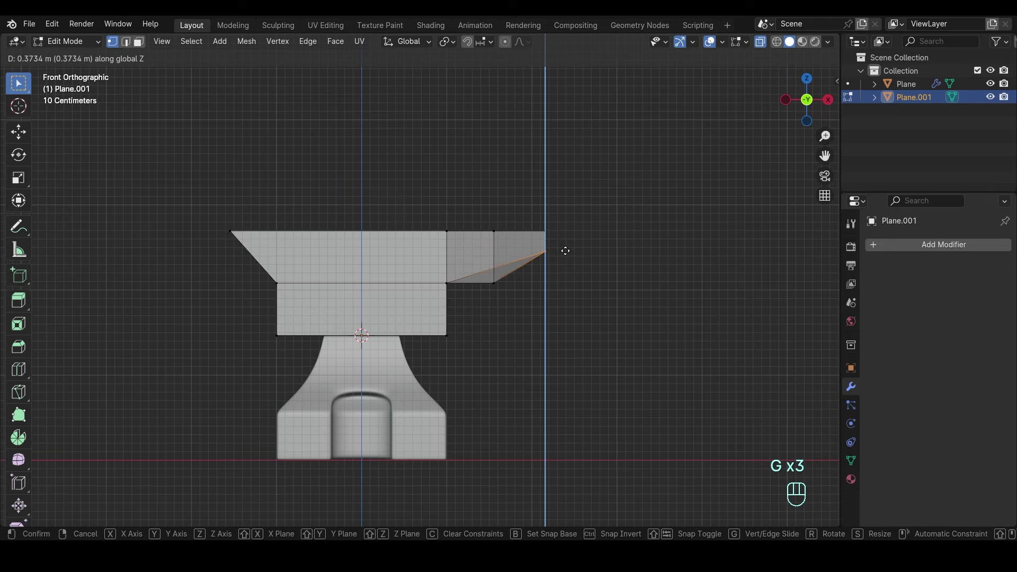
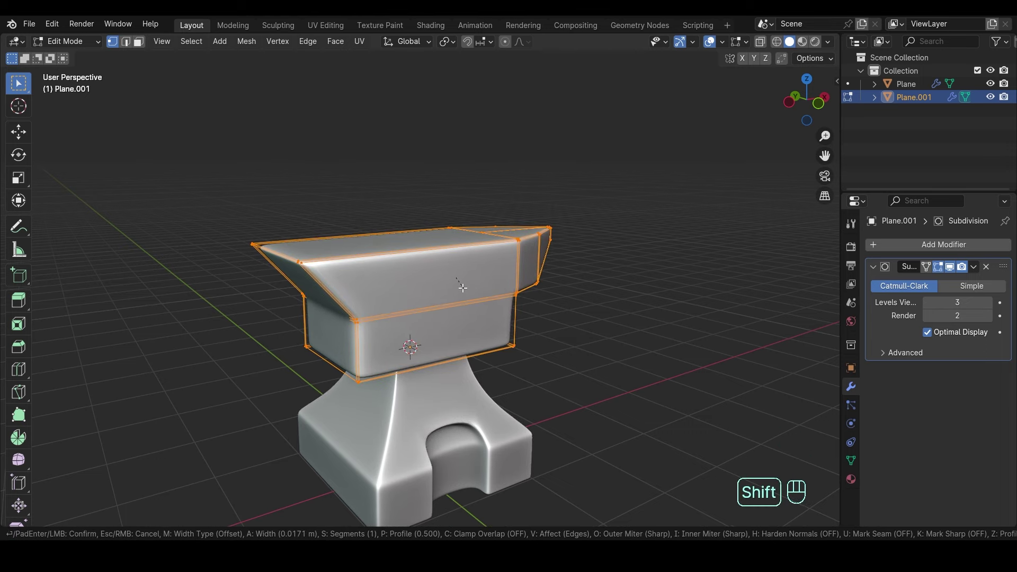
# - Bevel the band of body edges around heel and waist, undoing the misplaced width
pyautogui.press('Tab')
pyautogui.press('KP_1')
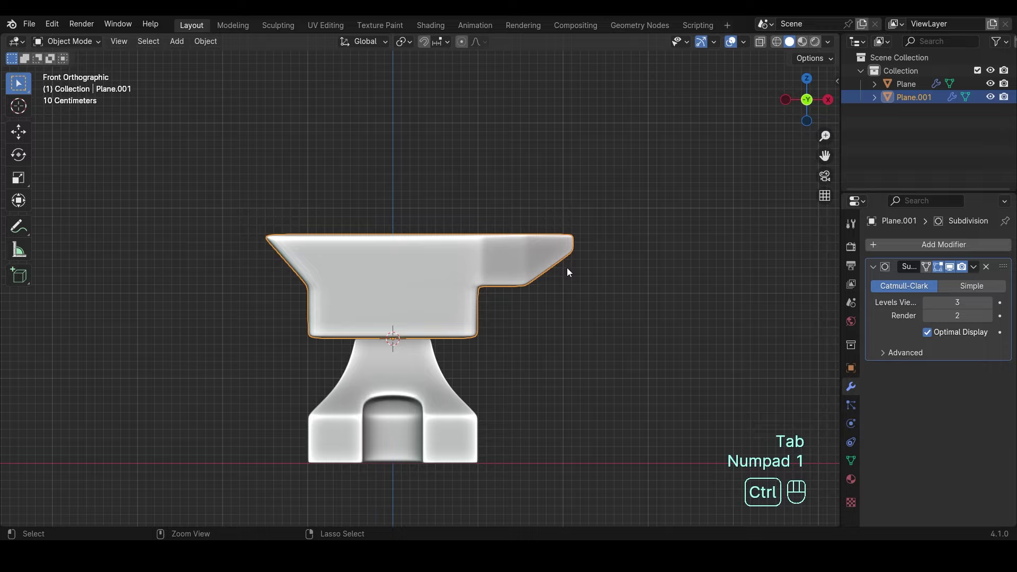
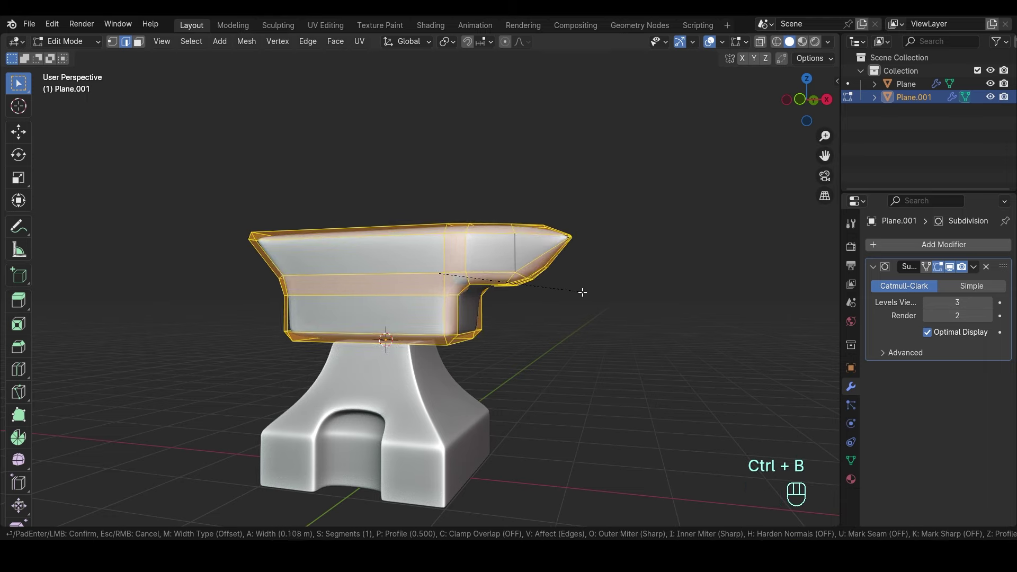
pyautogui.press('Tab')
pyautogui.moveTo(572, 308); pyautogui.dragTo(549, 283)
pyautogui.press('ctrl+z')
pyautogui.press('ctrl+z')
pyautogui.press('ctrl+z')
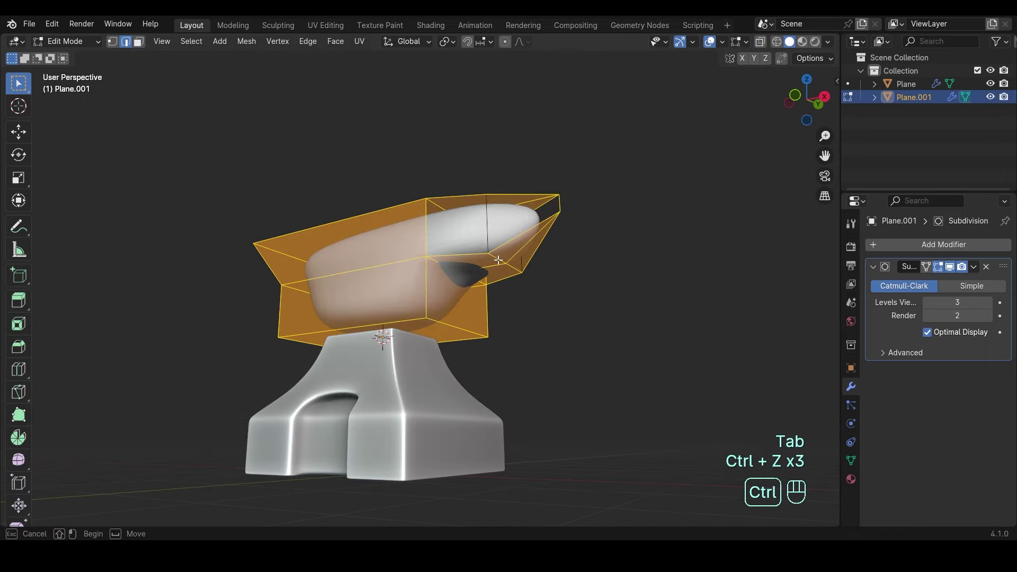
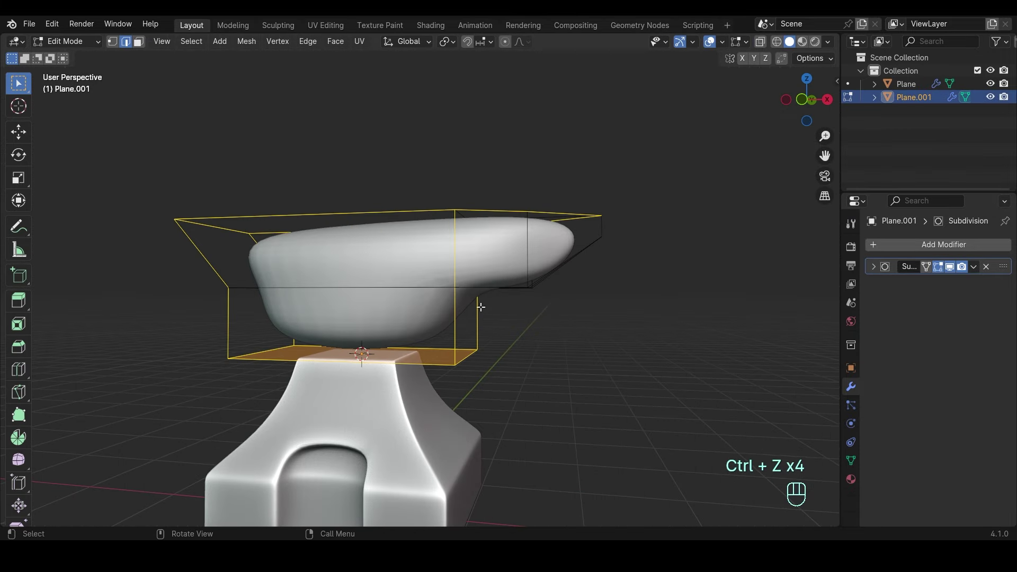
# - Add a supporting edge loop around the body bottom and move vertices in front view
pyautogui.press('ctrl+b')
pyautogui.press('Tab')
pyautogui.press('Tab')
pyautogui.press('ctrl+r')
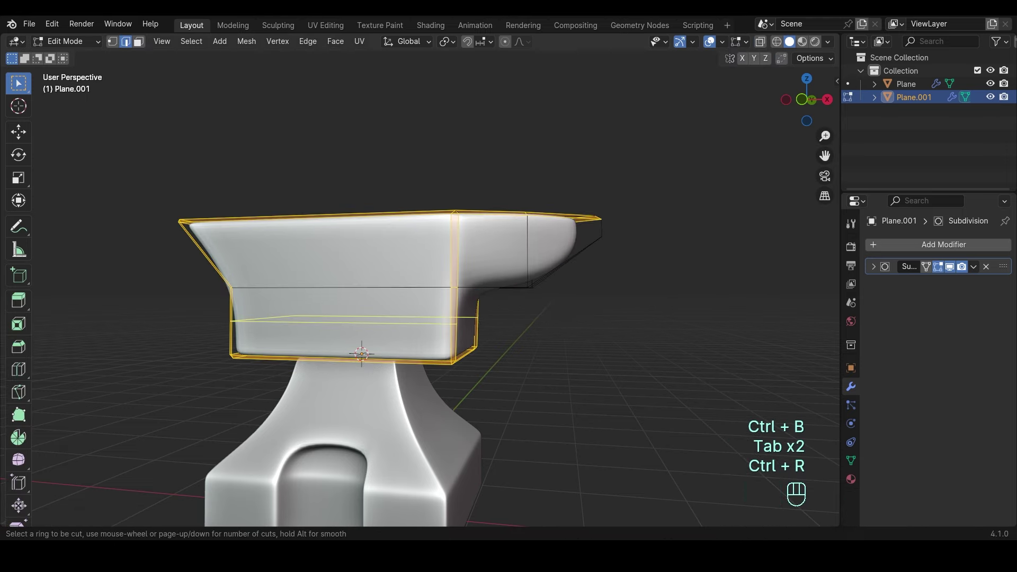
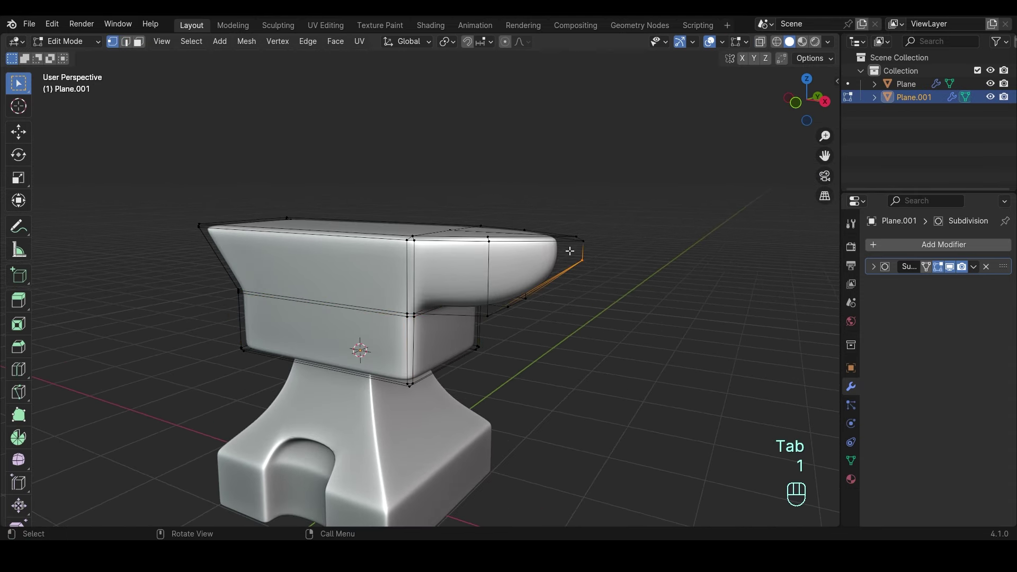
pyautogui.press('g')
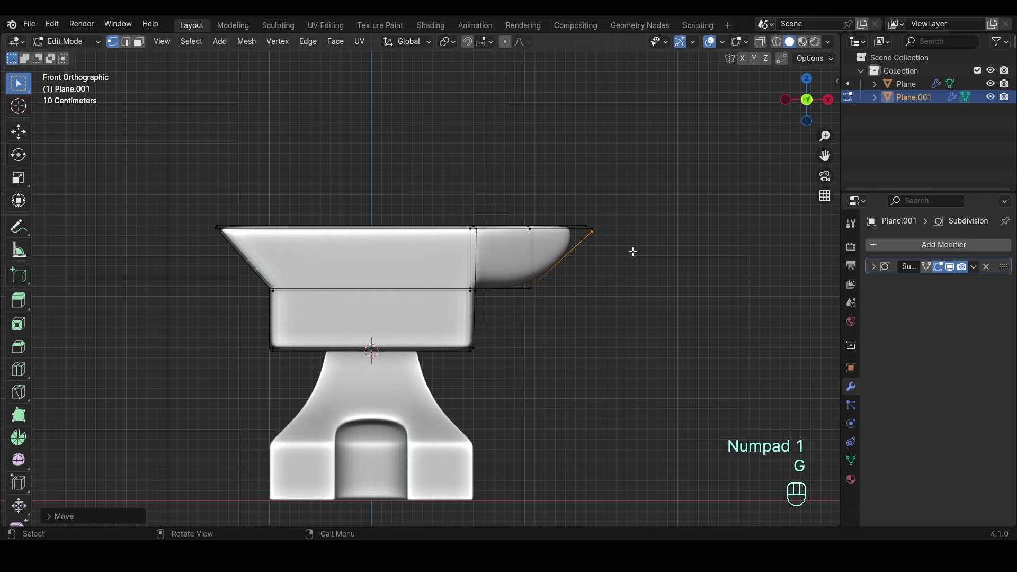
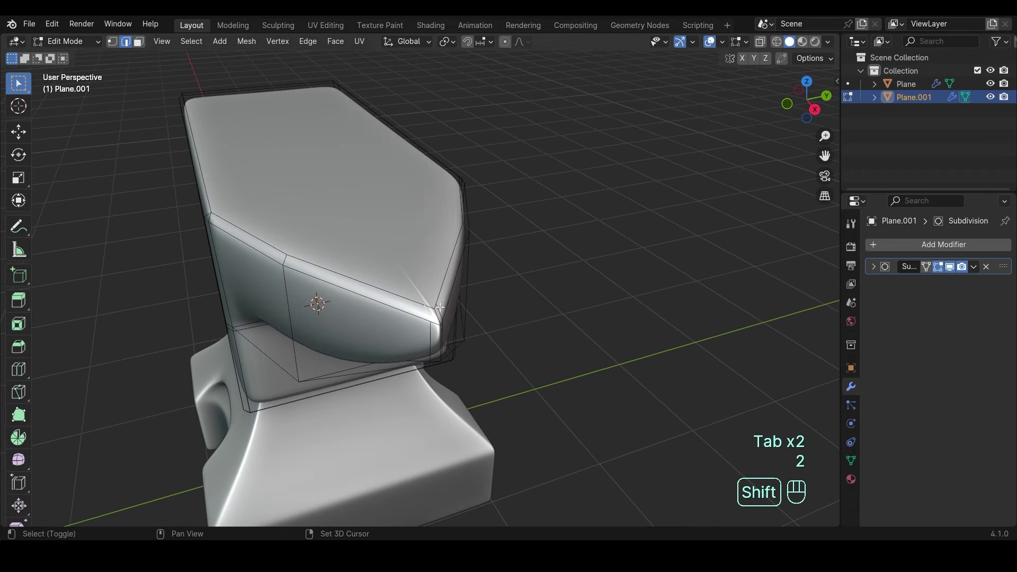
# - Preview the smoothed pinched waist and overhanging top, orbiting around the anvil
pyautogui.press('ctrl+x')
pyautogui.press('Tab')
pyautogui.moveTo(474, 304); pyautogui.dragTo(541, 282)
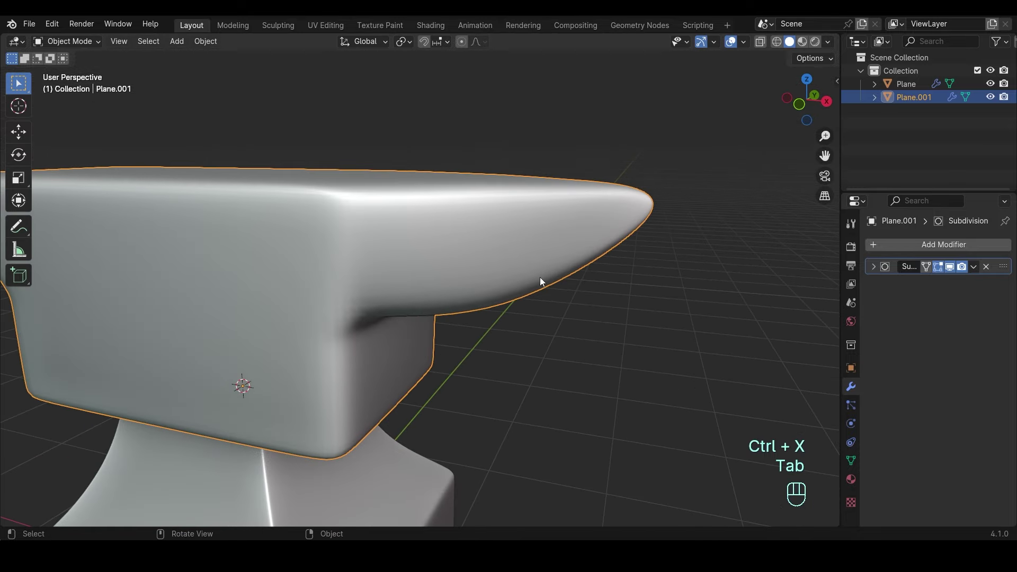
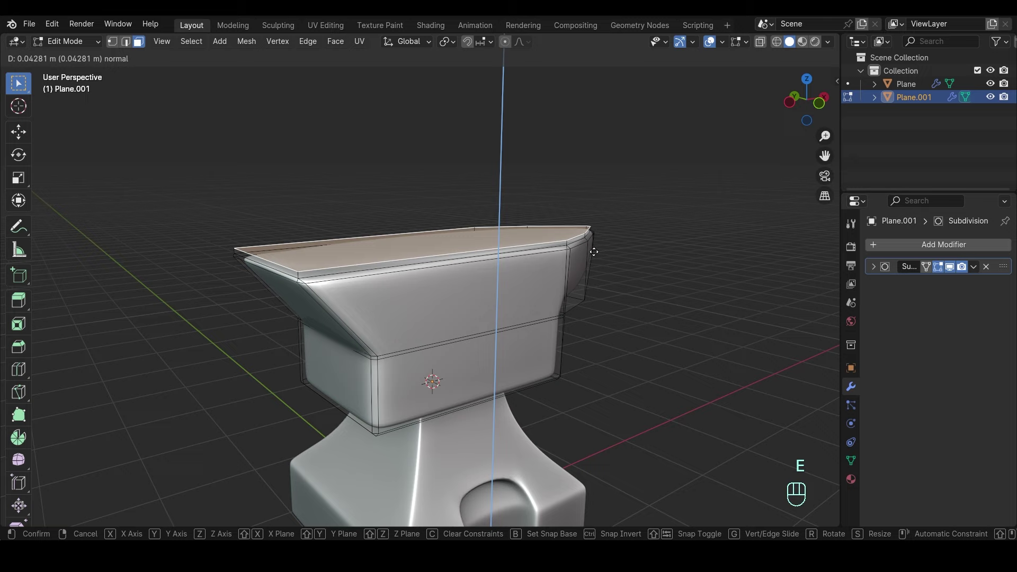
# - Set the top slab at a thinner height, undoing and re-entering edit mode to retry
pyautogui.press('ctrl+r')
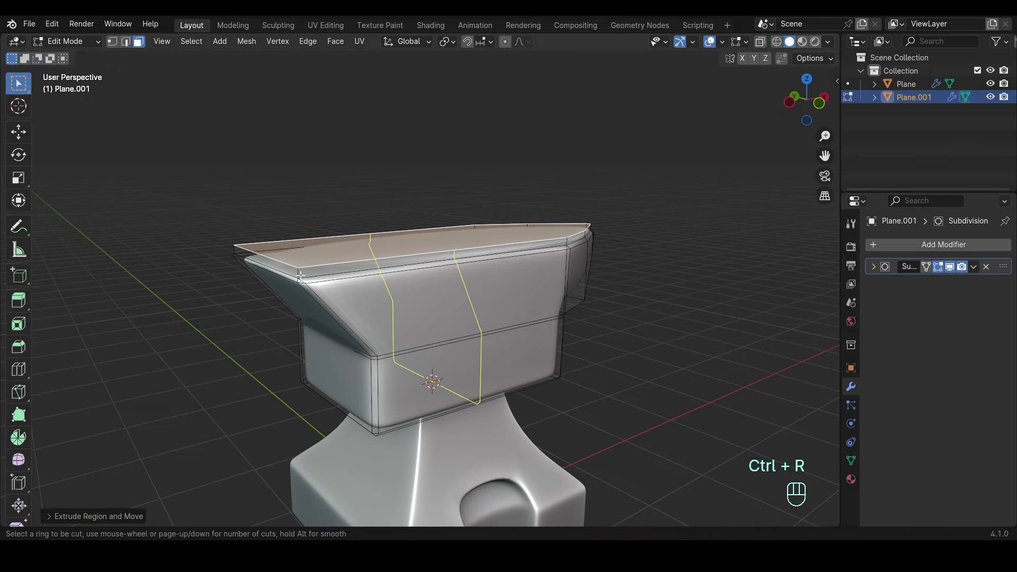
pyautogui.press('ctrl+z')
pyautogui.press('ctrl+z')
pyautogui.press('Tab')
pyautogui.moveTo(577, 275); pyautogui.dragTo(543, 290)
pyautogui.middleClick(542, 316)
pyautogui.press('Tab')
# - Separate the slab as Plane.002 and remove its subdivision modifier
pyautogui.press('shift+s')
pyautogui.press('shift+d')
pyautogui.press('p')
pyautogui.press('Tab')
pyautogui.click(447, 268)
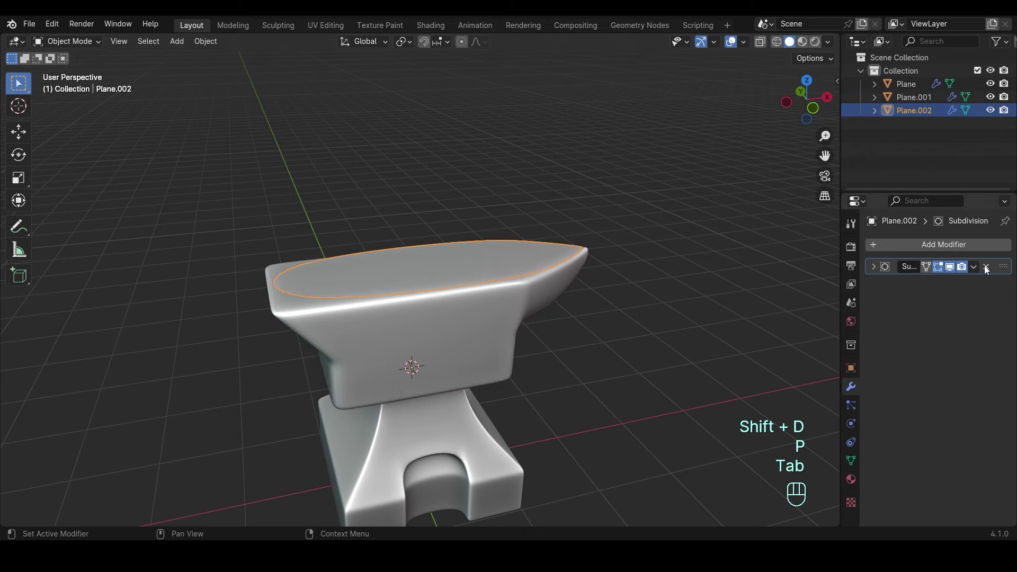
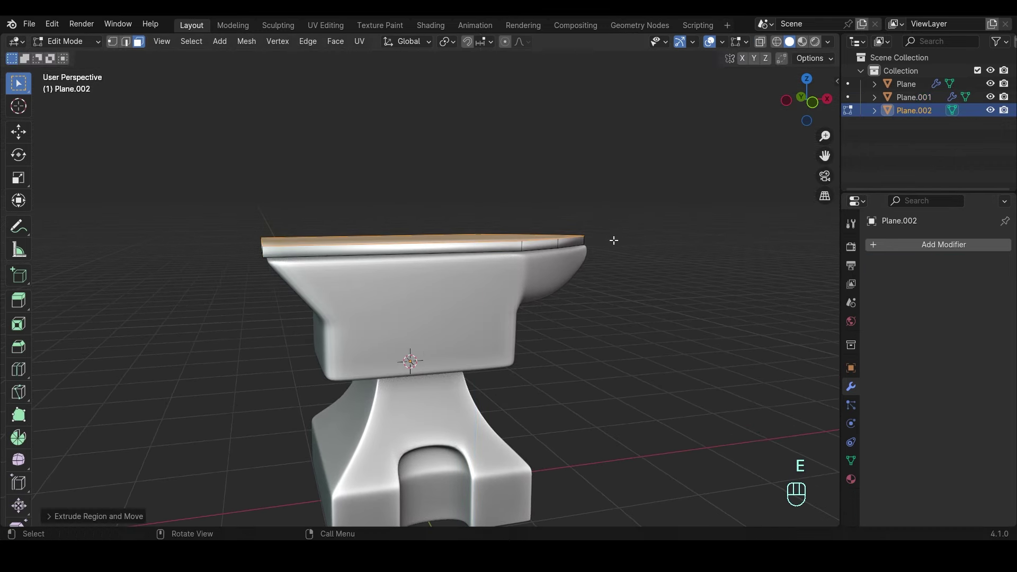
# - Thicken the plate, add bevel with more segments and simple subdivision, and shade it smooth
pyautogui.press('a')
pyautogui.press('shift+n')
pyautogui.press('Tab')
pyautogui.click(913, 249)
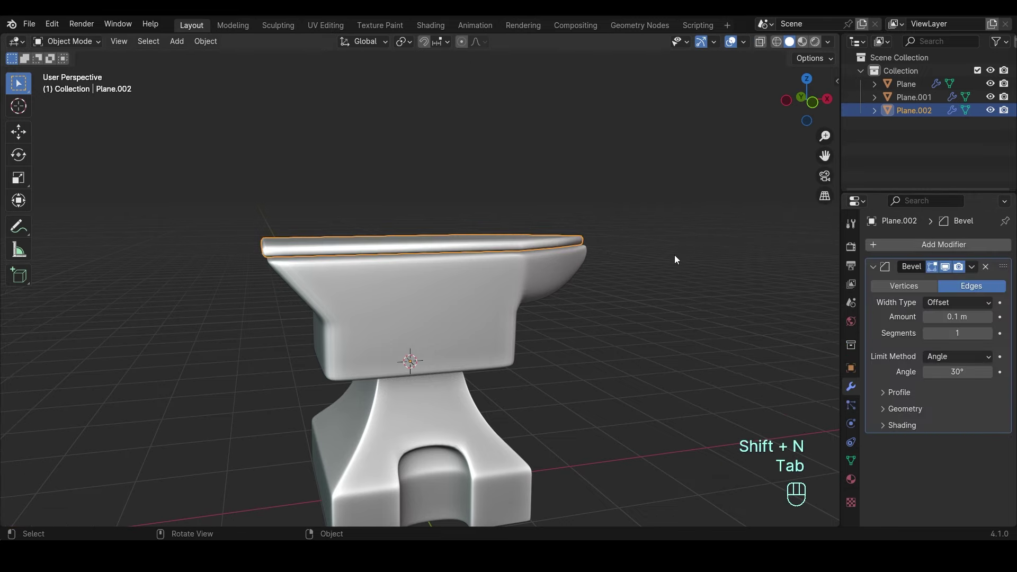
pyautogui.press('ctrl+2')
pyautogui.rightClick(516, 247)
pyautogui.moveTo(567, 269); pyautogui.dragTo(569, 374)
pyautogui.middleClick(879, 272)
pyautogui.middleClick(879, 272)
# - From top view, start a knife cut across the plate near the horn
pyautogui.press('KP_7')
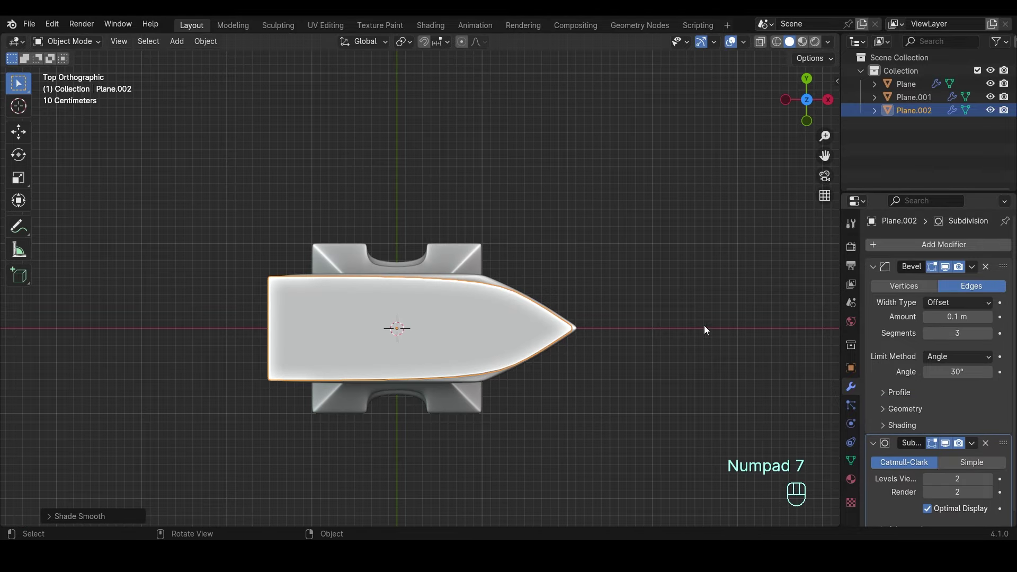
pyautogui.middleClick(502, 319)
pyautogui.press('Tab')
pyautogui.press('KP_7')
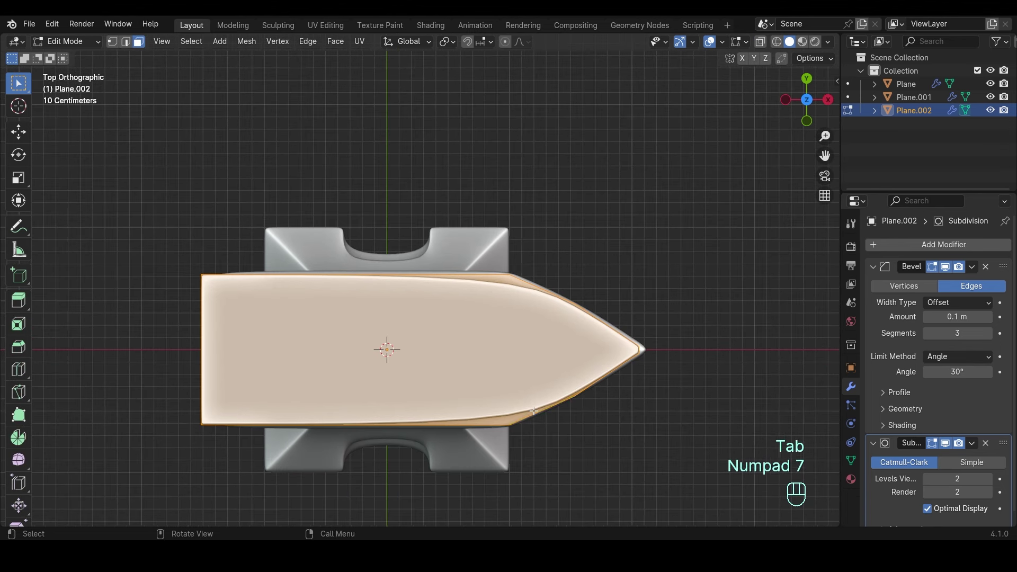
pyautogui.press('k')
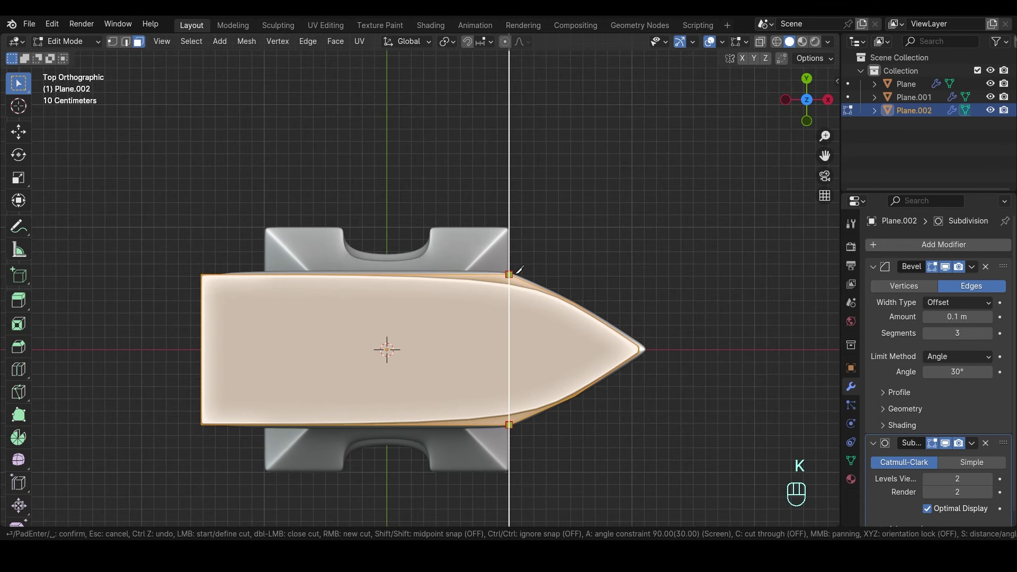
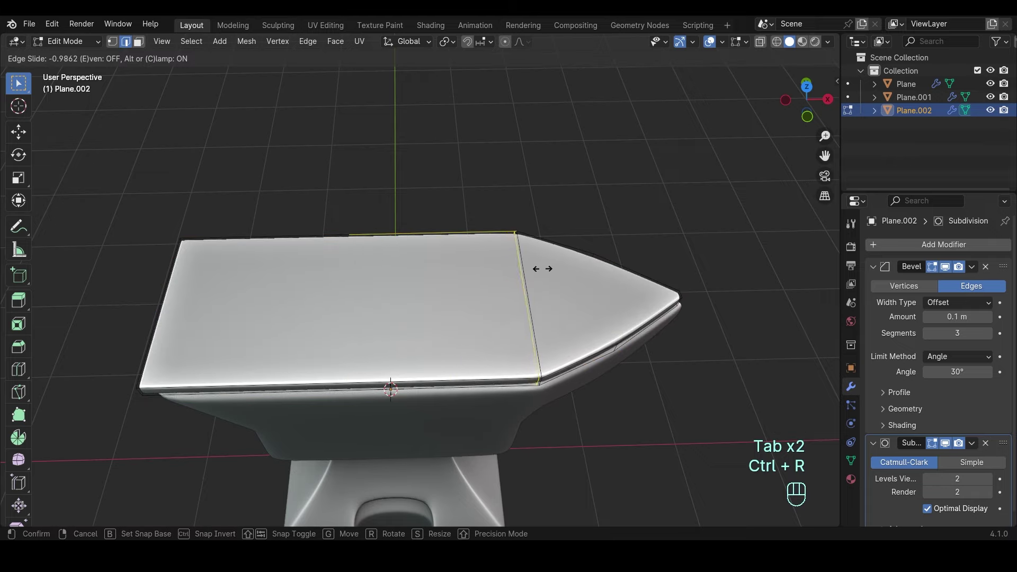
# - Edge-slide the plate's loops into place, working on Plane.001 in local view
pyautogui.press('Tab')
pyautogui.click(679, 384)
pyautogui.moveTo(672, 383); pyautogui.dragTo(661, 291)
pyautogui.press('/')
pyautogui.moveTo(582, 291); pyautogui.dragTo(576, 353)
pyautogui.doubleClick(576, 353)
pyautogui.press('Tab')
# - Isolate the anvil body, slide its side edge loop and flatten it along X with S X 0
pyautogui.press('KP_7')
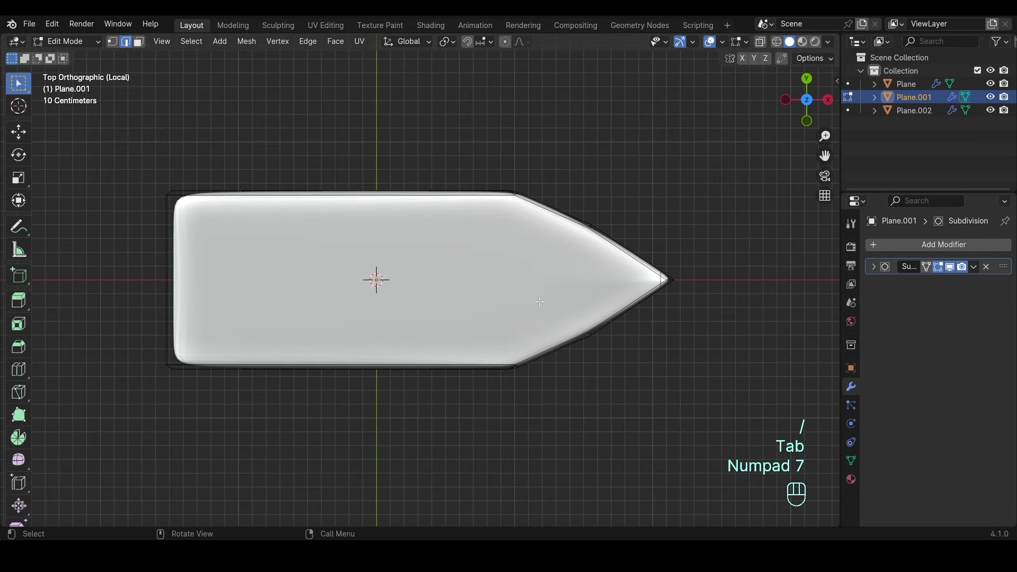
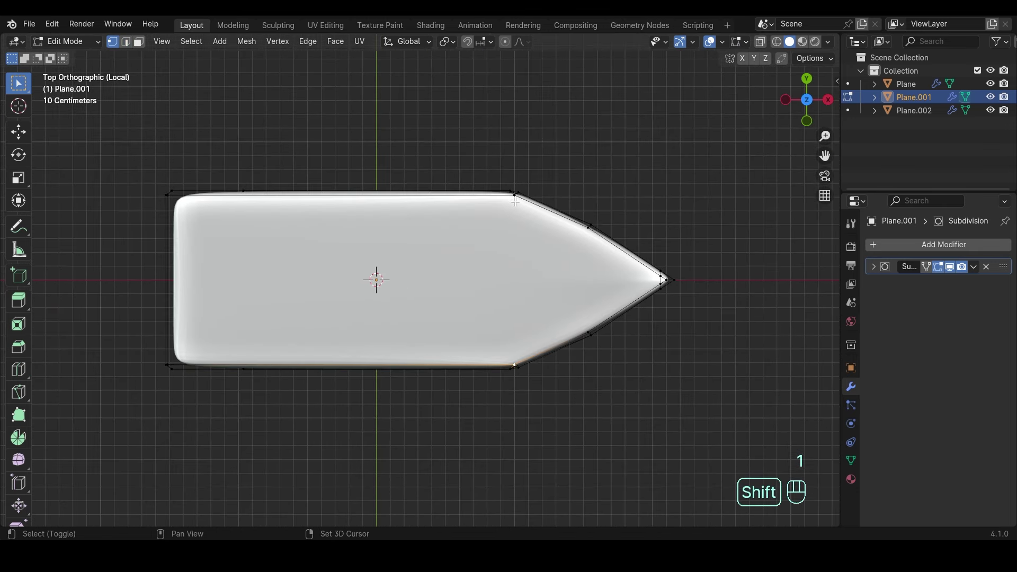
pyautogui.press('j')
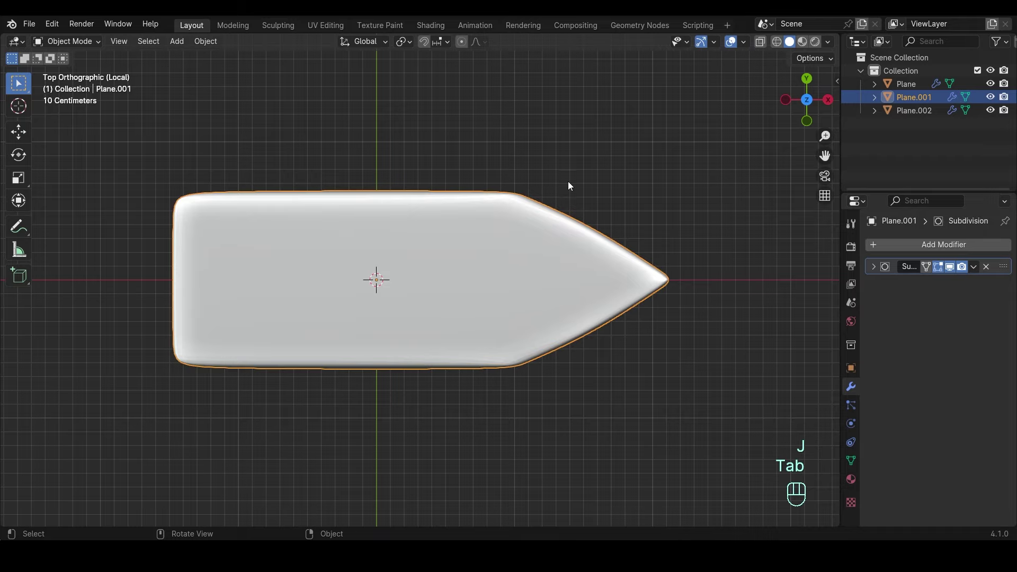
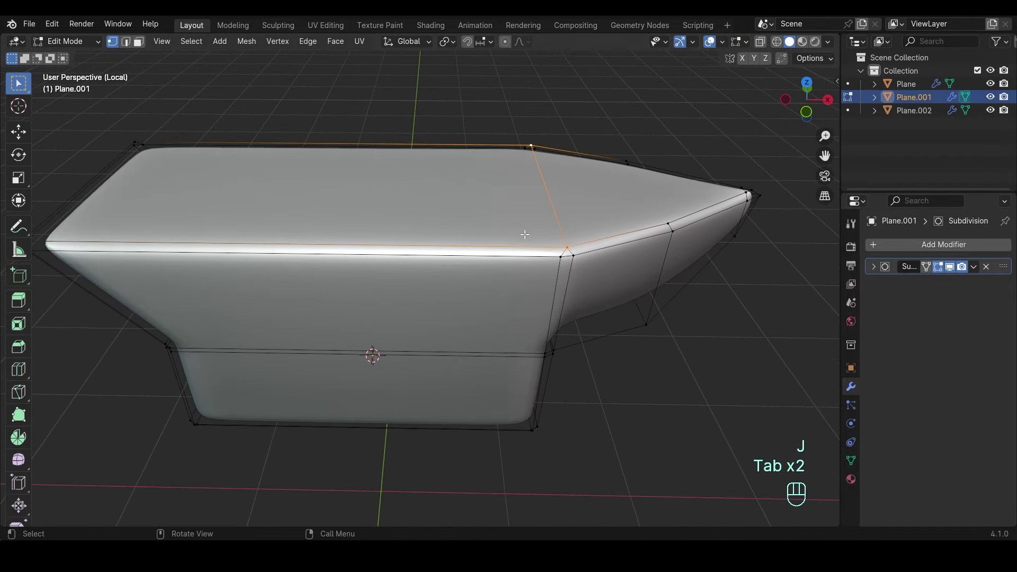
pyautogui.press('ctrl+r')
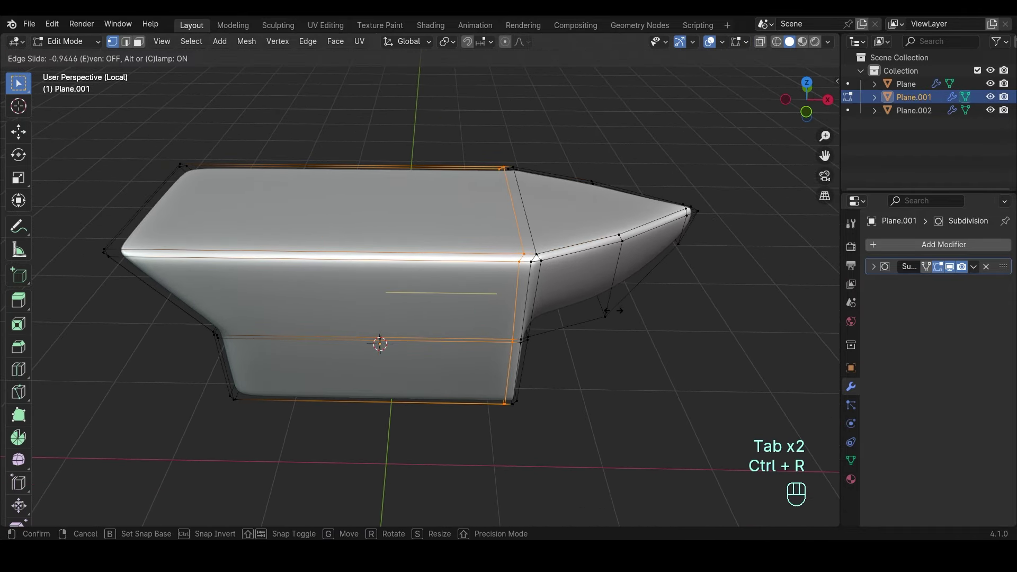
pyautogui.press('s')
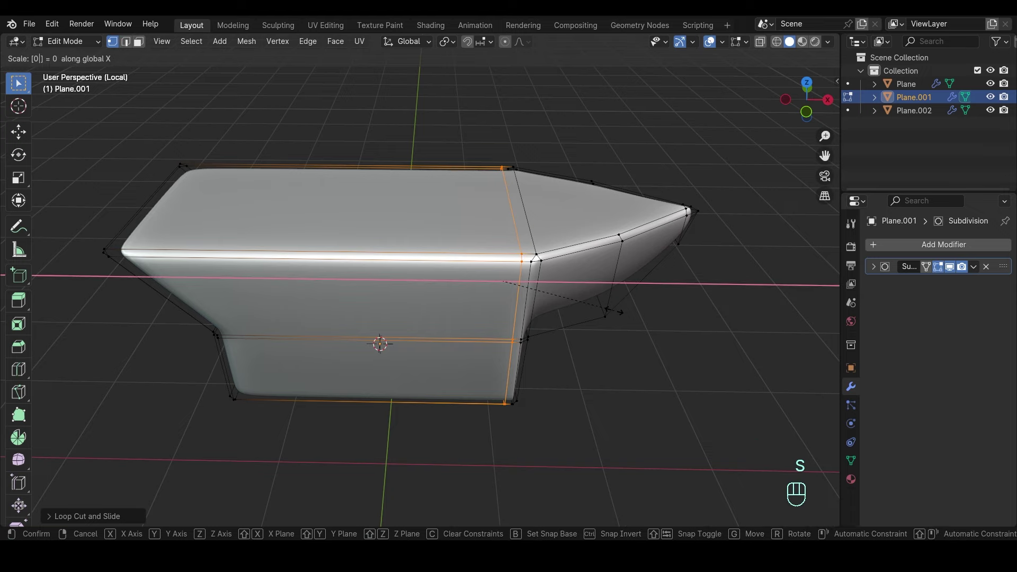
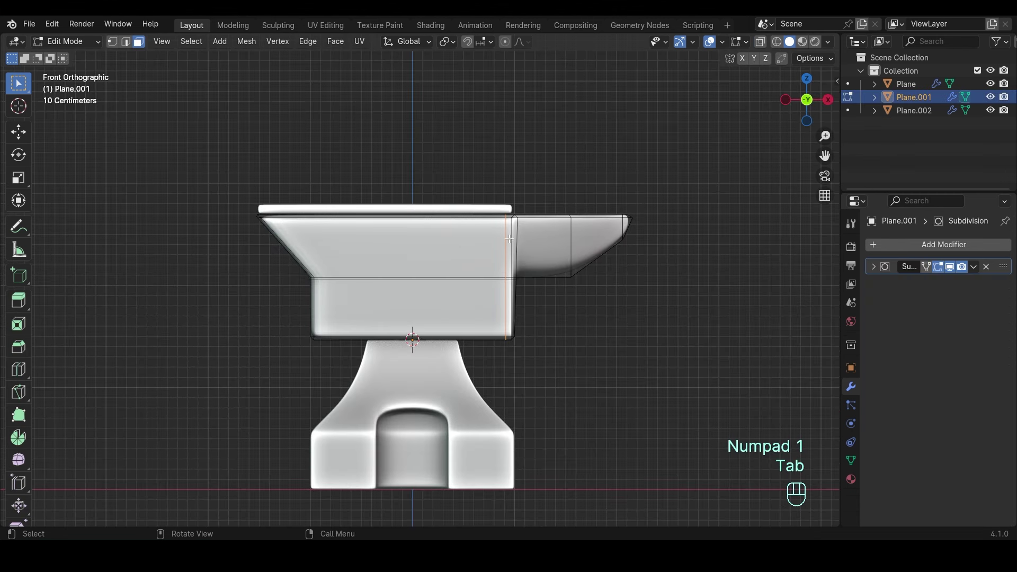
# - In front view, edge-slide the loop near the body's top upward to tighten under the plate, then return to Object Mode
pyautogui.press('k')
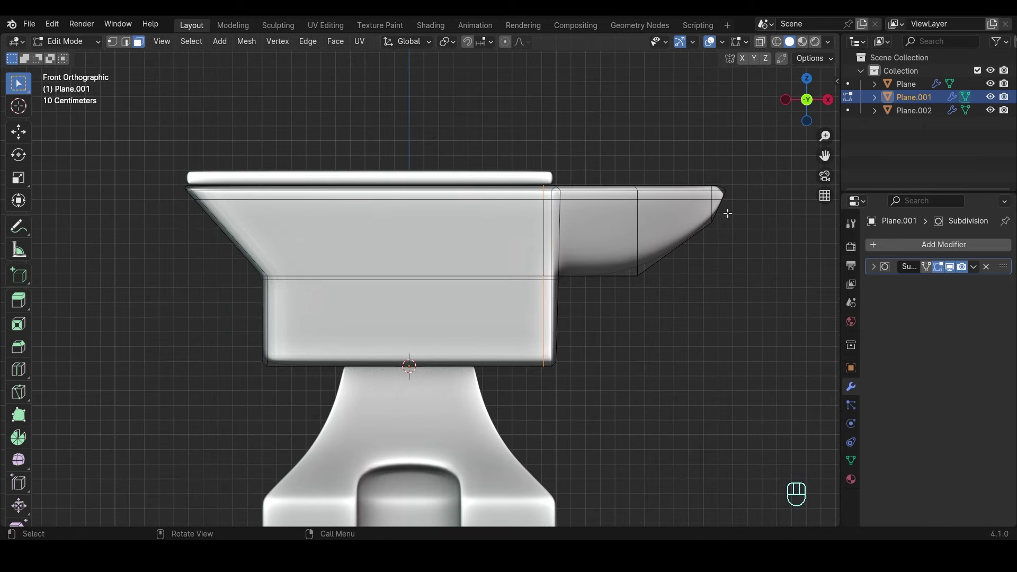
pyautogui.press('2')
pyautogui.press('g')
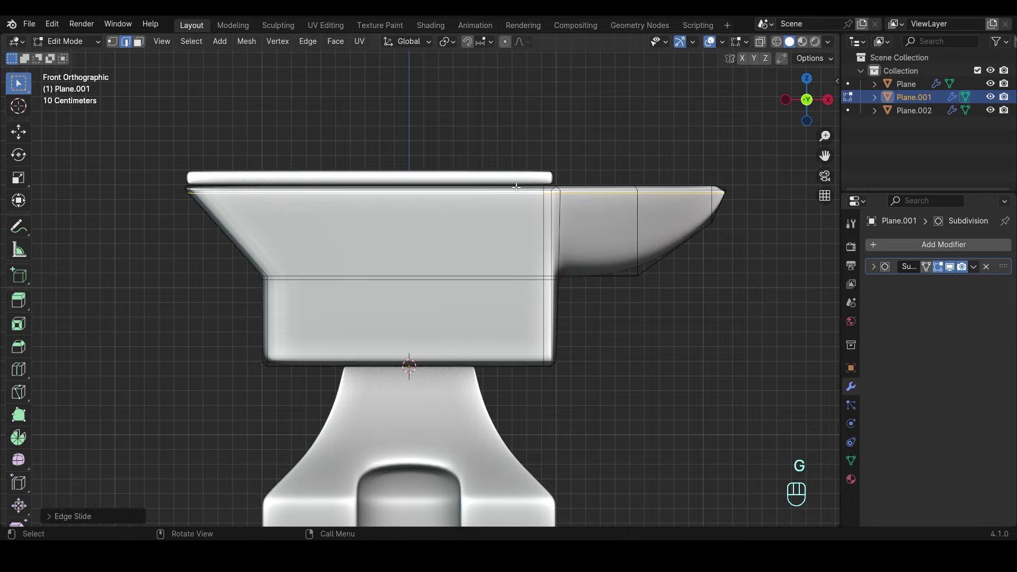
pyautogui.press('z')
pyautogui.press('Tab')
pyautogui.press('ctrl+z')
pyautogui.press('ctrl+z')
pyautogui.press('z')
pyautogui.press('Tab')
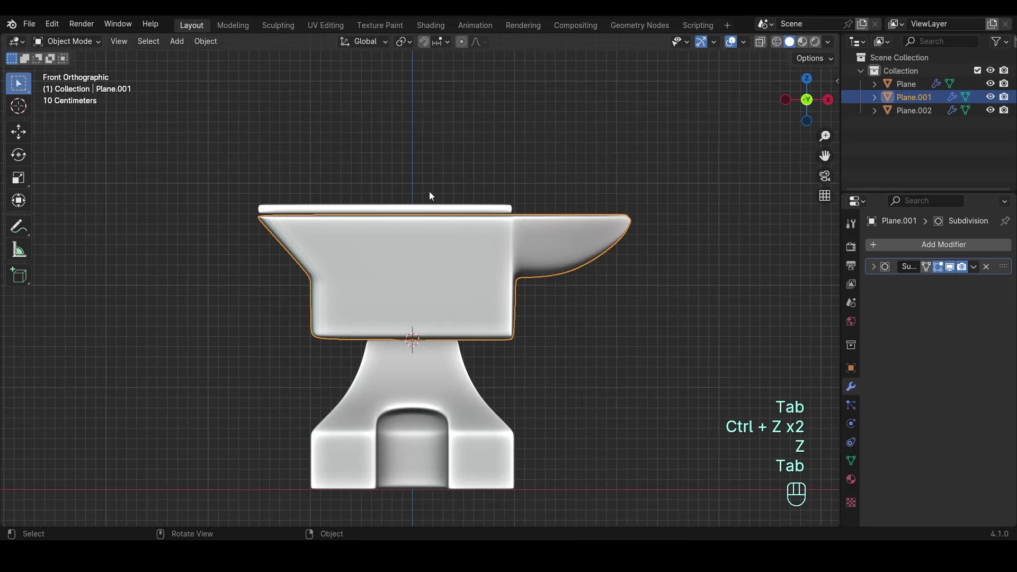
pyautogui.moveTo(448, 197); pyautogui.dragTo(496, 215)
pyautogui.moveTo(504, 294); pyautogui.dragTo(476, 257)
# - Parent the anvil body and top plate to the base object via Ctrl+P > Object
pyautogui.middleClick(471, 262)
pyautogui.middleClick(378, 230)
pyautogui.press('ctrl+p')
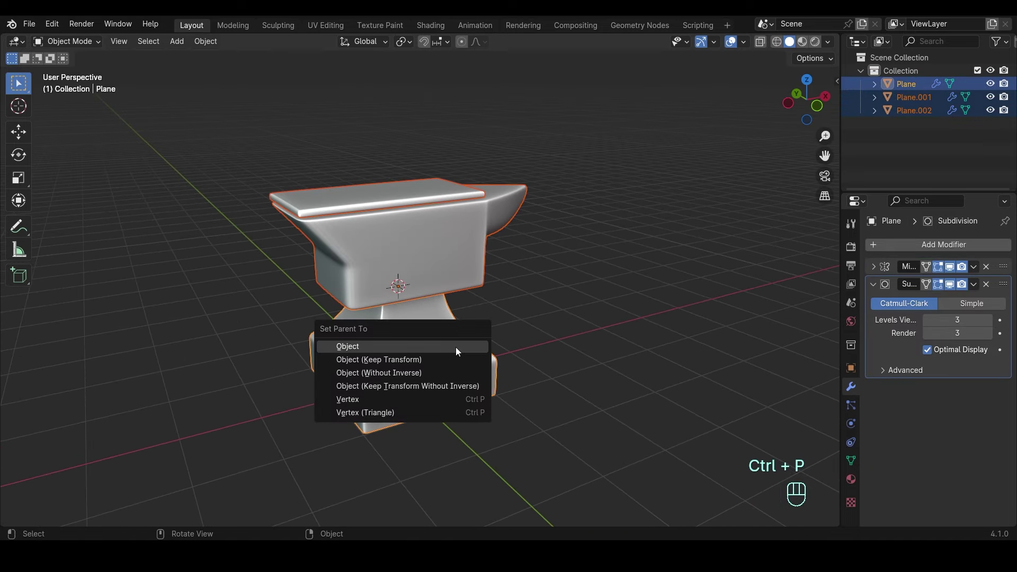
pyautogui.moveTo(495, 313); pyautogui.dragTo(490, 283)
pyautogui.click(515, 278)
pyautogui.middleClick(507, 276)
pyautogui.moveTo(532, 292); pyautogui.dragTo(426, 274)
pyautogui.middleClick(423, 284)
pyautogui.moveTo(418, 304); pyautogui.dragTo(477, 319)
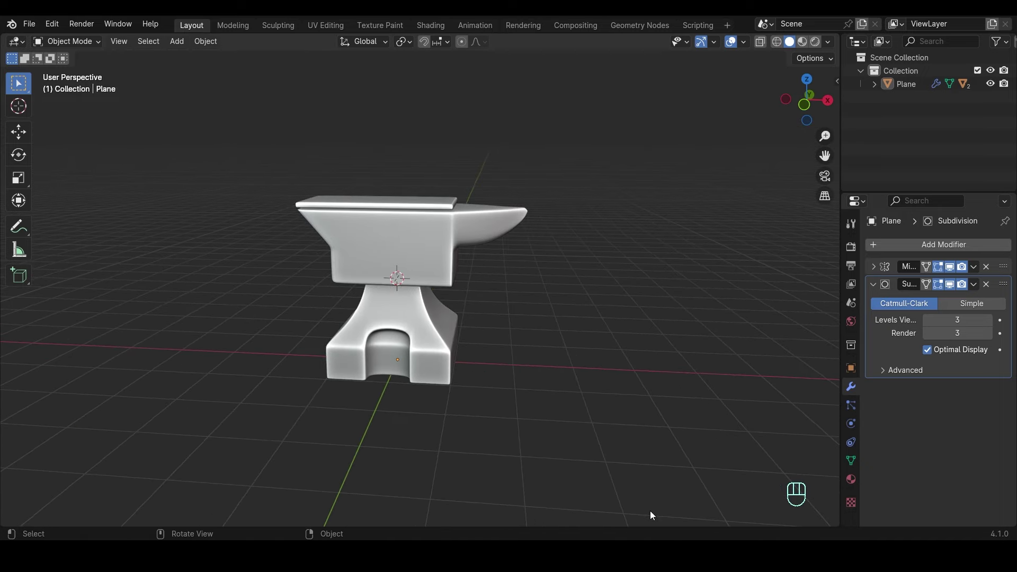
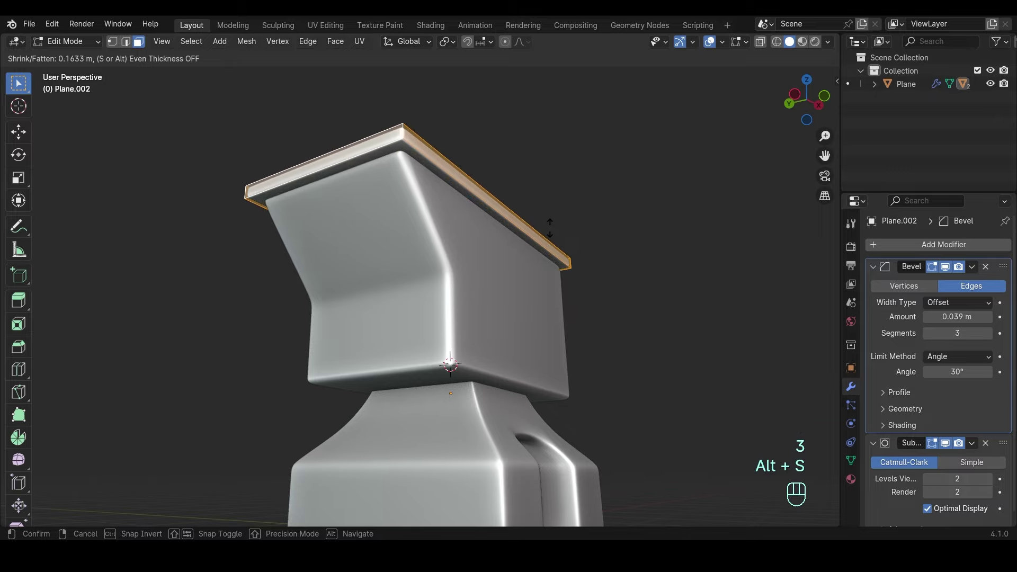
# - Thin the top plate Plane.002 with shrink/fatten and reduce its bevel amount
pyautogui.press('Tab')
pyautogui.moveTo(589, 231); pyautogui.dragTo(539, 262)
pyautogui.moveTo(549, 276); pyautogui.dragTo(524, 281)
pyautogui.middleClick(535, 296)
pyautogui.moveTo(511, 286); pyautogui.dragTo(500, 275)
pyautogui.moveTo(502, 277); pyautogui.dragTo(510, 301)
pyautogui.press('shift+s')
pyautogui.moveTo(467, 399); pyautogui.dragTo(317, 210)
pyautogui.press('ctrl+p')
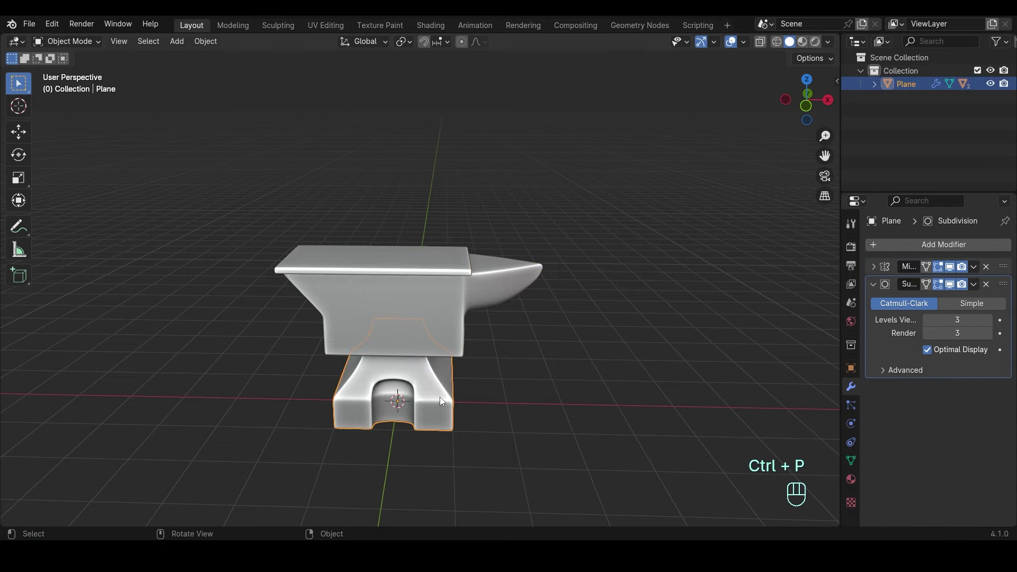
# - Add a mesh plane, Plane.003, and scale it up into a large floor under the anvil
pyautogui.press('g')
pyautogui.moveTo(537, 331); pyautogui.dragTo(527, 344)
pyautogui.click(526, 345)
pyautogui.moveTo(516, 343); pyautogui.dragTo(502, 361)
pyautogui.middleClick(509, 345)
pyautogui.click(512, 331)
pyautogui.press('shift+a')
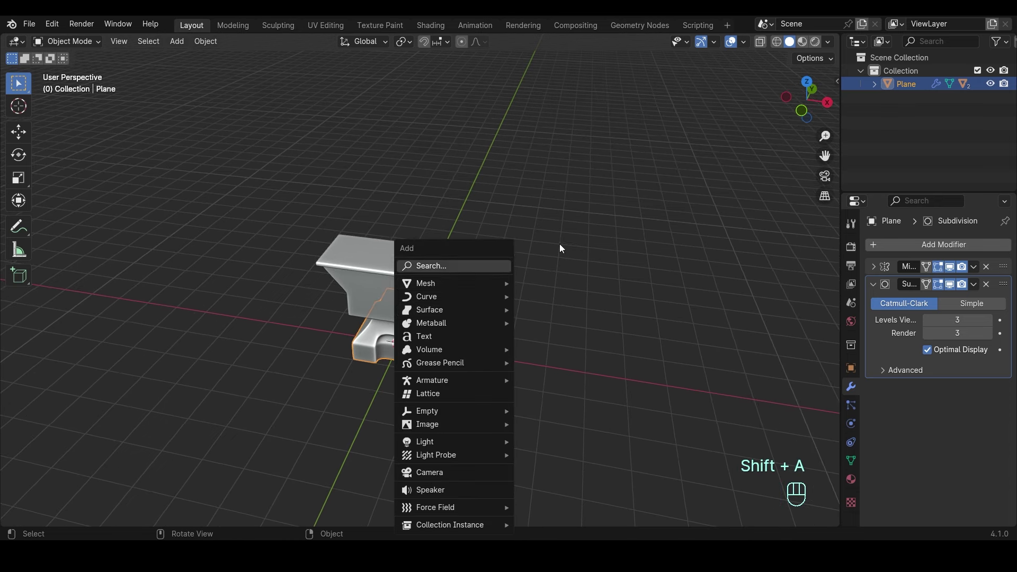
pyautogui.click(540, 303)
pyautogui.press('shift+a')
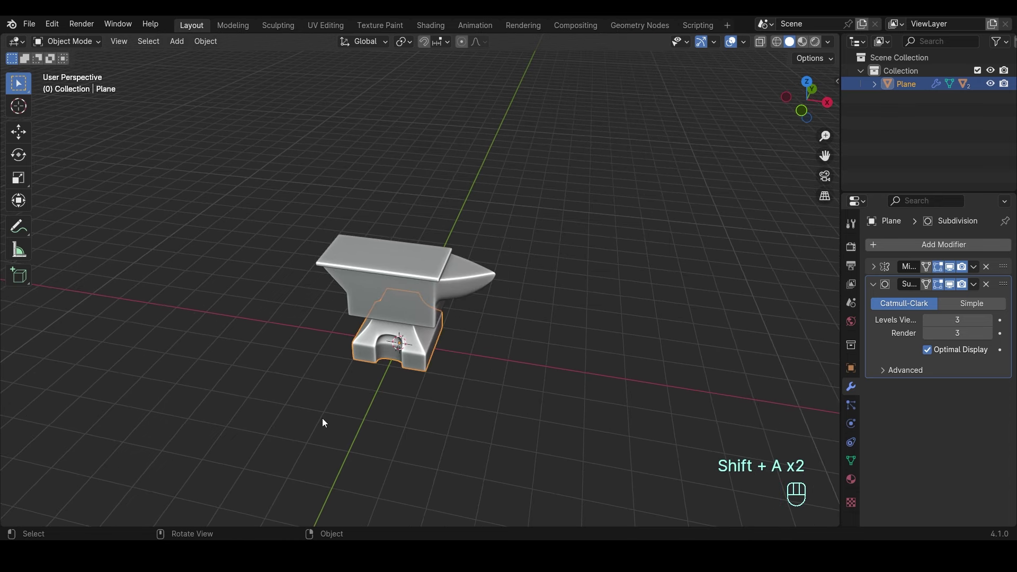
pyautogui.press('shift+a')
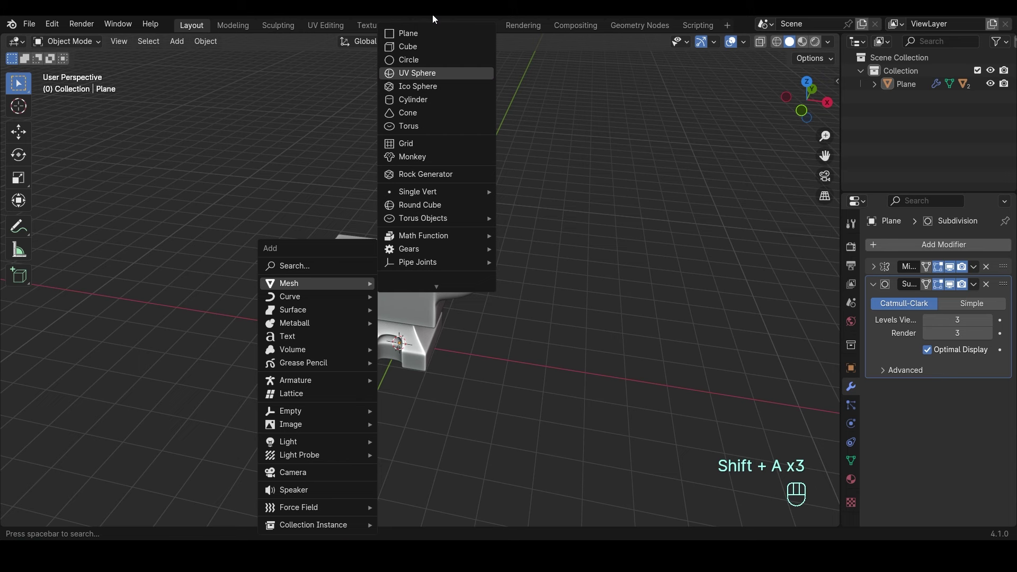
pyautogui.press('Tab')
pyautogui.press('s')
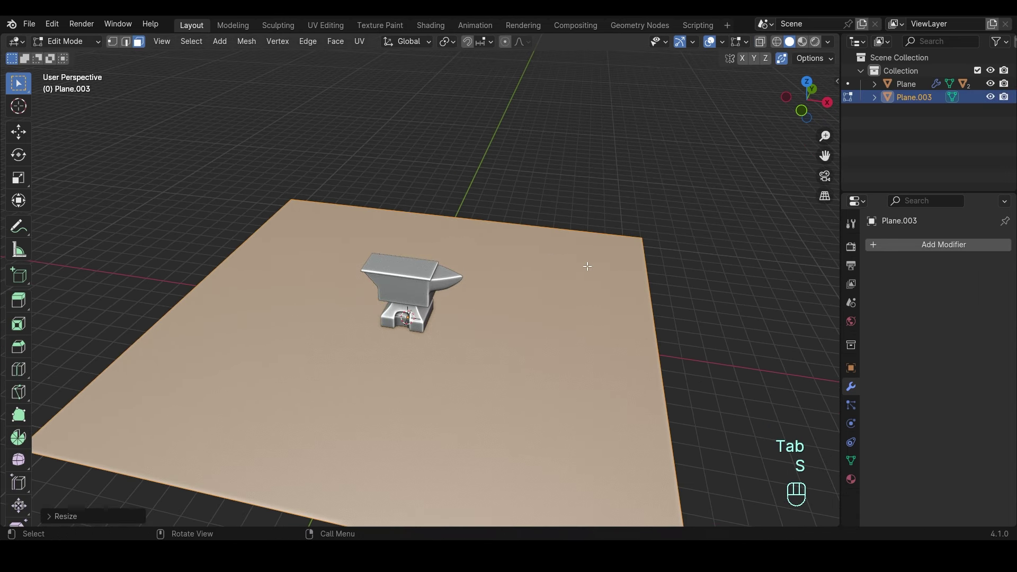
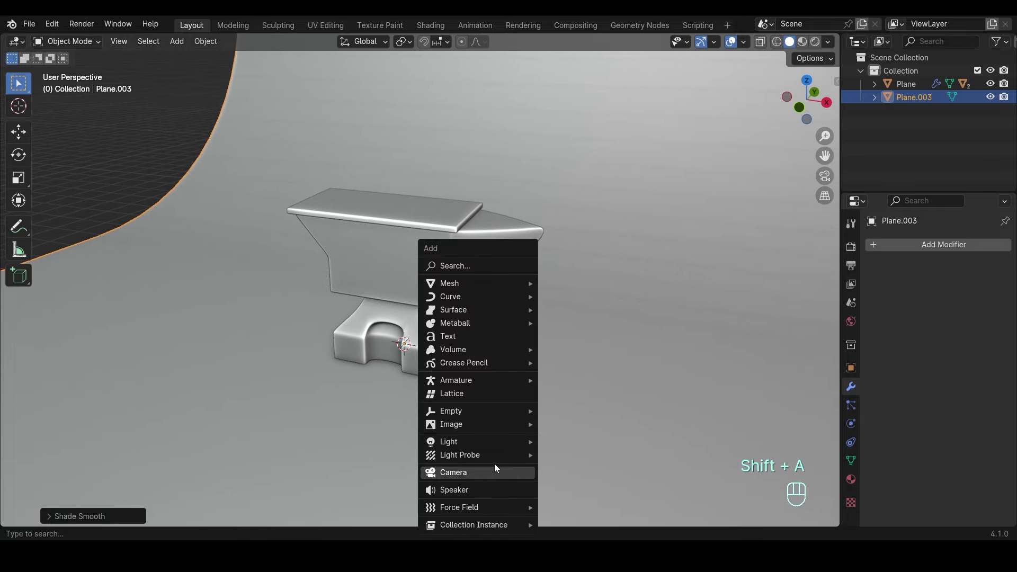
# - Switch to camera view, make the camera orthographic, lock it to view and reframe the anvil
pyautogui.press('ctrl+alt+KP_0')
pyautogui.press('ctrl+b')
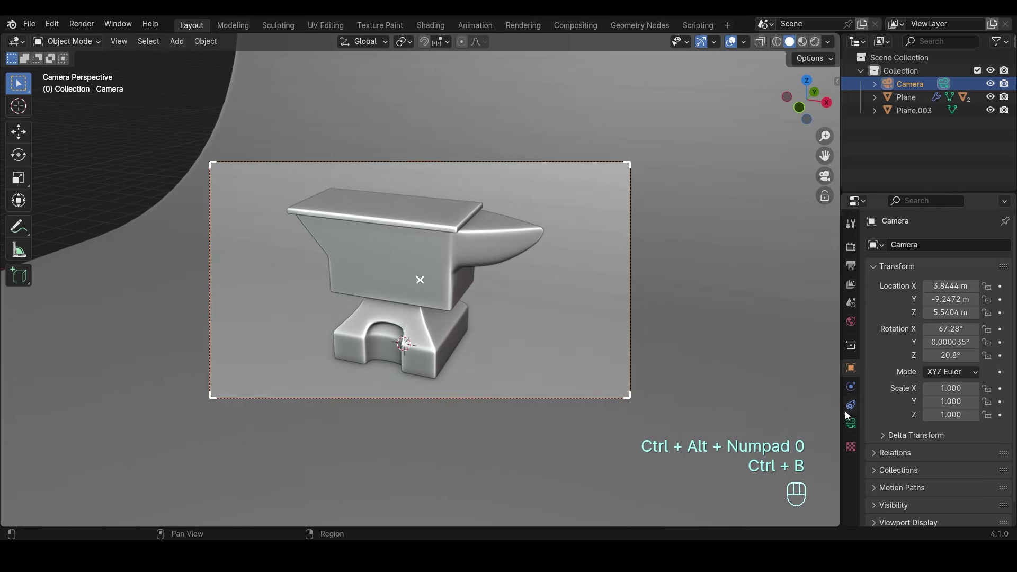
pyautogui.moveTo(962, 292); pyautogui.dragTo(941, 321)
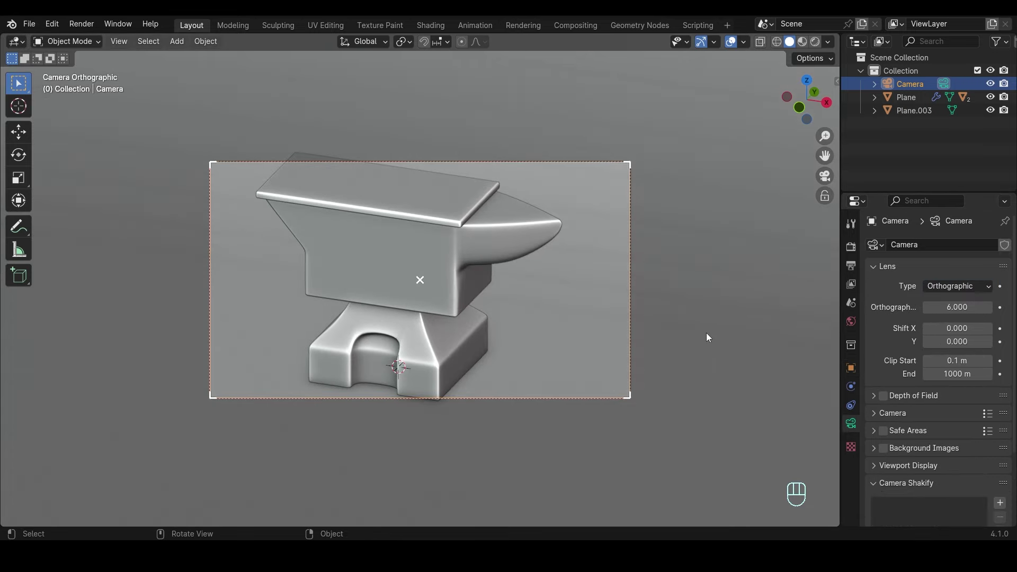
pyautogui.press('q')
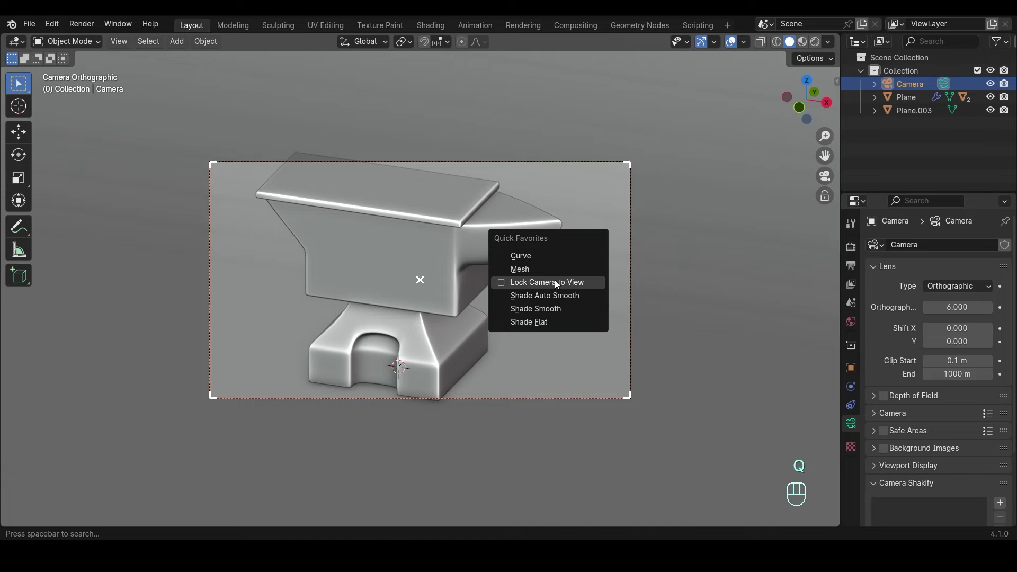
pyautogui.click(550, 281)
pyautogui.moveTo(550, 271); pyautogui.dragTo(562, 273)
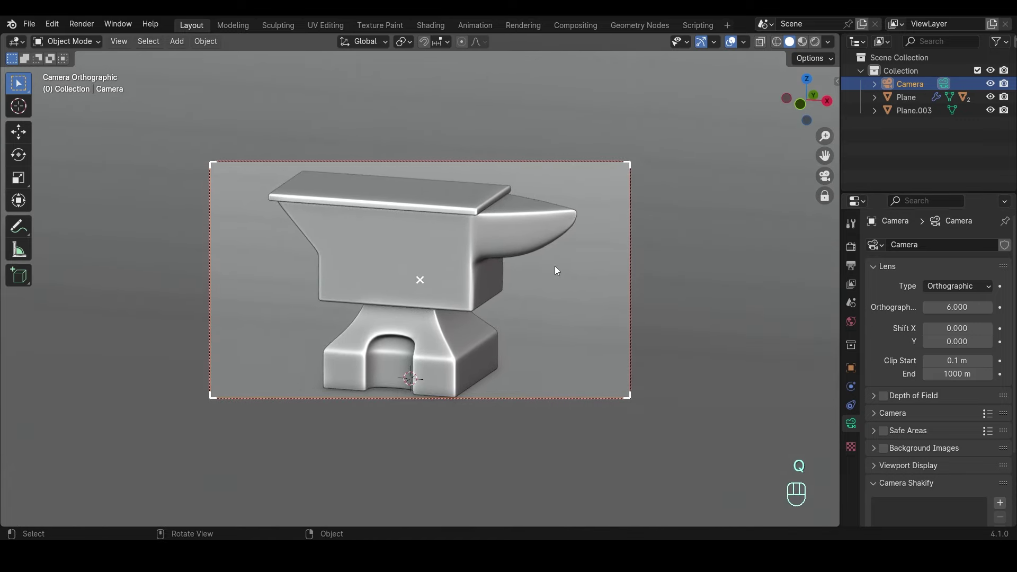
# - Set Resolution X to 900 for a portrait frame, move the camera along X, and place the 3D cursor before the anvil
pyautogui.press('q')
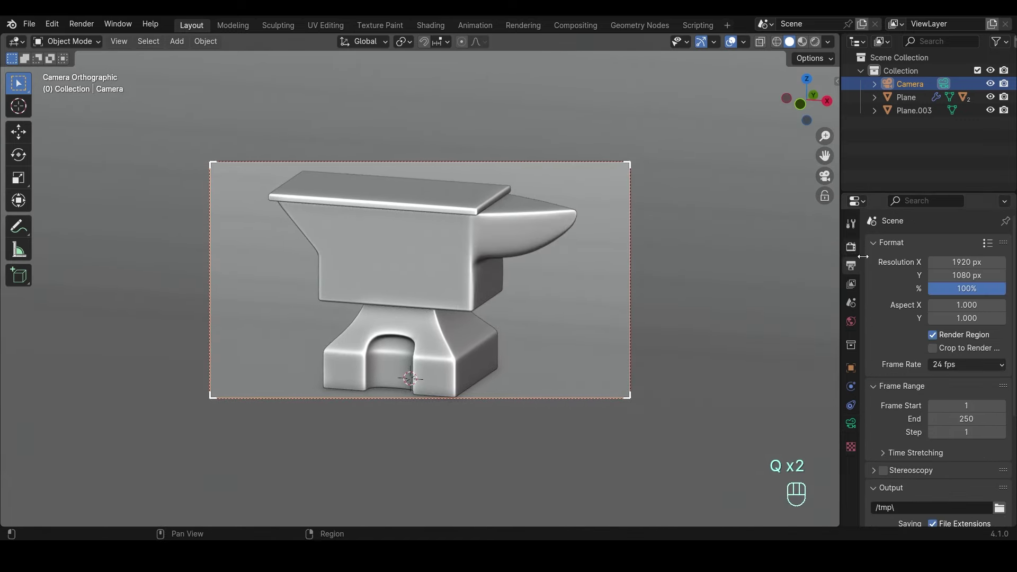
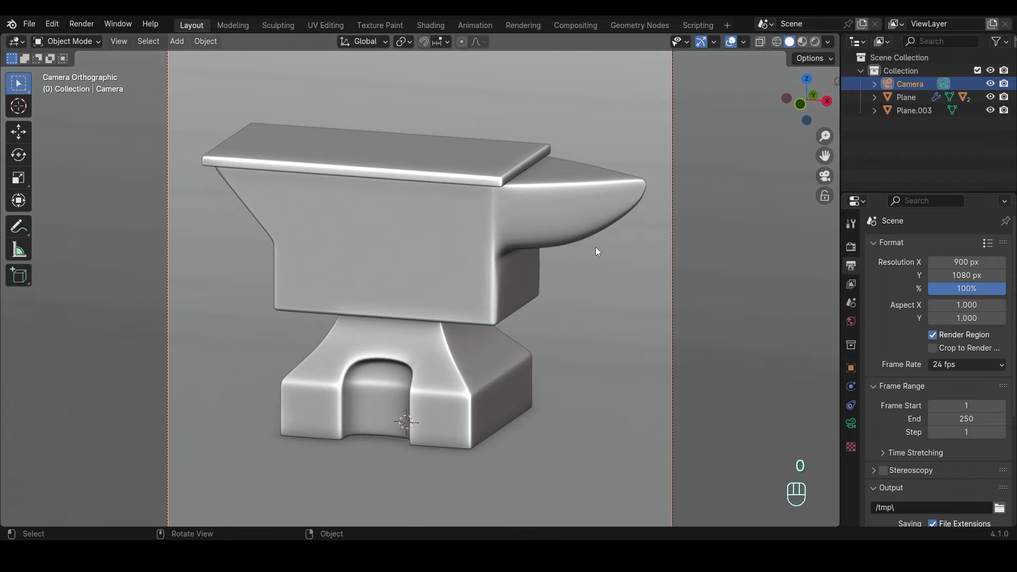
pyautogui.press('g')
pyautogui.press('g')
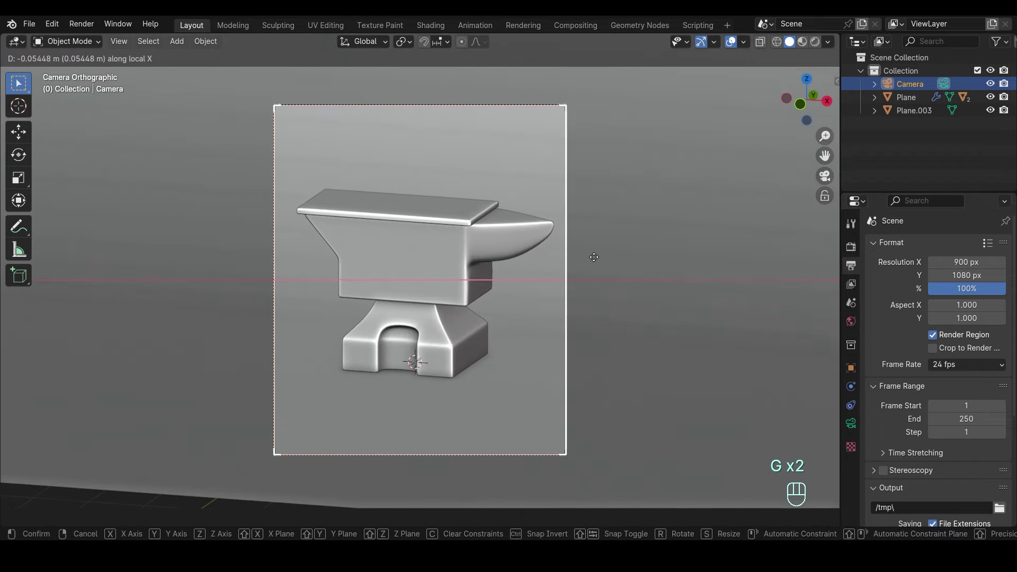
pyautogui.press('g')
pyautogui.press('g')
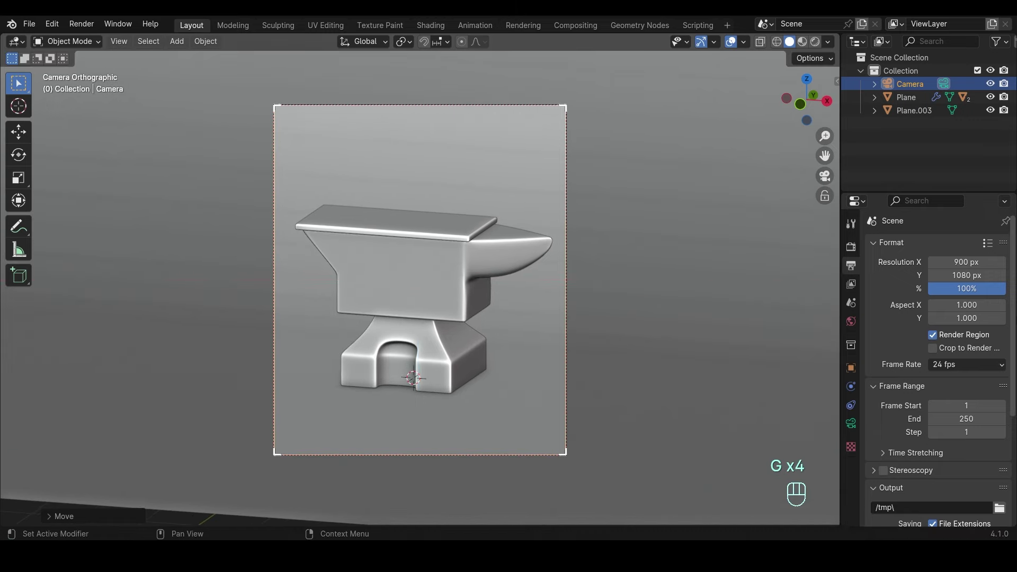
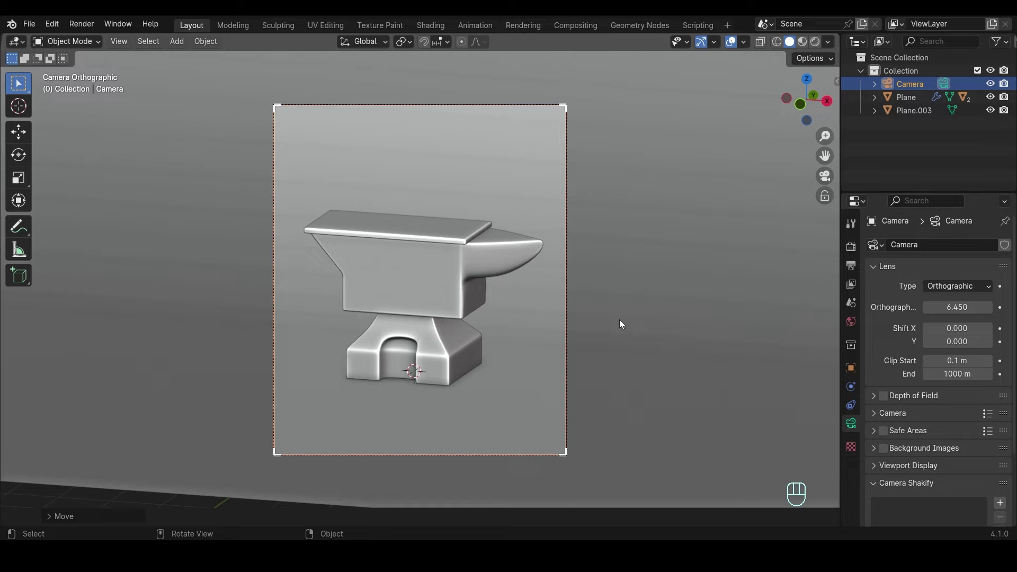
pyautogui.press('shift+a')
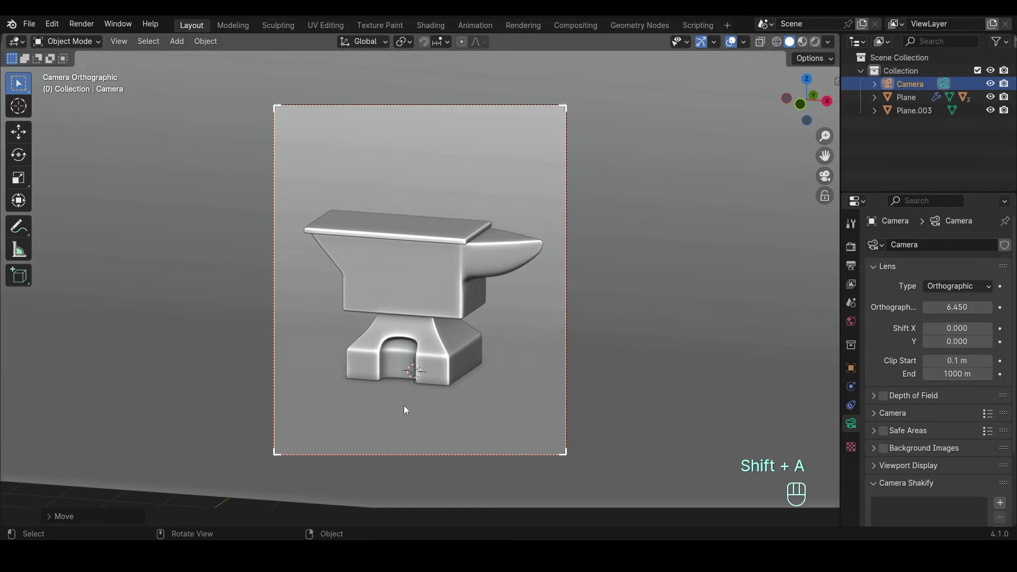
pyautogui.click(408, 406)
# - Add a cube in front of the anvil base, scale it and give it a widened Bevel modifier
pyautogui.press('shift+a')
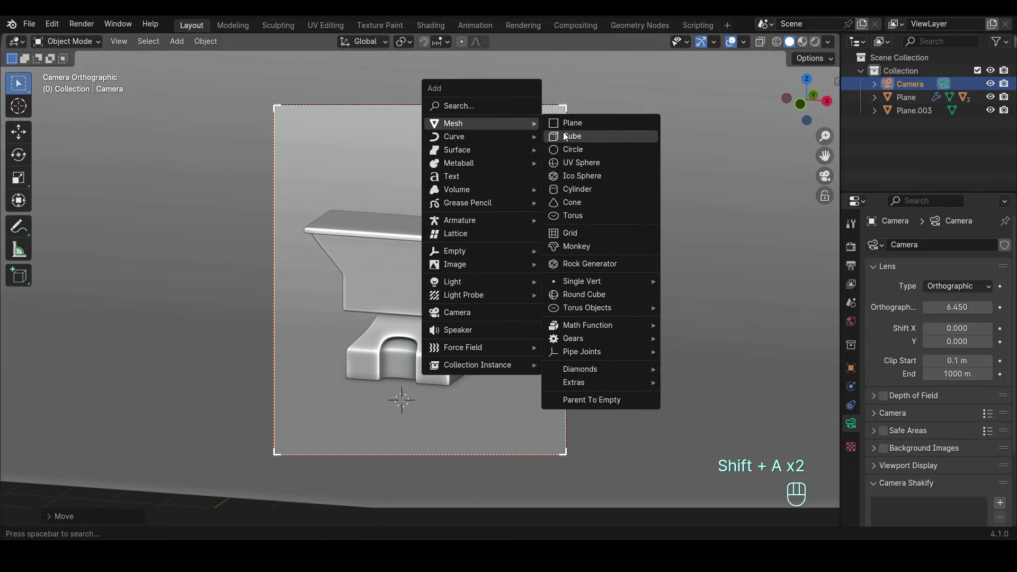
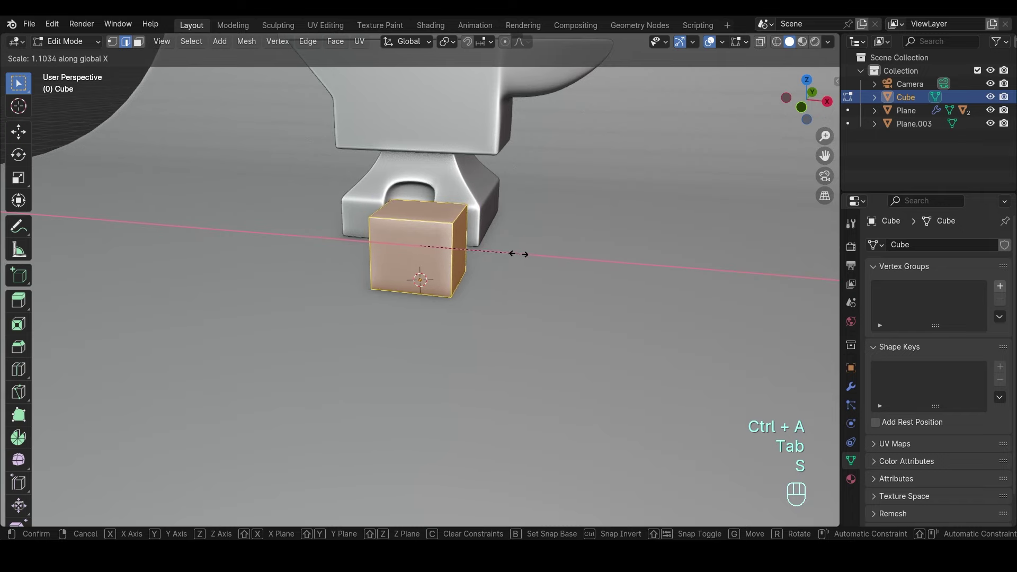
pyautogui.press('Tab')
pyautogui.click(854, 392)
pyautogui.click(924, 250)
pyautogui.moveTo(615, 271); pyautogui.dragTo(609, 299)
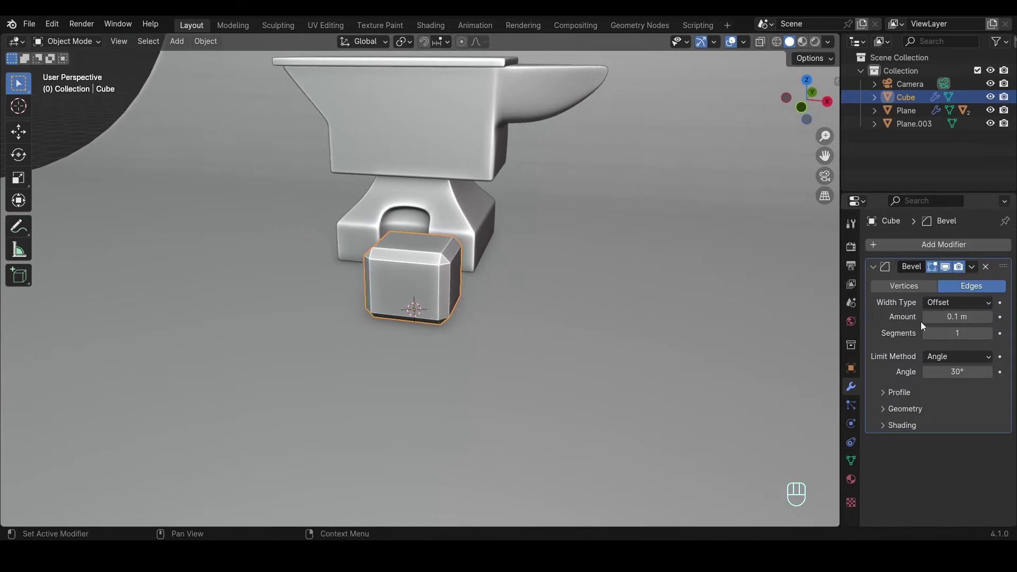
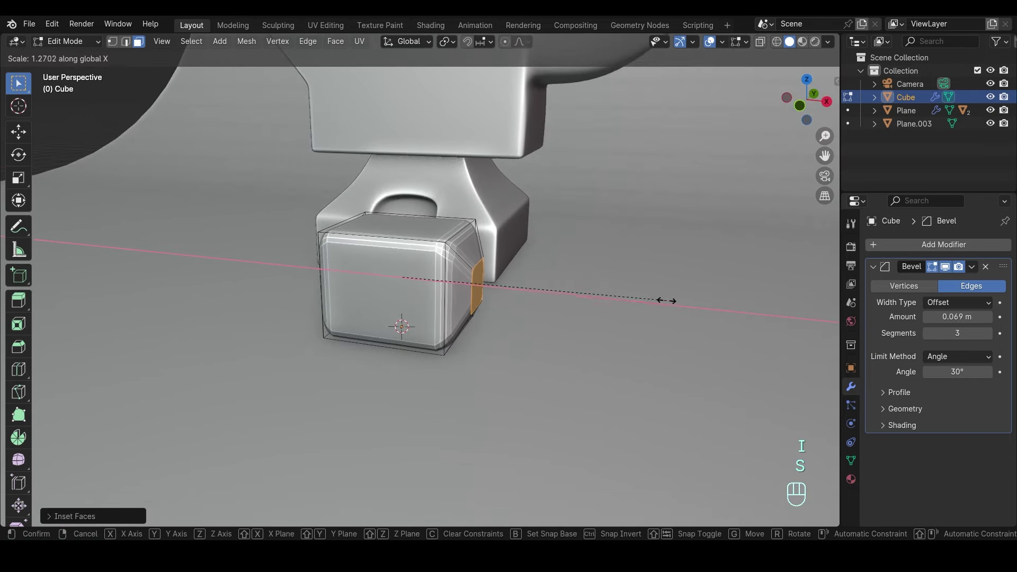
# - Finish the cube's inset faces and shade it smooth by angle
pyautogui.press('Tab')
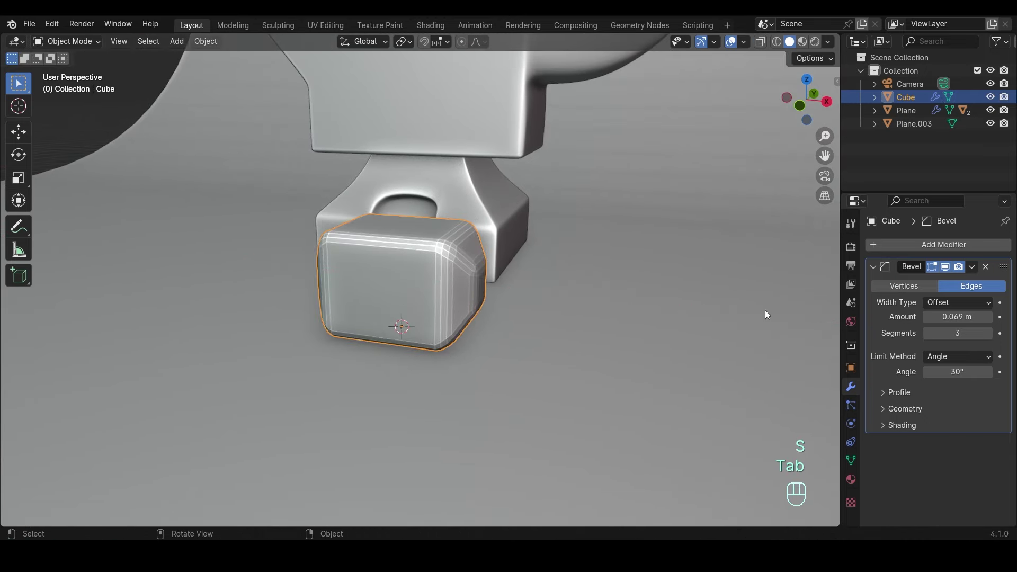
pyautogui.click(892, 436)
pyautogui.click(926, 449)
pyautogui.click(892, 433)
pyautogui.moveTo(394, 269); pyautogui.dragTo(361, 290)
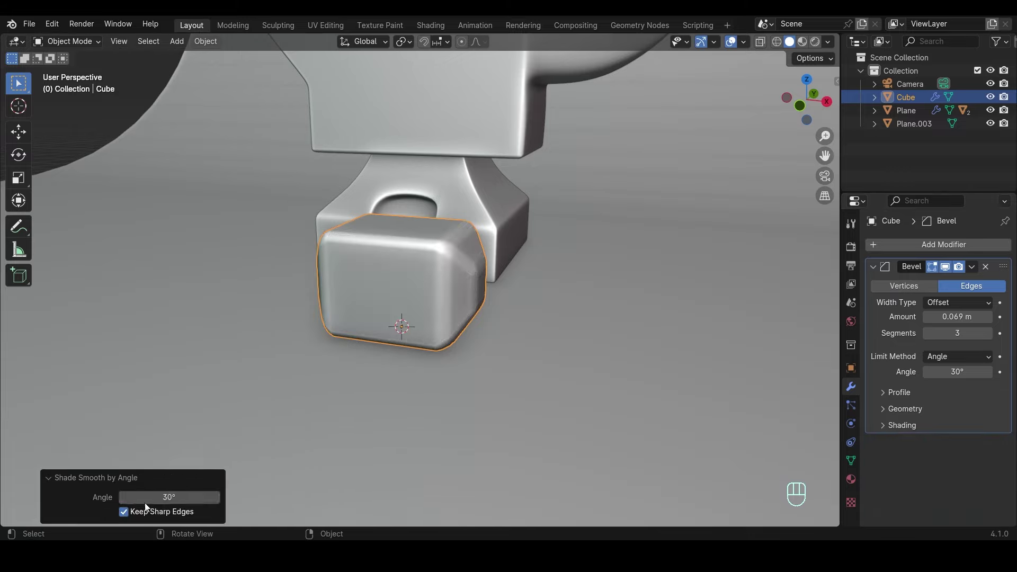
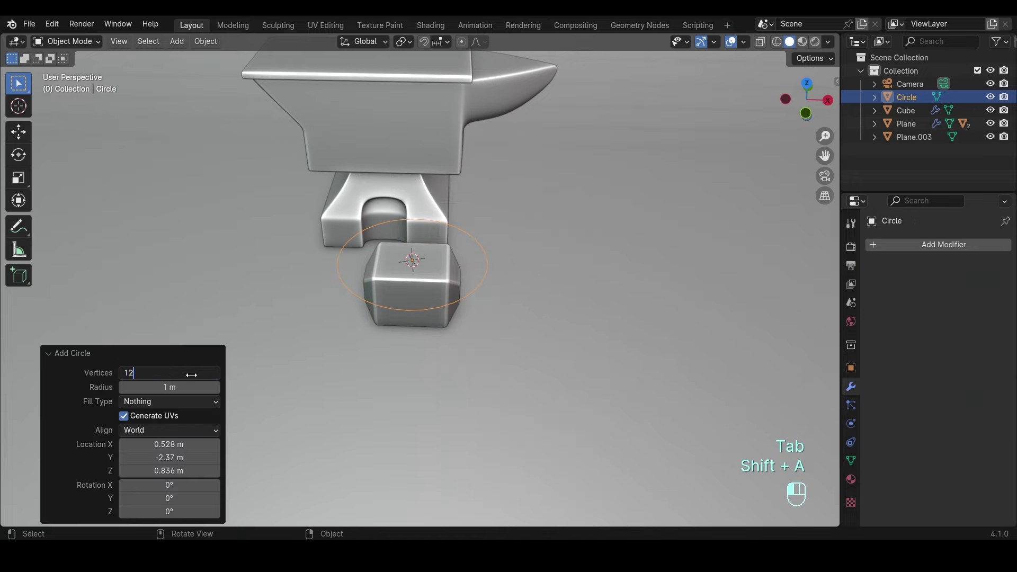
# - Confirm the 12-vertex circle, scale it down from top view and extrude it up into a rod
pyautogui.press('KP_Decimal')
pyautogui.press('KP_7')
pyautogui.press('Tab')
pyautogui.press('1')
pyautogui.press('s')
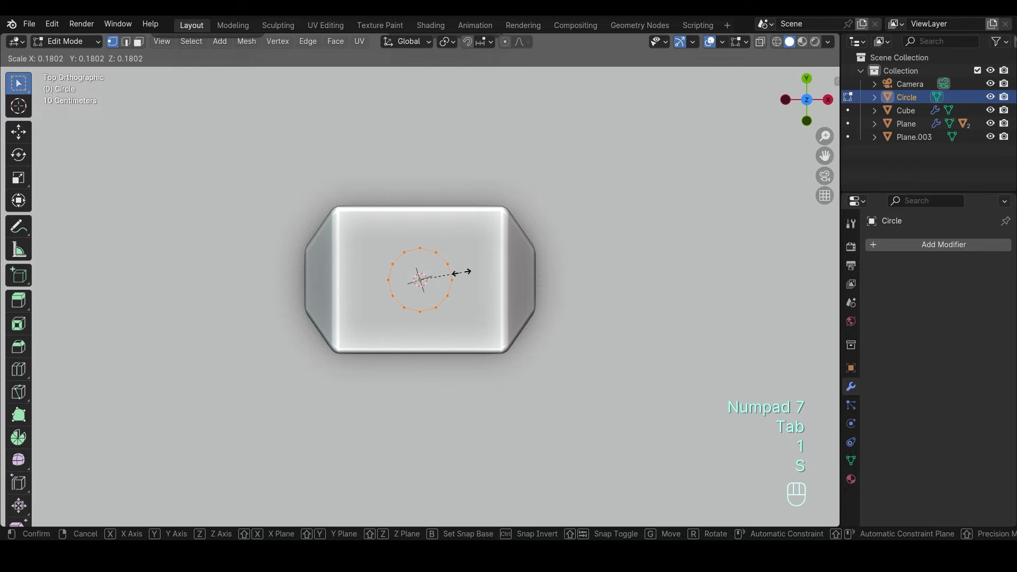
pyautogui.press('KP_1')
pyautogui.press('e')
pyautogui.press('a')
pyautogui.press('s')
pyautogui.press('2')
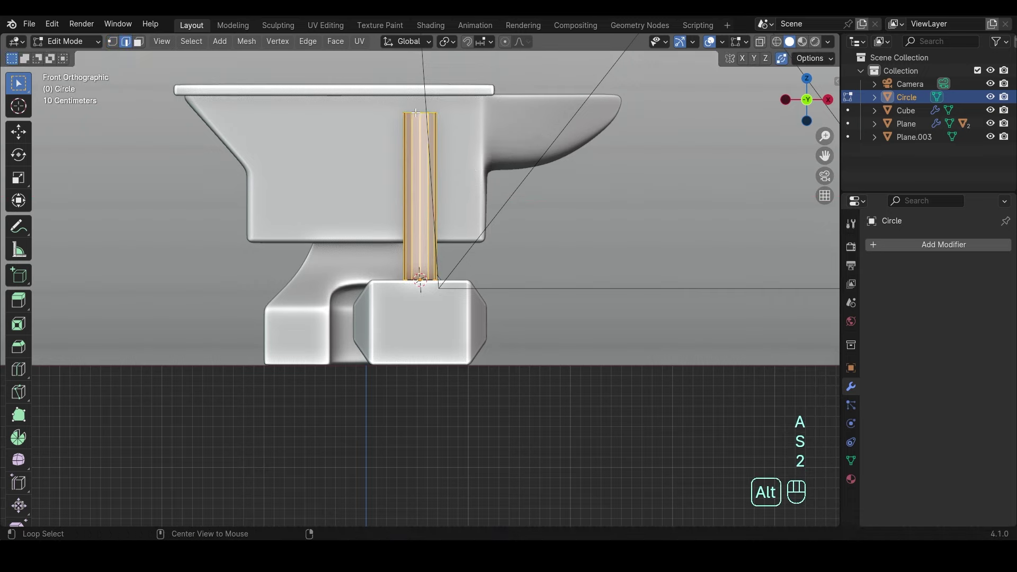
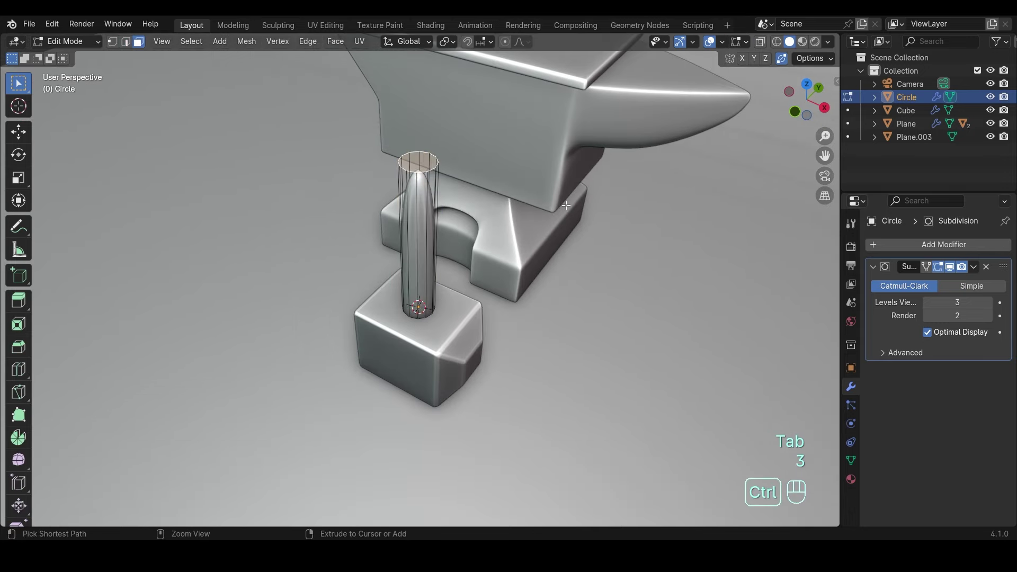
# - Bevel the rod's top edge loop with Ctrl+B to round it off
pyautogui.press('ctrl+b')
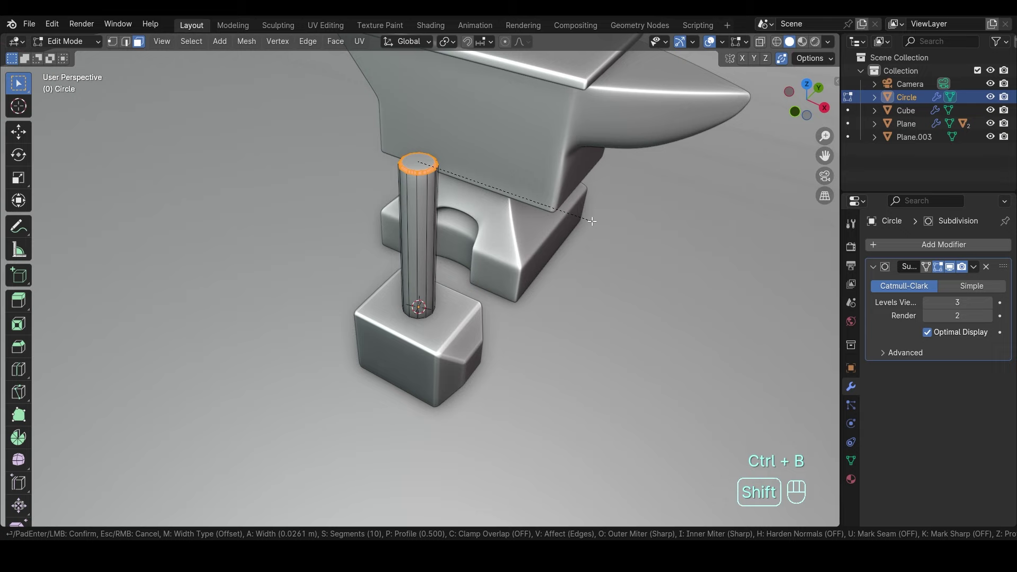
pyautogui.press('Tab')
pyautogui.moveTo(509, 233); pyautogui.dragTo(509, 219)
pyautogui.press('ctrl+p')
# - Parent the rod to the cube block with Ctrl+P and return to camera view
pyautogui.press('KP_0')
pyautogui.press('KP_0')
pyautogui.press('KP_7')
pyautogui.press('g')
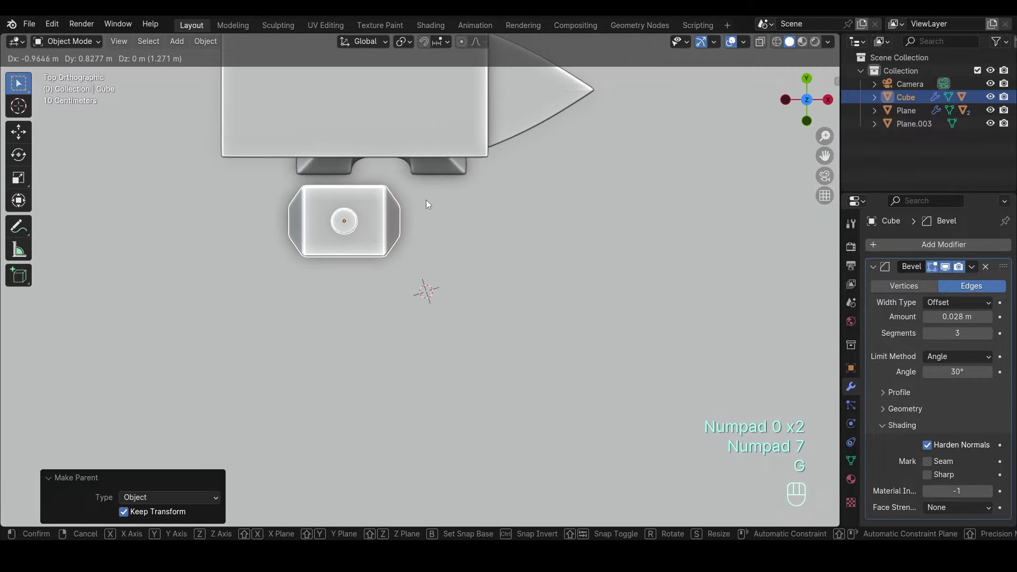
pyautogui.press('KP_0')
# - Scale the anvil along Z and rotate it slightly around Z
pyautogui.click(470, 311)
pyautogui.press('r')
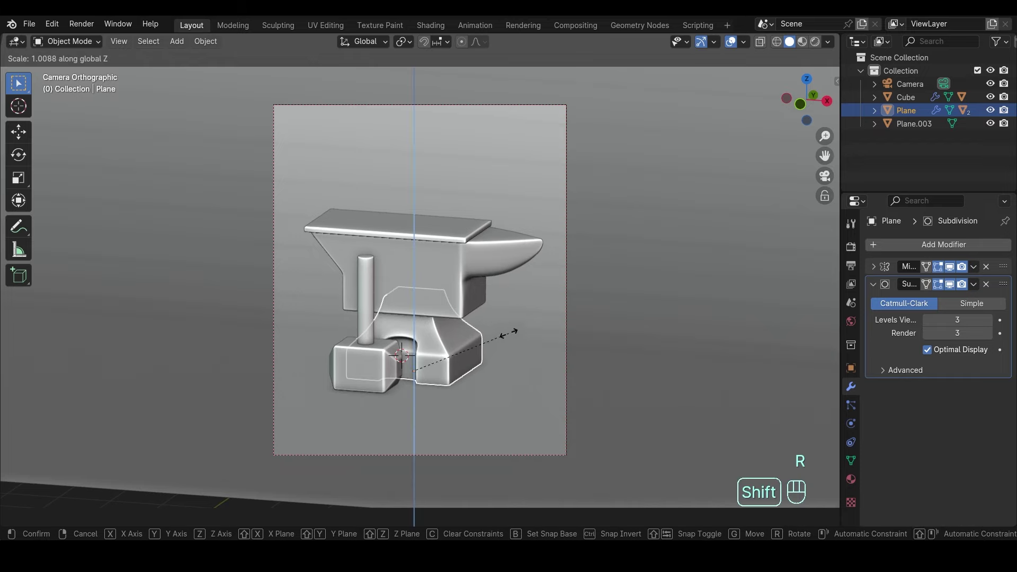
pyautogui.press('r')
pyautogui.press('r')
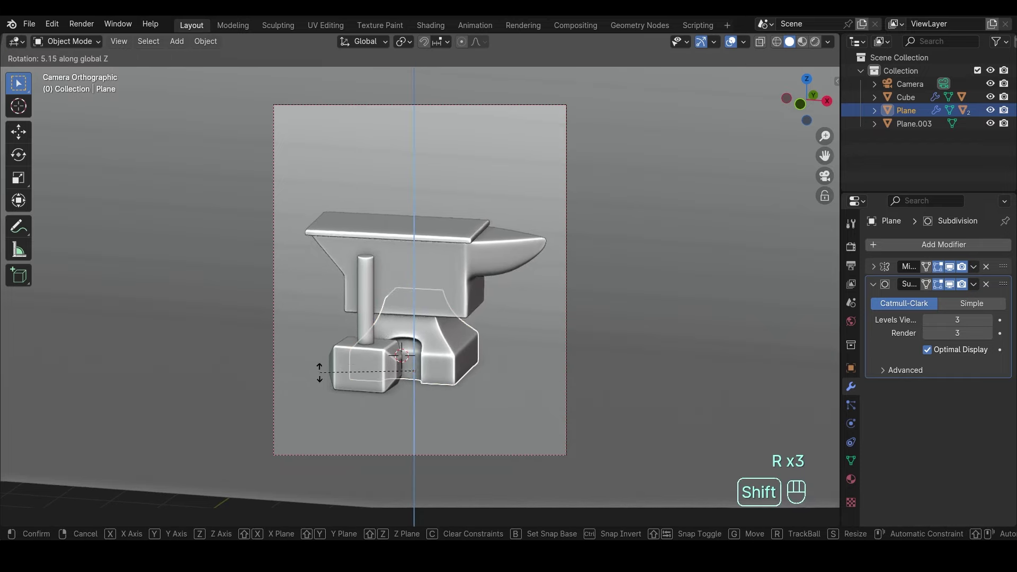
# - Add a plain-axes Empty at the origin and select the anvil parts for parenting to it
pyautogui.press('shift+a')
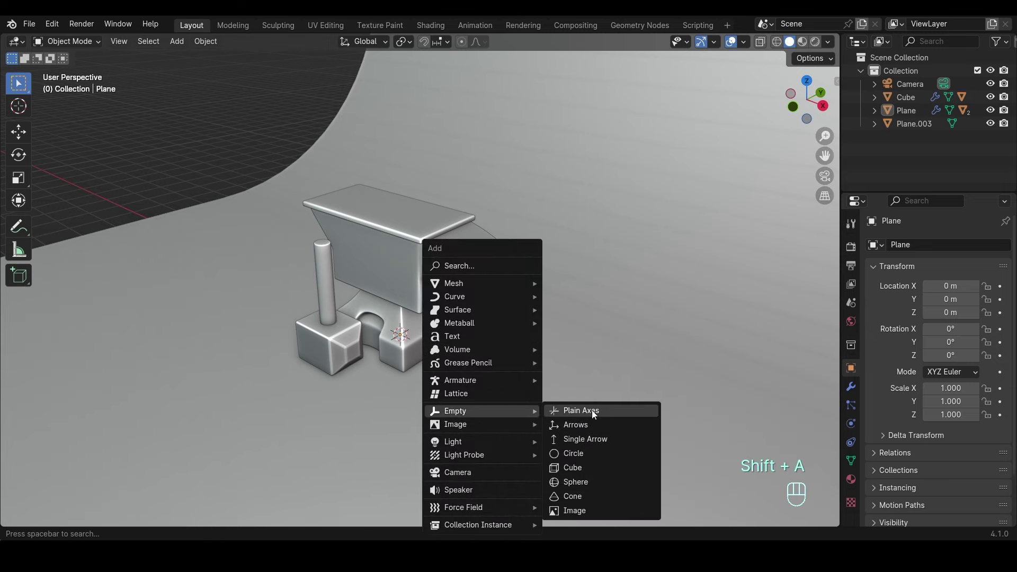
pyautogui.click(511, 319)
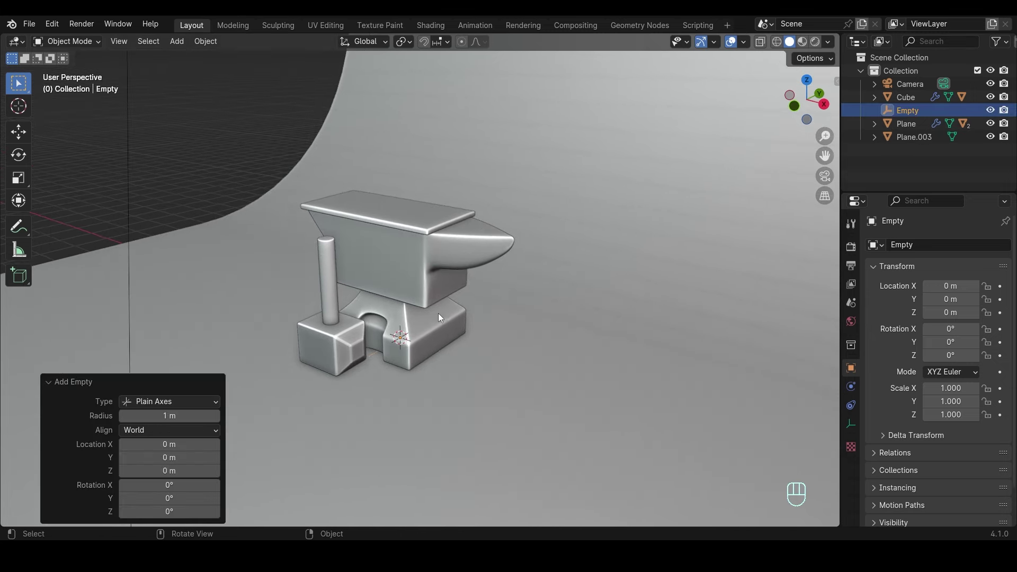
pyautogui.click(438, 315)
pyautogui.click(413, 240)
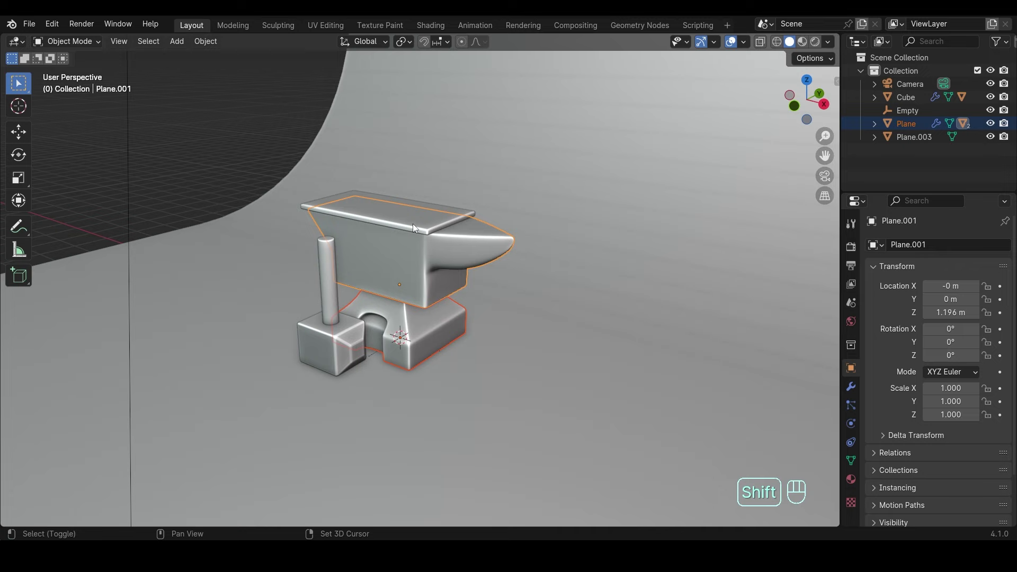
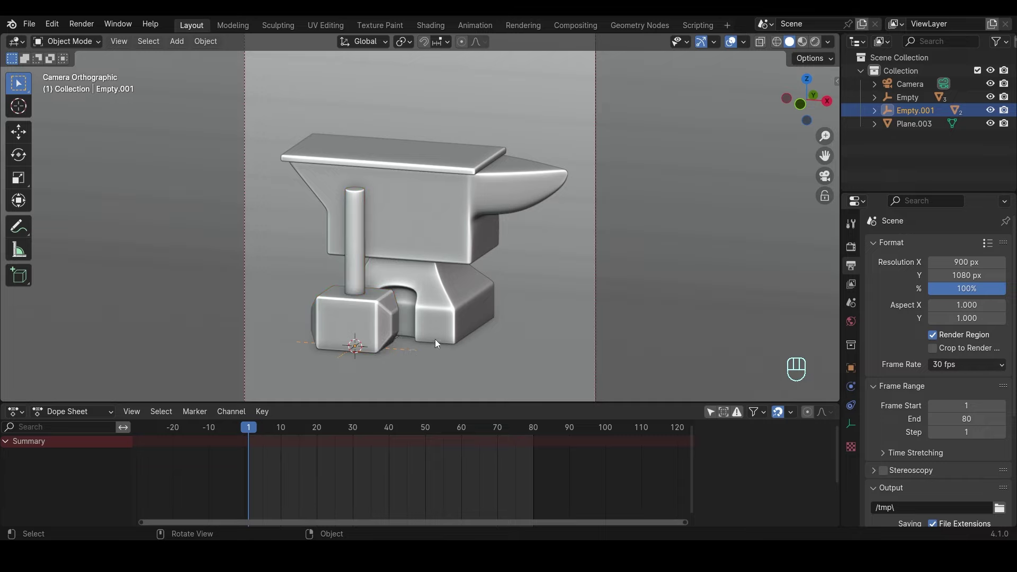
# - Select the anvil's Empty, keyframe its transform at frame 1 and rotate it 180° around Z
pyautogui.press('ctrl+z')
pyautogui.click(912, 106)
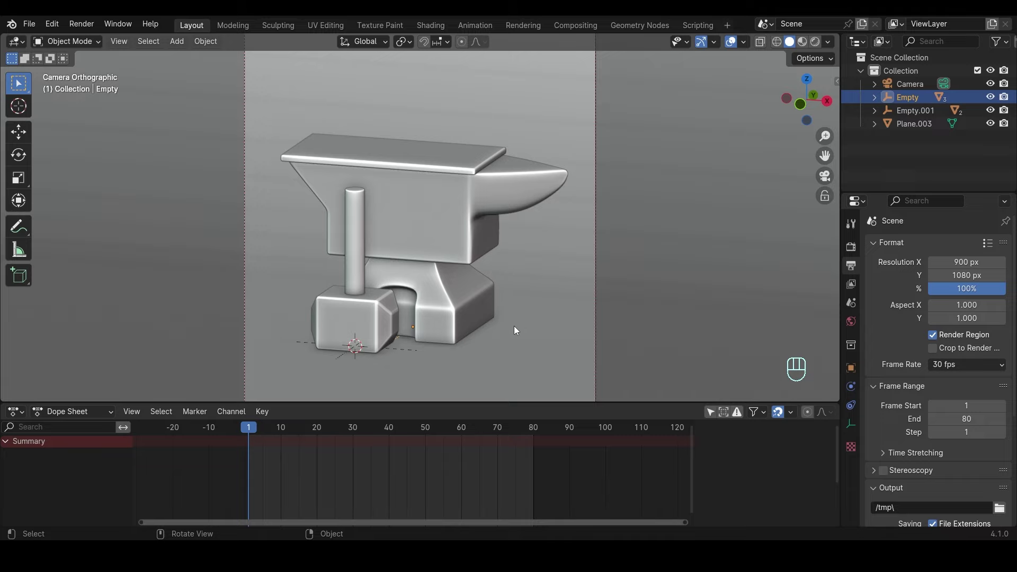
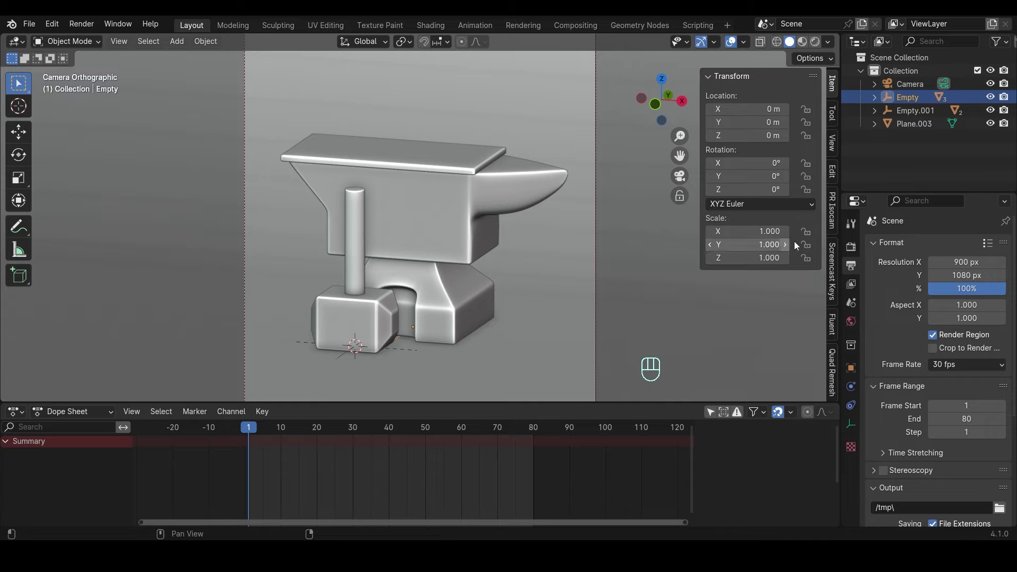
pyautogui.press('i')
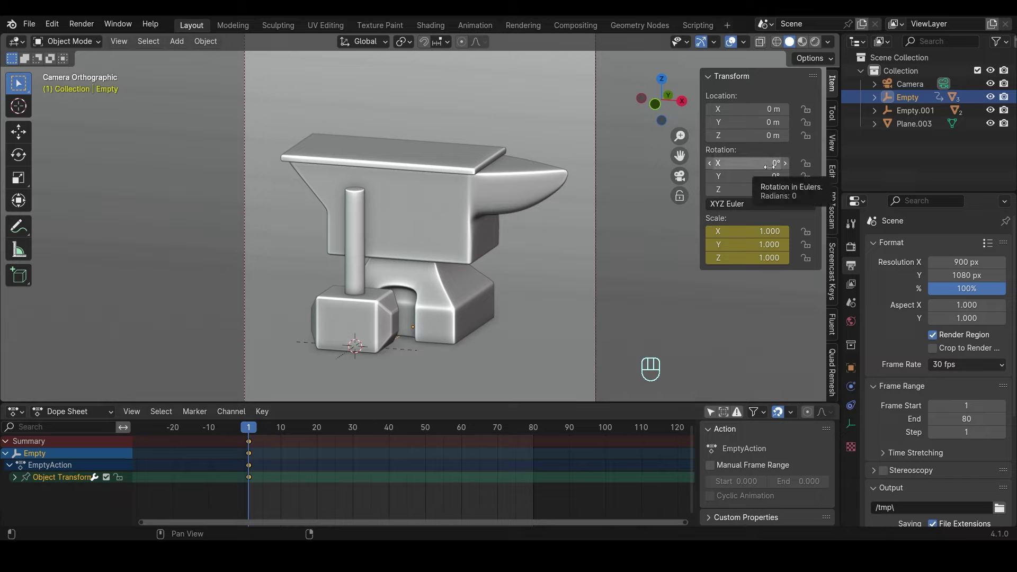
pyautogui.press('i')
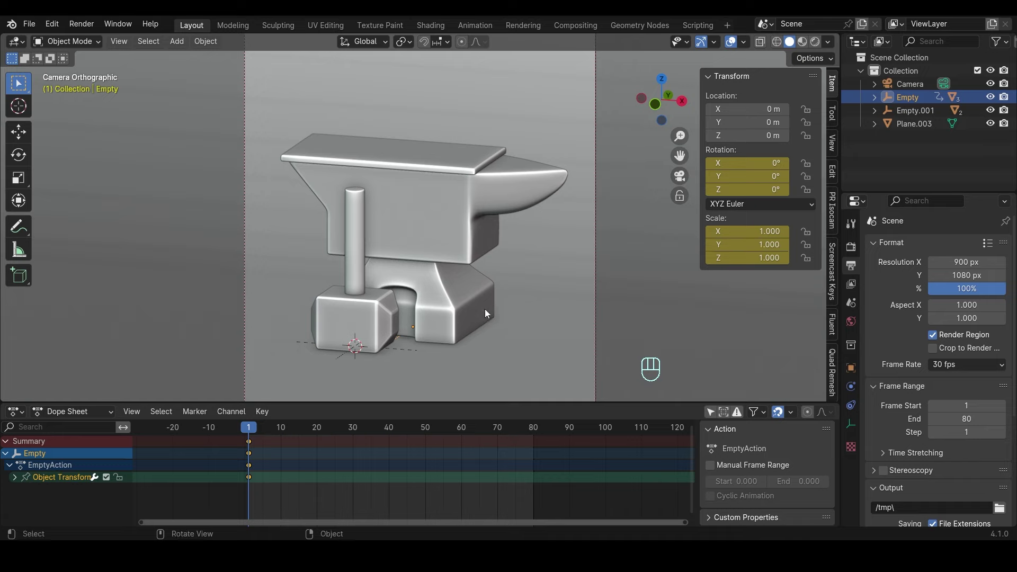
pyautogui.press('r')
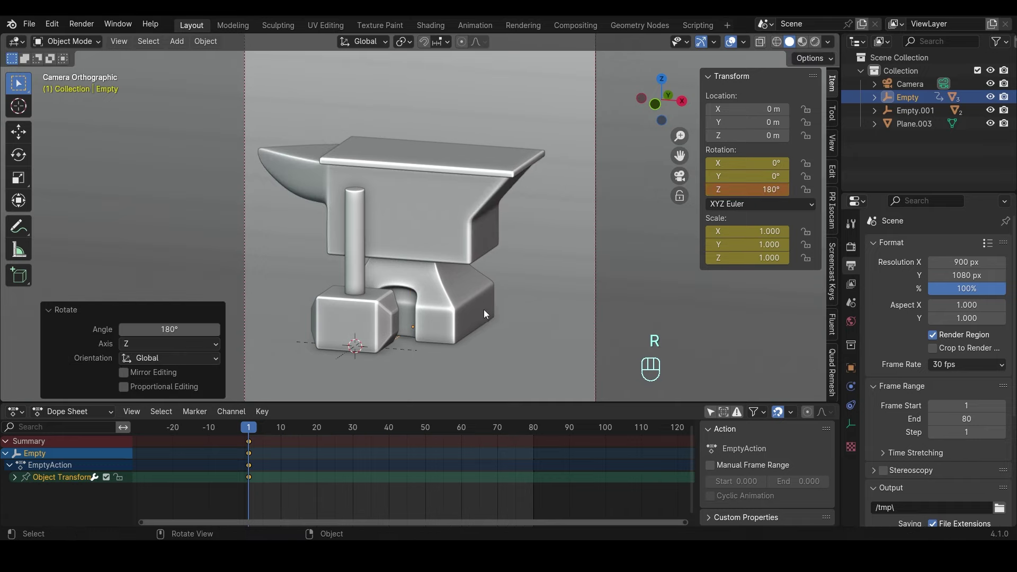
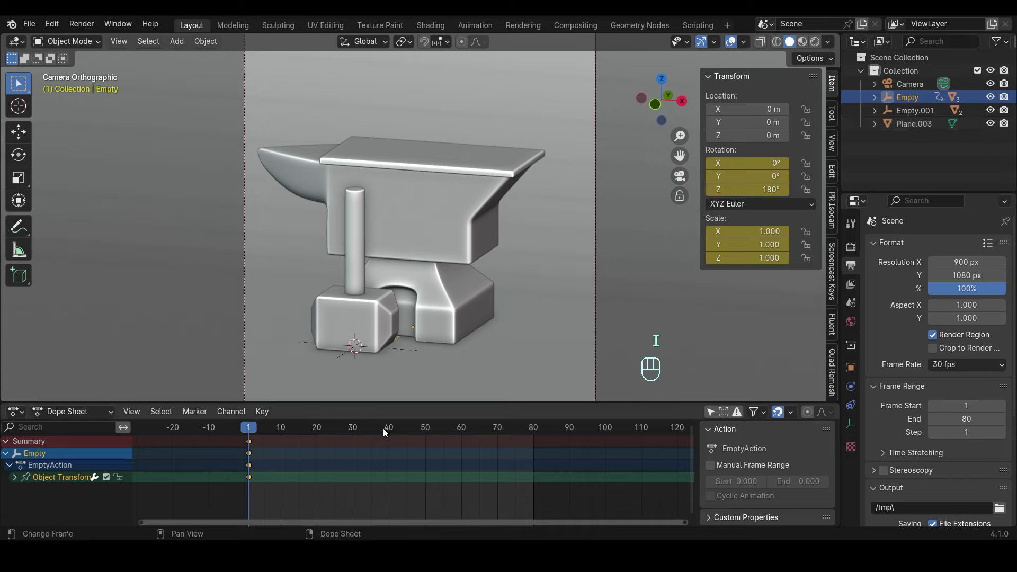
# - Move to frame 40, rotate the anvil back the other way, keyframe it and play back to check
pyautogui.moveTo(492, 431); pyautogui.dragTo(407, 432)
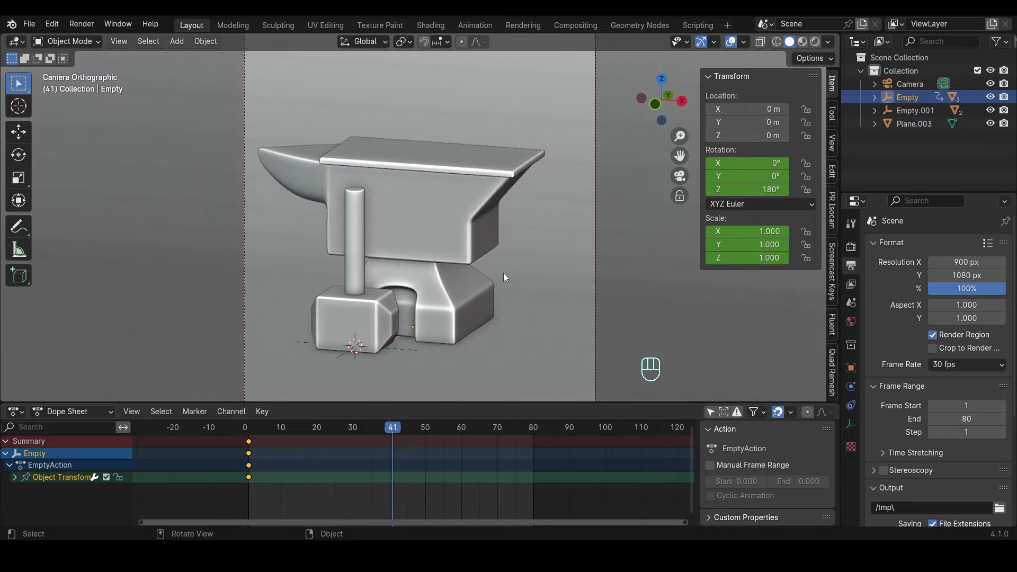
pyautogui.press('r')
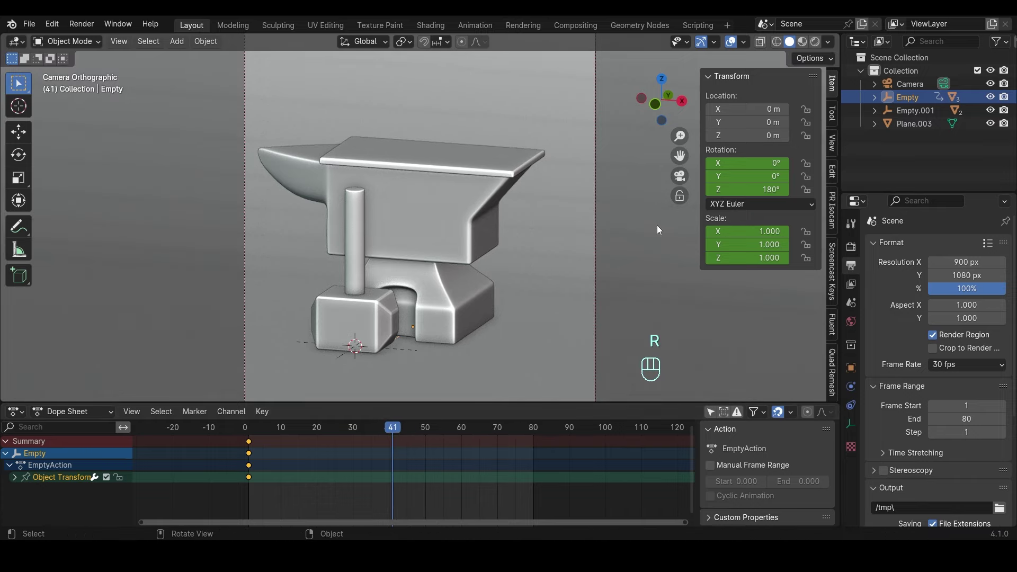
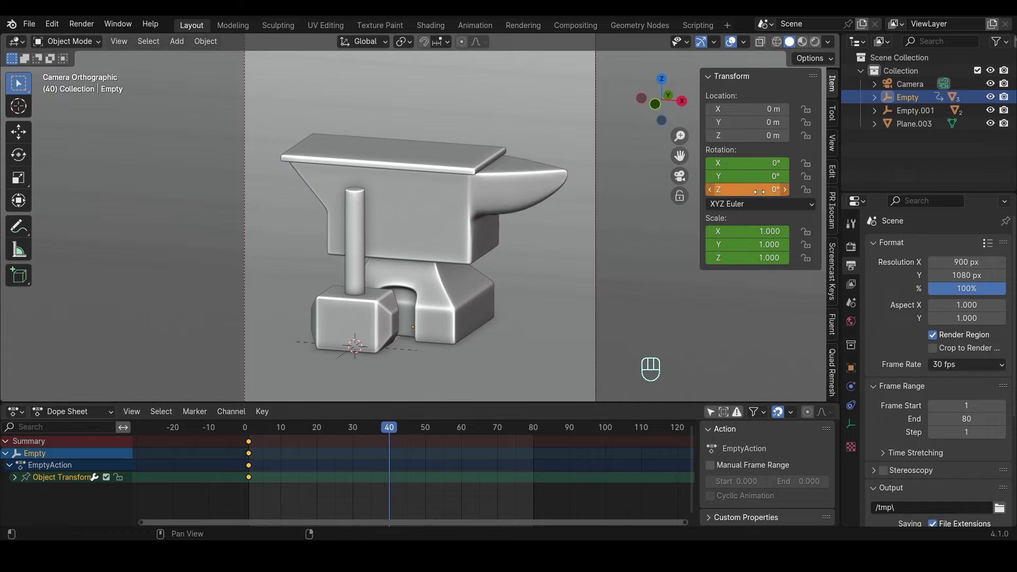
pyautogui.press('i')
pyautogui.click(254, 427)
pyautogui.press('space')
pyautogui.press('space')
# - Re-record the Empty's transform at frame 40, preview again and return the playhead to frame 1
pyautogui.moveTo(350, 427); pyautogui.dragTo(253, 430)
pyautogui.press('s')
pyautogui.press('i')
pyautogui.press('space')
pyautogui.press('space')
pyautogui.press('ctrl+z')
pyautogui.moveTo(350, 431); pyautogui.dragTo(253, 425)
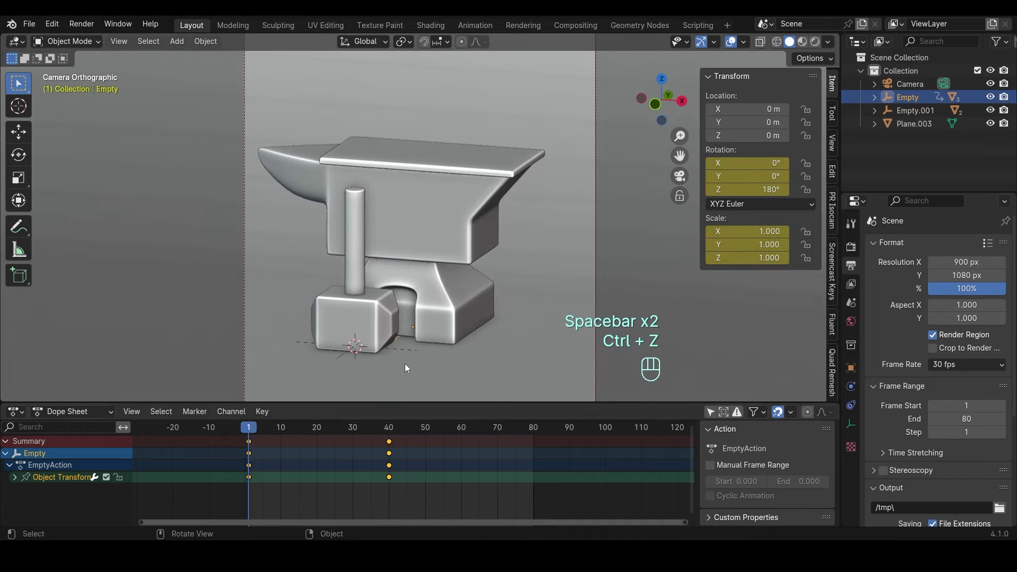
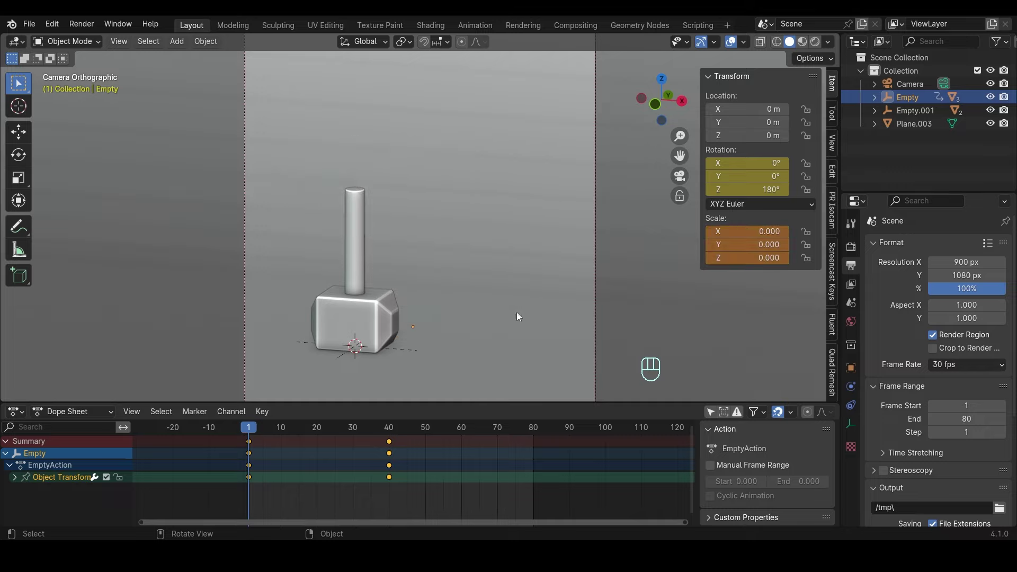
# - Key the Empty, preview the playback, undo the changes and save the file
pyautogui.press('i')
pyautogui.press('space')
pyautogui.press('space')
pyautogui.press('ctrl+z')
pyautogui.press('ctrl+z')
pyautogui.press('ctrl+s')
# - At frame 1 scale the Empty to zero with S 0 and insert a keyframe
pyautogui.moveTo(395, 426); pyautogui.dragTo(259, 420)
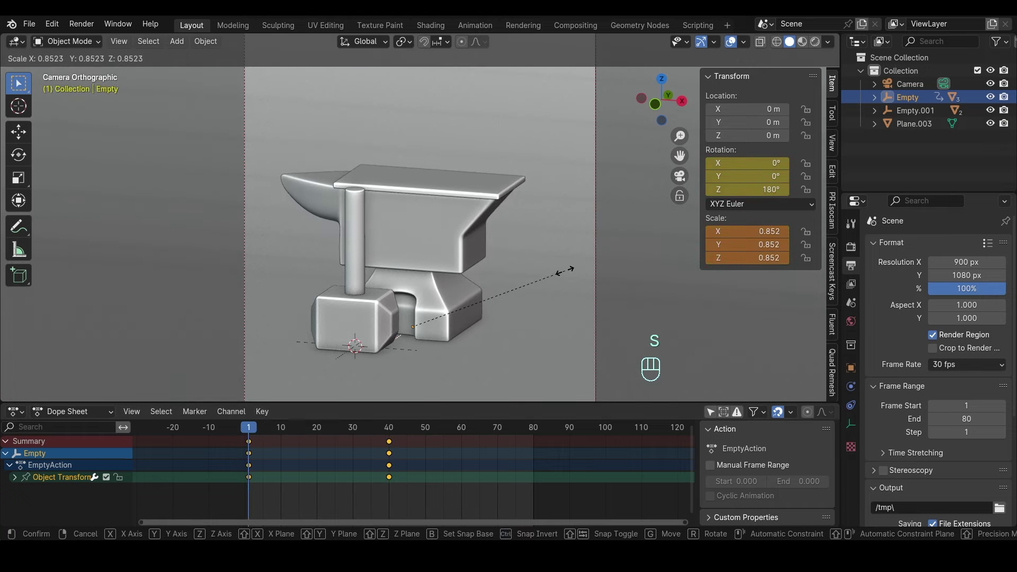
pyautogui.press('s')
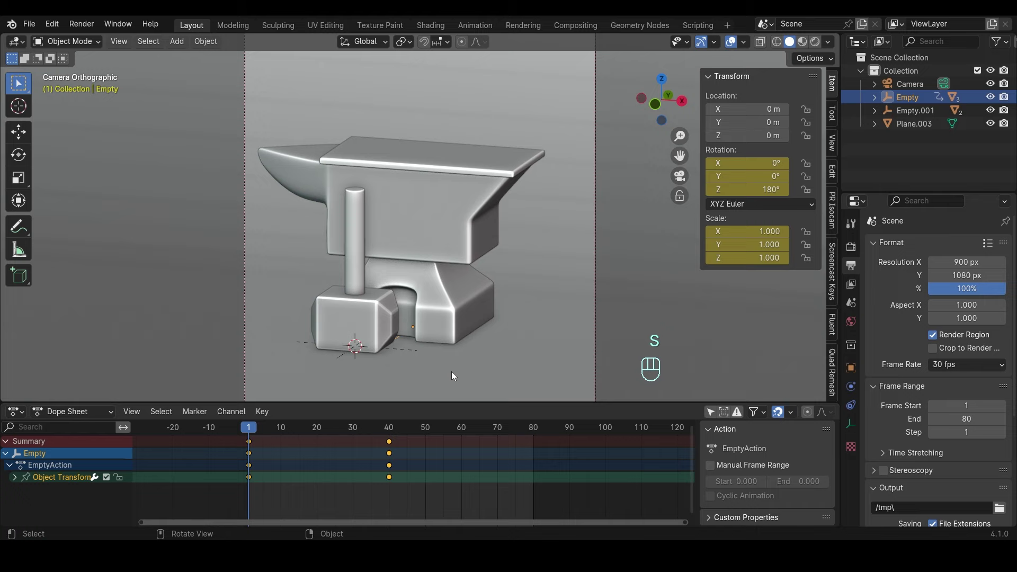
pyautogui.moveTo(257, 429); pyautogui.dragTo(323, 433)
pyautogui.press('ctrl+z')
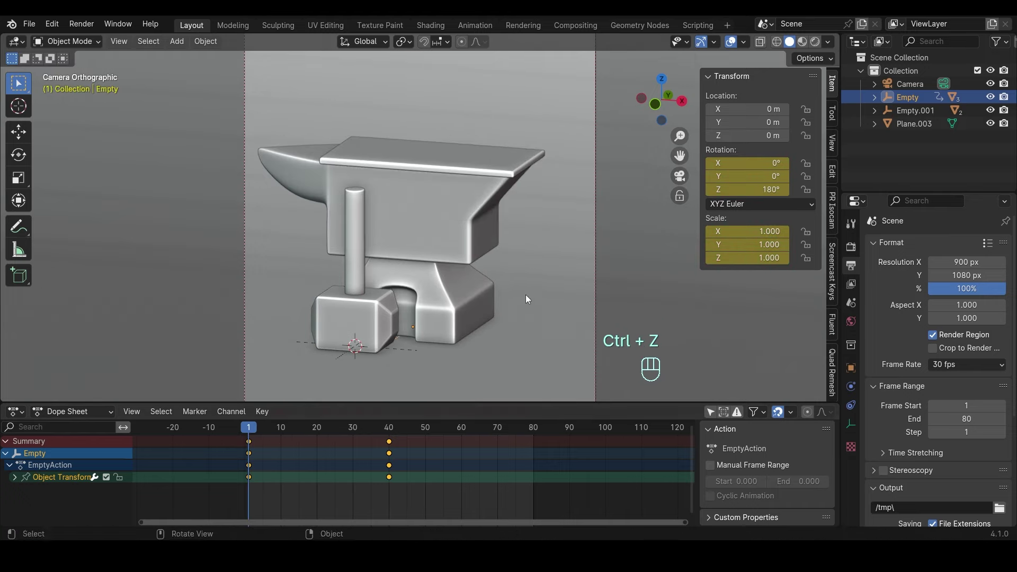
pyautogui.press('s')
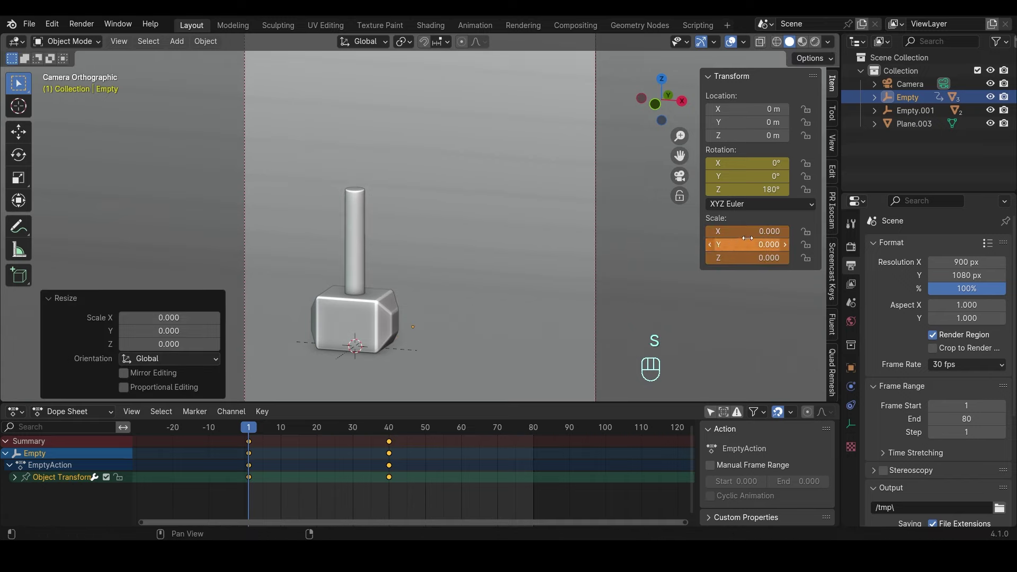
pyautogui.press('i')
# - Move the playhead to frame 40 and keep the anvil at full size there
pyautogui.moveTo(254, 429); pyautogui.dragTo(392, 432)
pyautogui.press('ctrl+z')
pyautogui.press('ctrl+z')
pyautogui.press('ctrl+z')
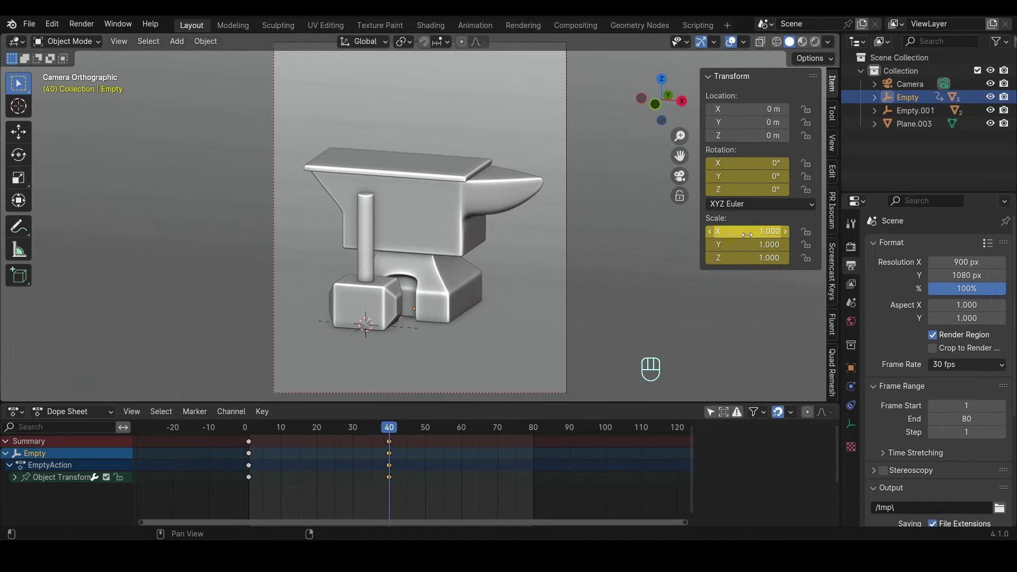
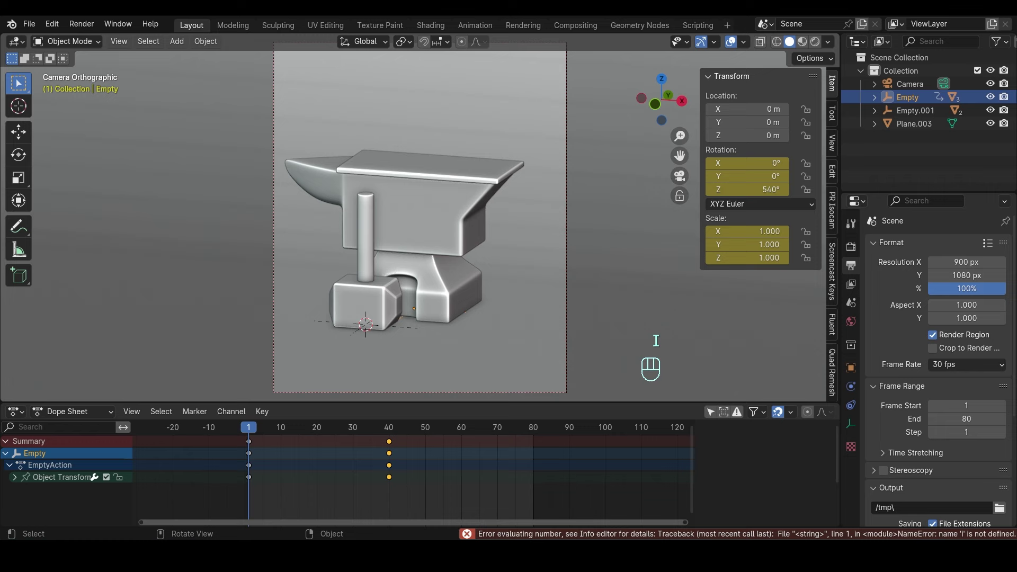
# - Key Empty.001's scale at frame 40 and preview the anvil growing to full size
pyautogui.press('s')
pyautogui.press('i')
pyautogui.press('space')
pyautogui.press('space')
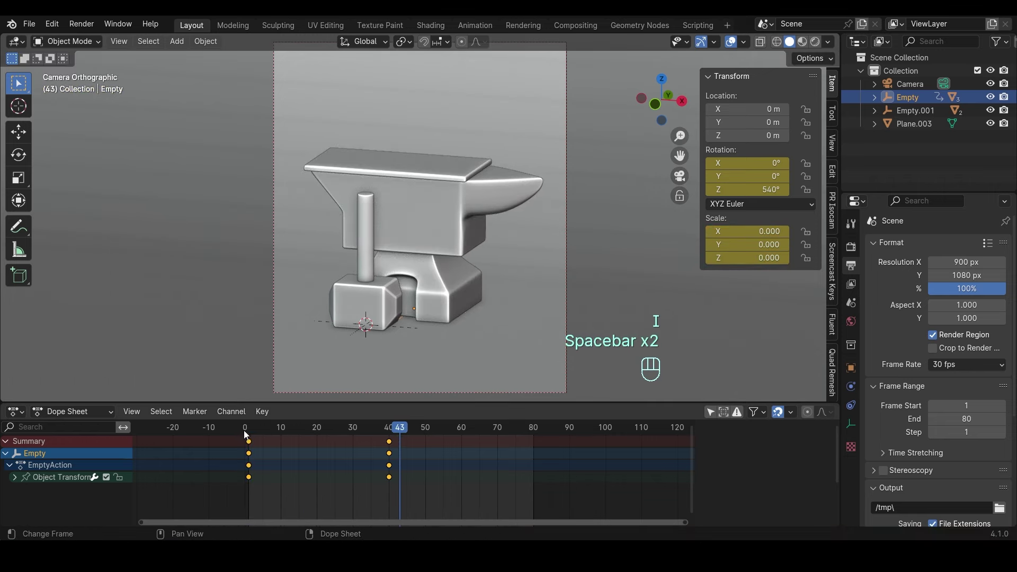
pyautogui.moveTo(254, 432); pyautogui.dragTo(393, 433)
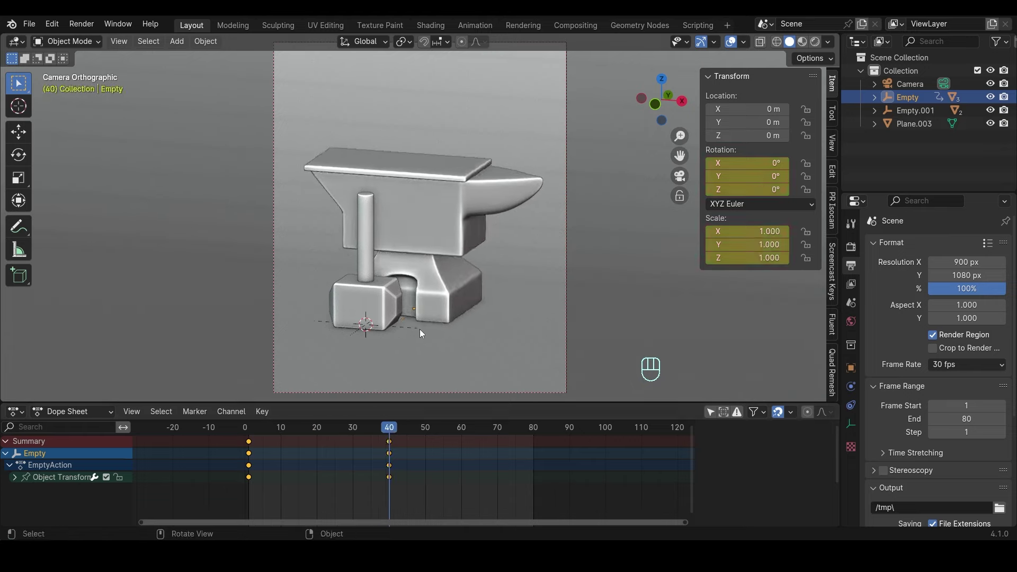
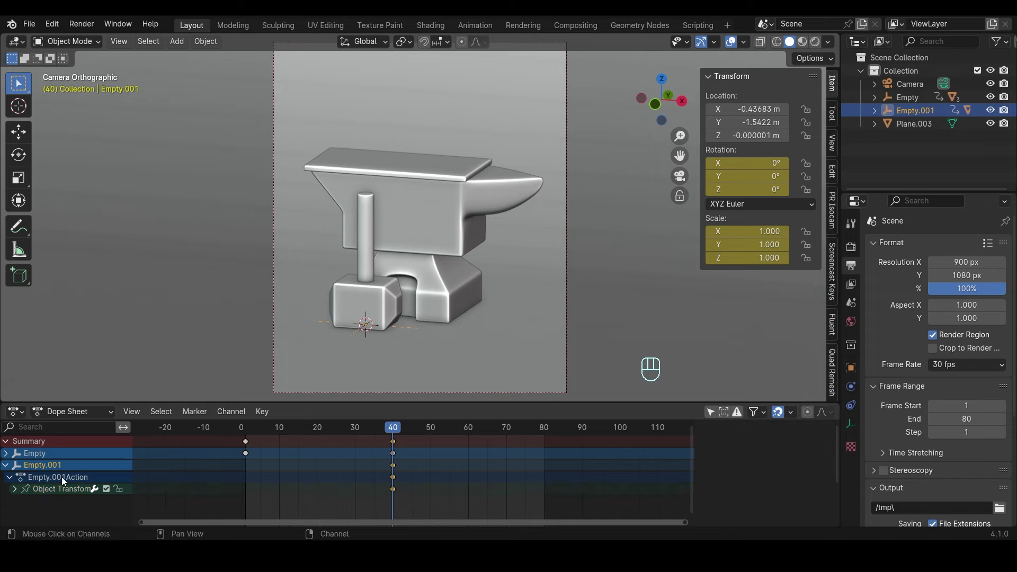
# - Move the hardy tool's keyframes to frame 20 and duplicate them to frame 60
pyautogui.click(58, 496)
pyautogui.press('g')
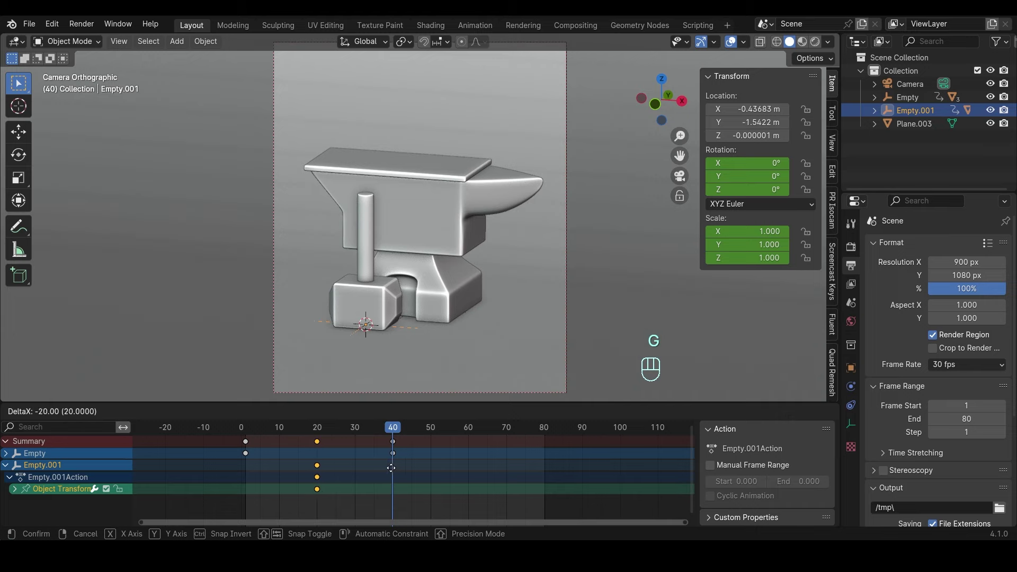
pyautogui.moveTo(261, 428); pyautogui.dragTo(319, 427)
pyautogui.press('shift+d')
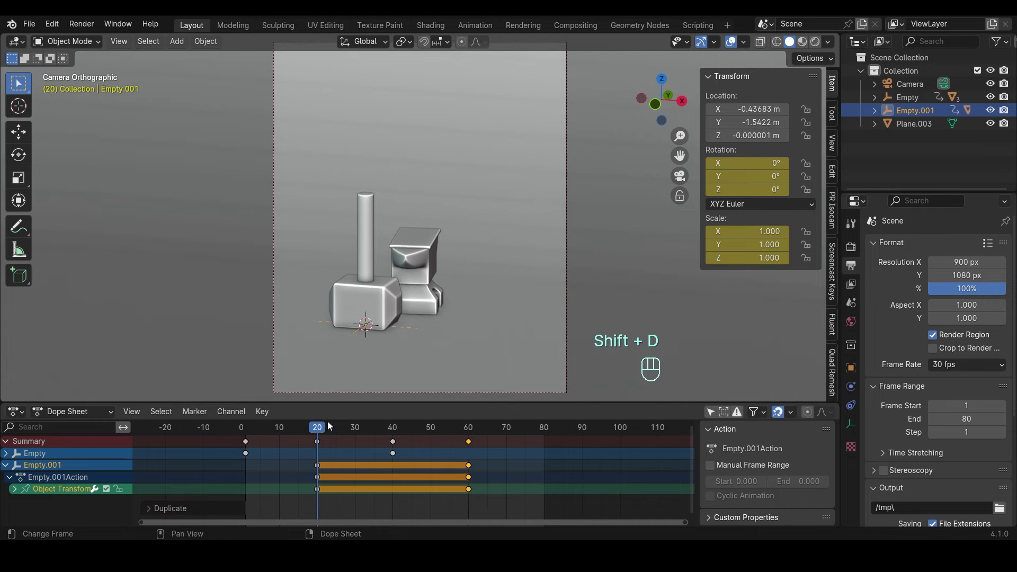
pyautogui.click(321, 429)
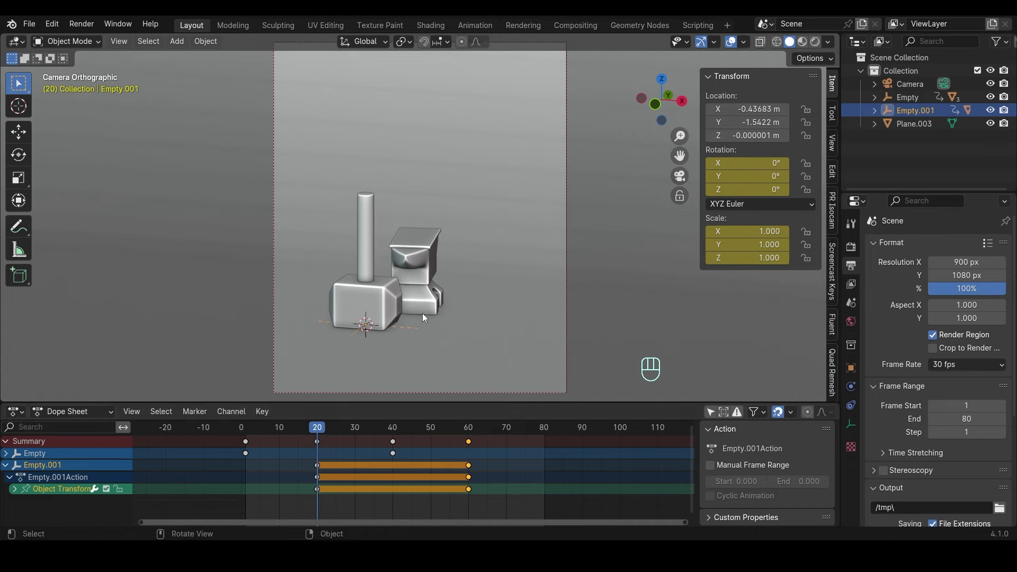
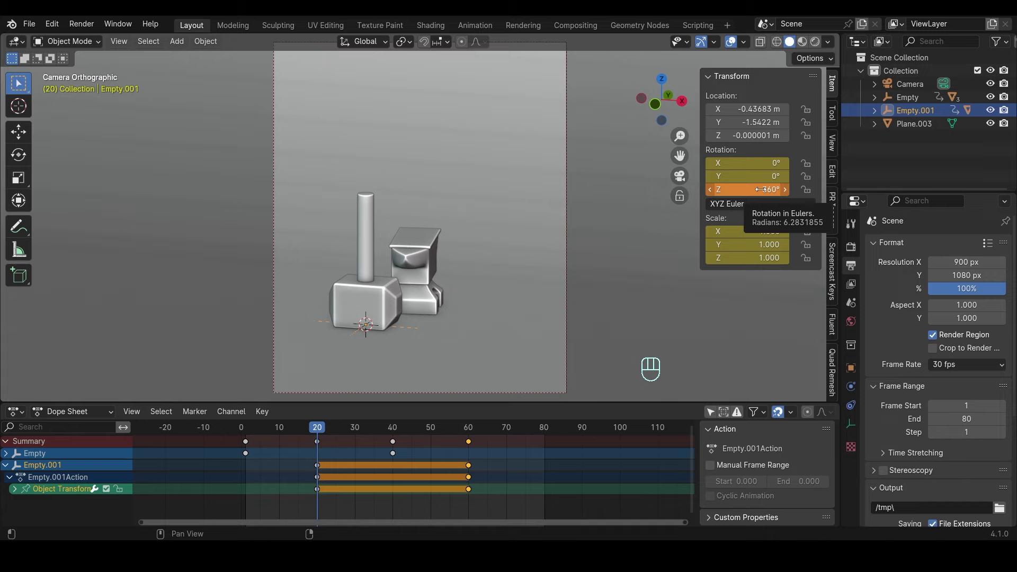
# - Key full size at frame 60 and zero scale at frame 20 for the hardy tool
pyautogui.press('i')
pyautogui.click(471, 429)
pyautogui.press('i')
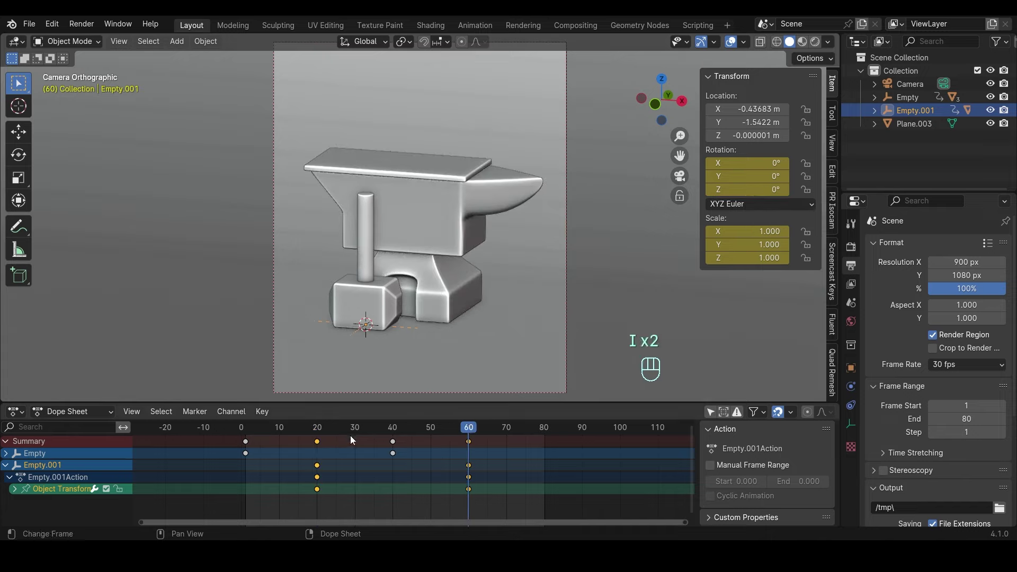
pyautogui.press('s')
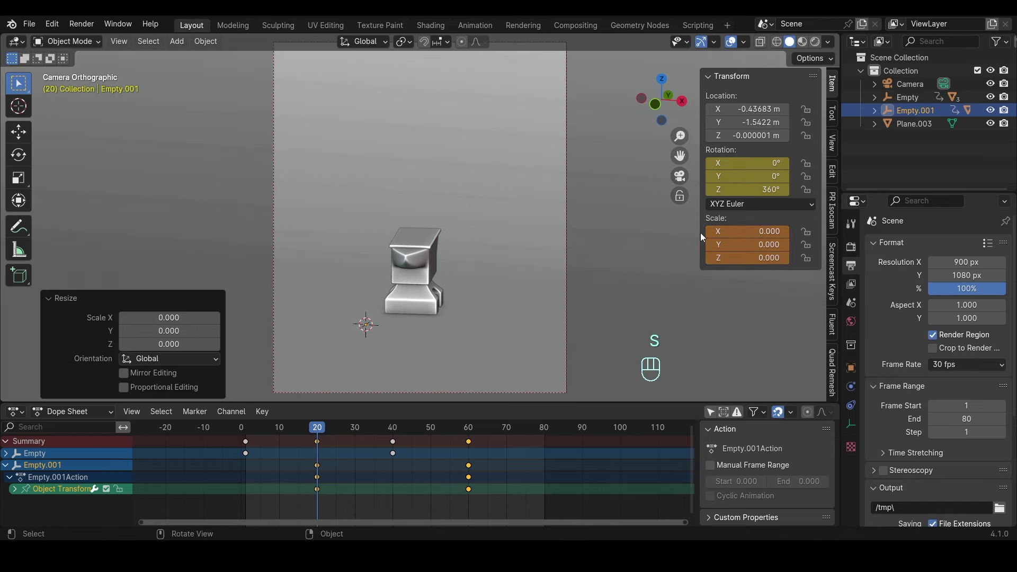
pyautogui.press('i')
pyautogui.press('space')
pyautogui.press('space')
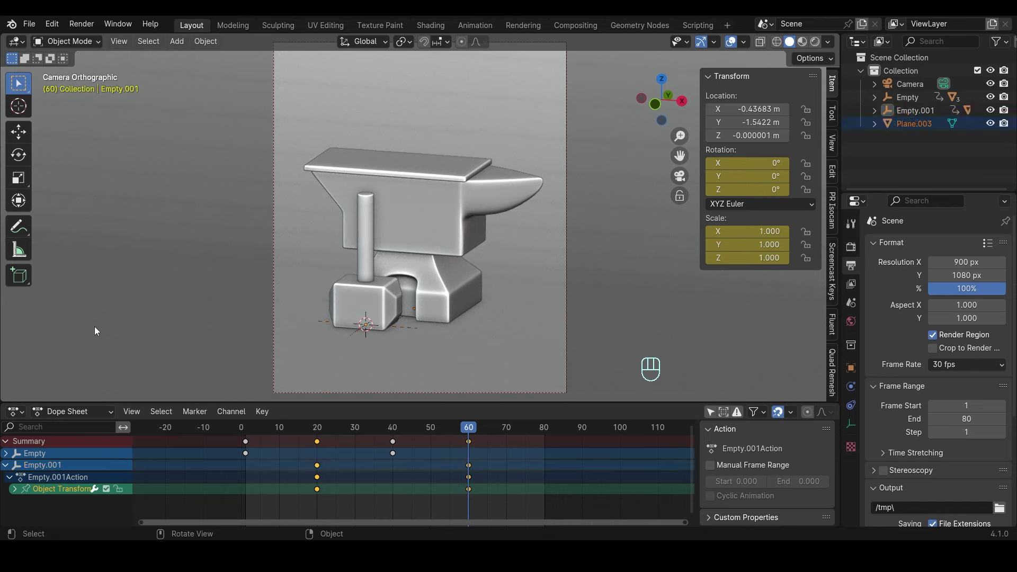
# - Save the file, play back the growth, and show Empty.001's animation as curves
pyautogui.press('ctrl+s')
pyautogui.moveTo(246, 411); pyautogui.dragTo(249, 432)
pyautogui.press('space')
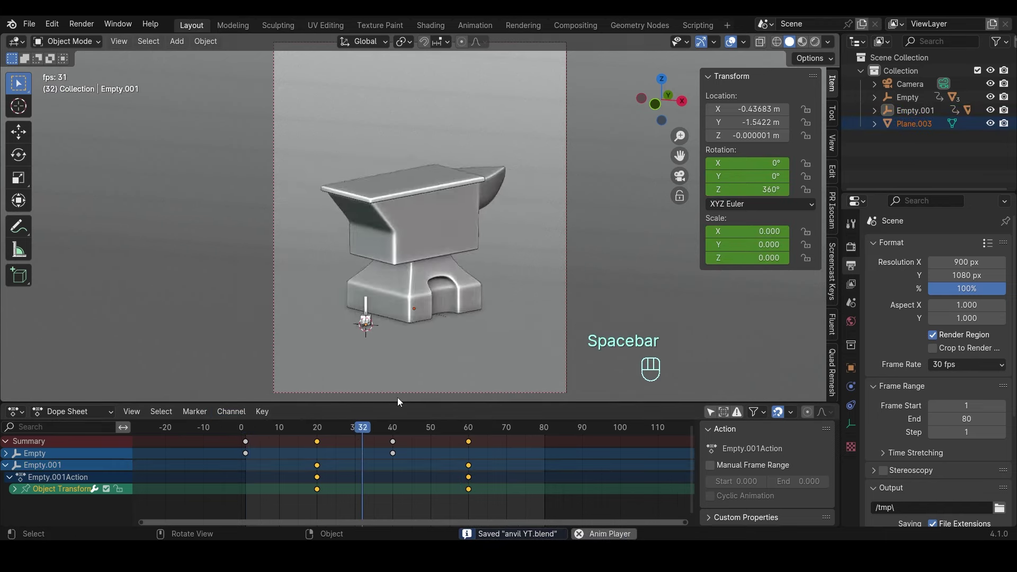
pyautogui.press('space')
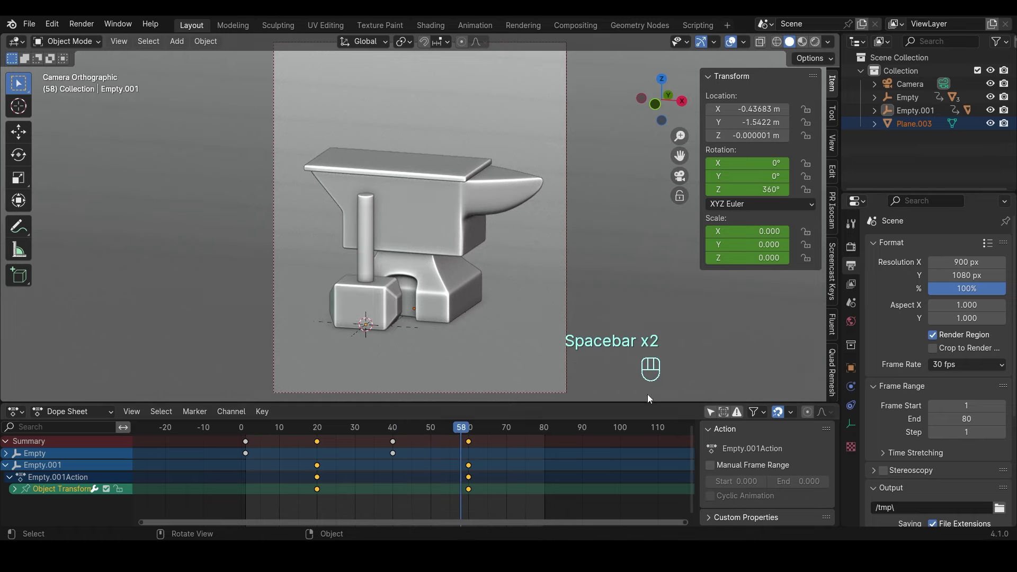
pyautogui.click(911, 111)
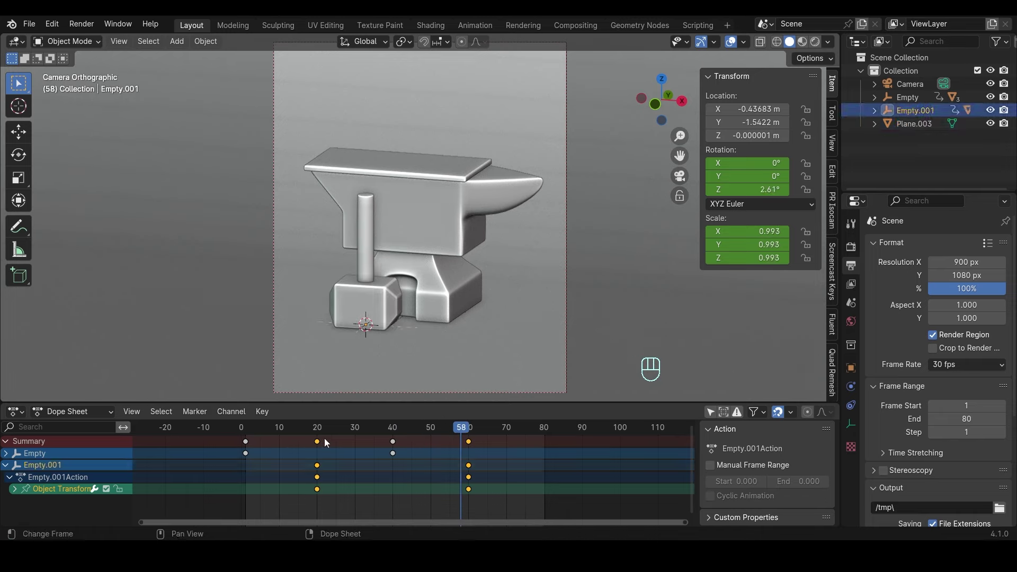
pyautogui.press('ctrl+Tab')
# - Give all of Empty.001's scale keys a bouncing ease in the Graph Editor
pyautogui.press('a')
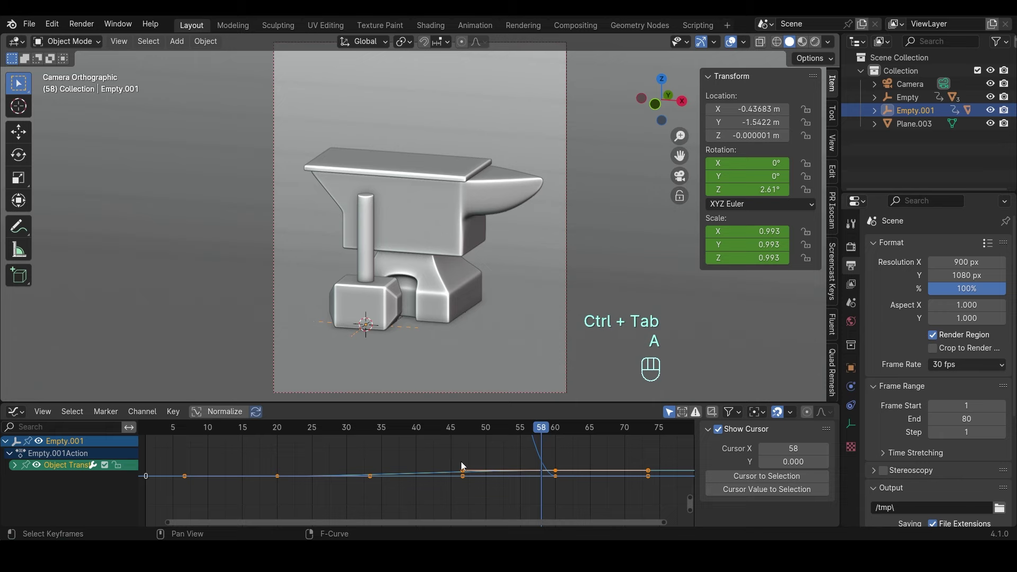
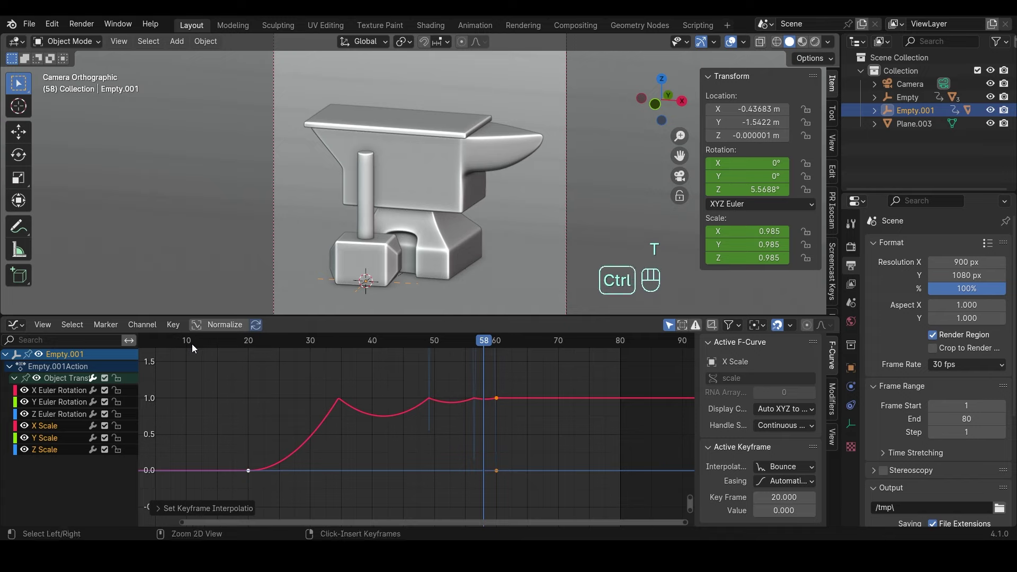
pyautogui.click(497, 402)
pyautogui.moveTo(501, 398); pyautogui.dragTo(50, 432)
pyautogui.moveTo(50, 453); pyautogui.dragTo(335, 436)
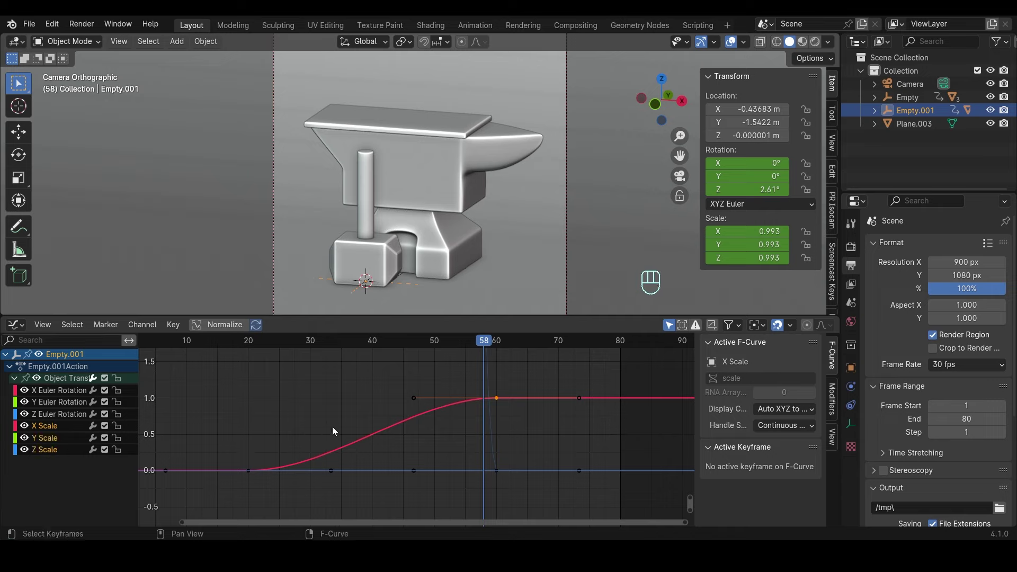
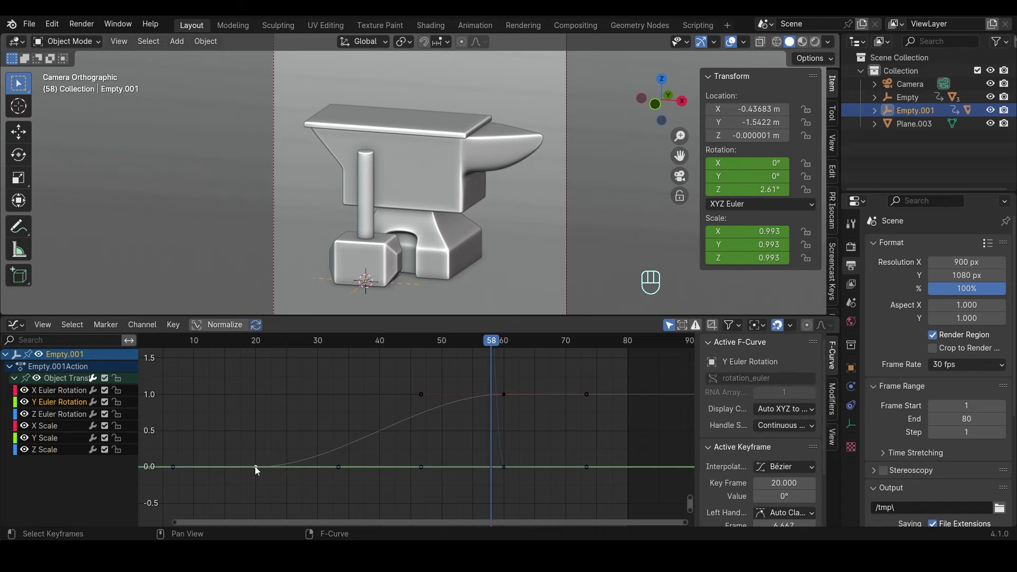
# - Isolate the X Scale curve and select its keyframes for easing
pyautogui.click(259, 470)
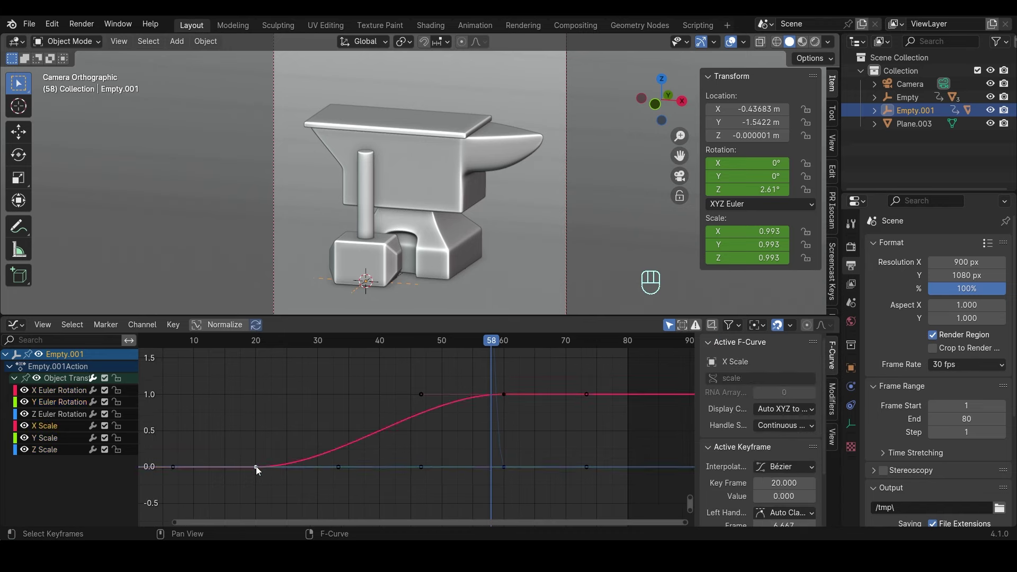
pyautogui.moveTo(266, 344); pyautogui.dragTo(249, 347)
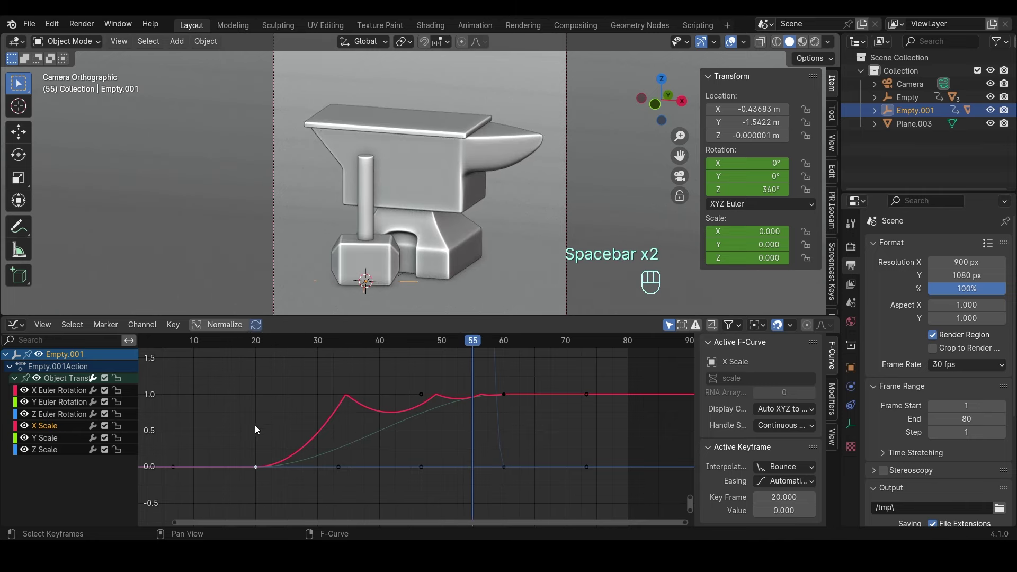
pyautogui.click(50, 440)
pyautogui.moveTo(50, 450); pyautogui.dragTo(49, 437)
pyautogui.click(50, 456)
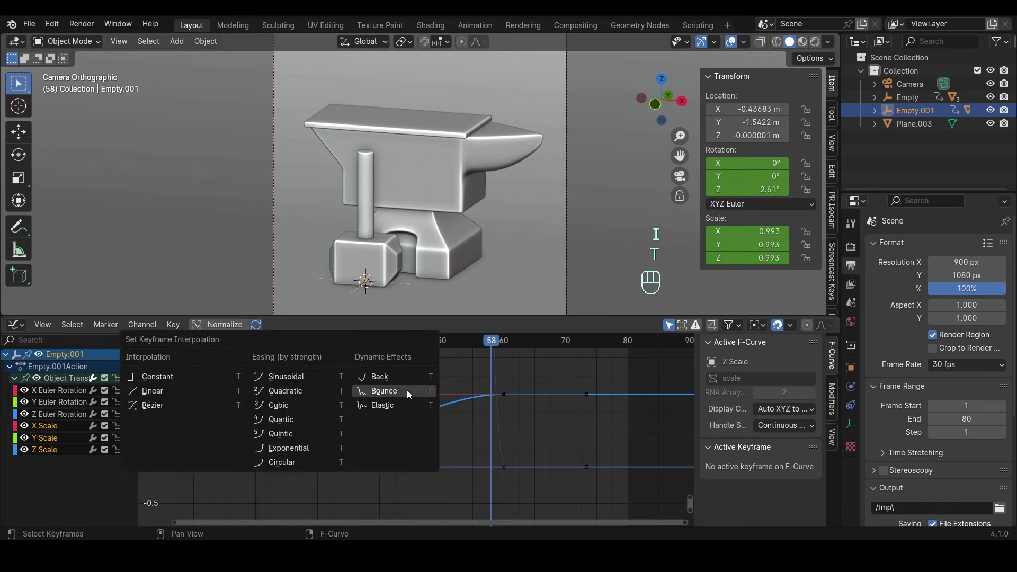
# - Apply Bounce easing to the X Scale curve and browse the scale channels
pyautogui.click(267, 343)
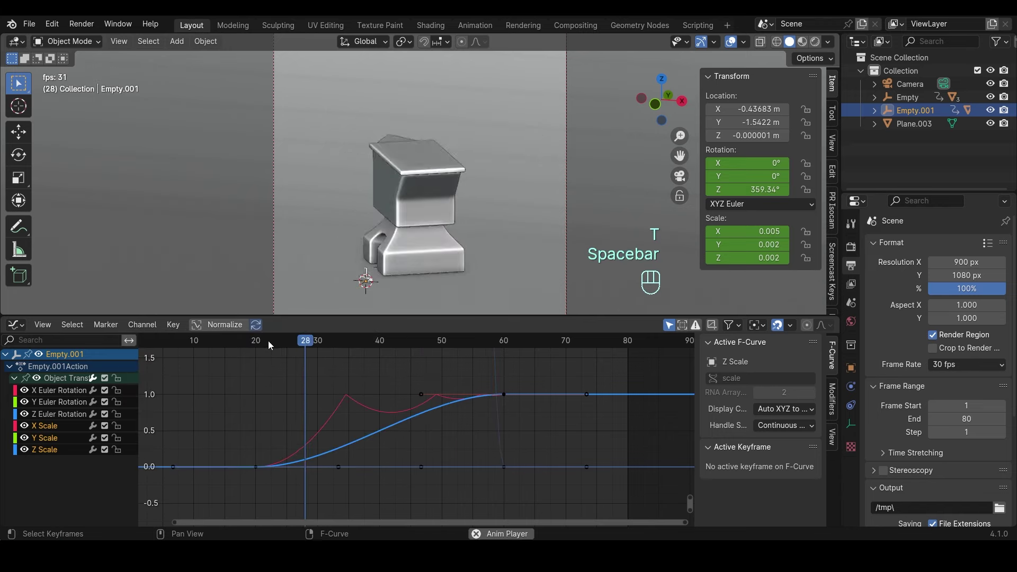
pyautogui.click(363, 446)
pyautogui.click(359, 416)
pyautogui.click(360, 407)
pyautogui.click(352, 394)
pyautogui.click(350, 402)
pyautogui.click(351, 400)
# - Isolate the Y Scale curve and select its keyframes, including frame 20, for bounce easing
pyautogui.click(59, 441)
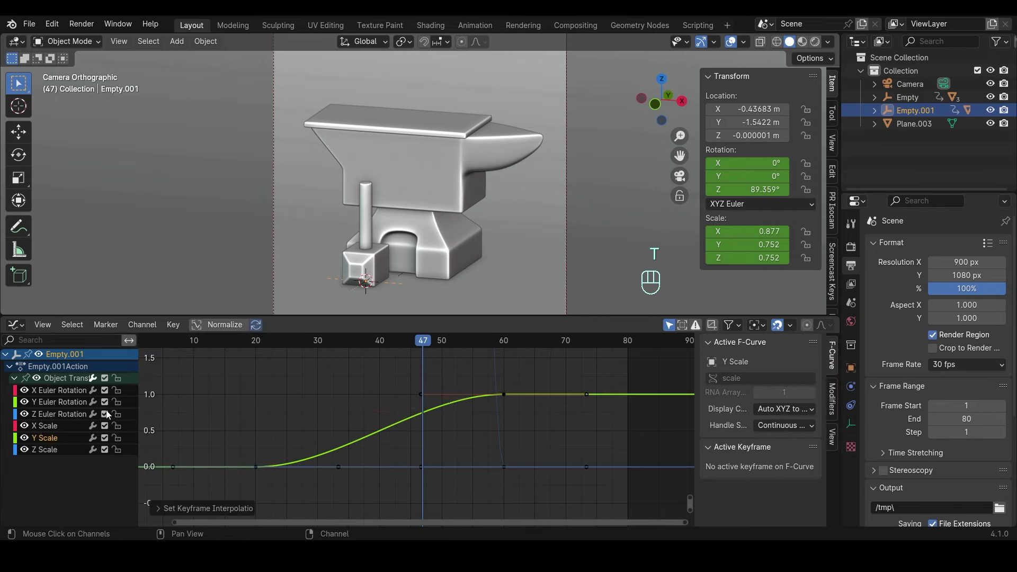
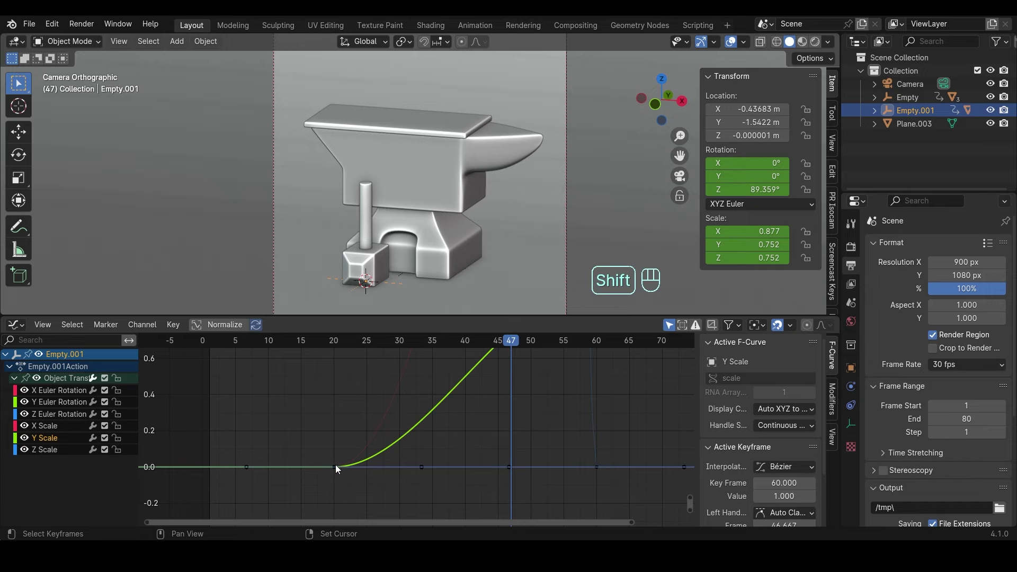
pyautogui.click(339, 469)
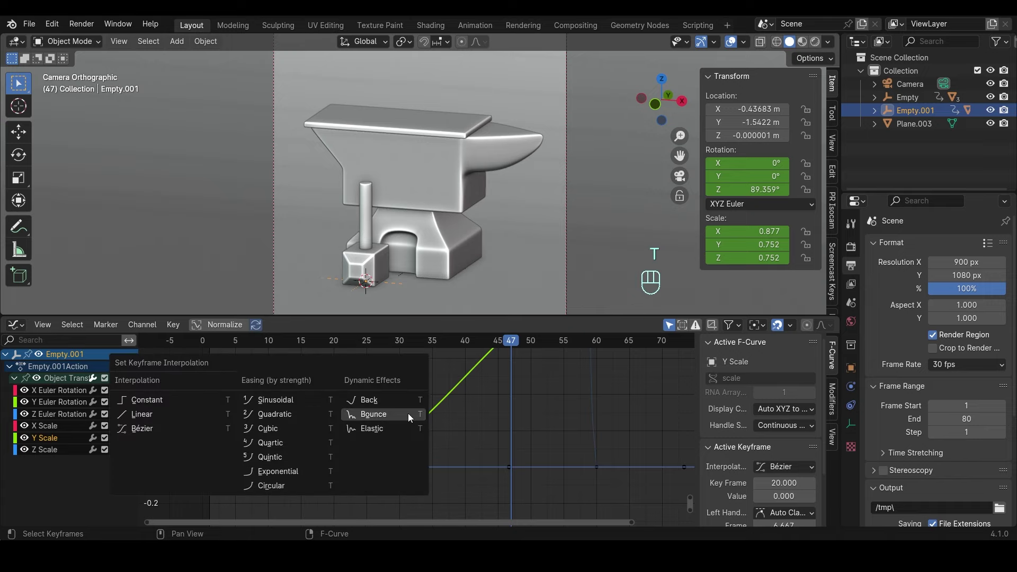
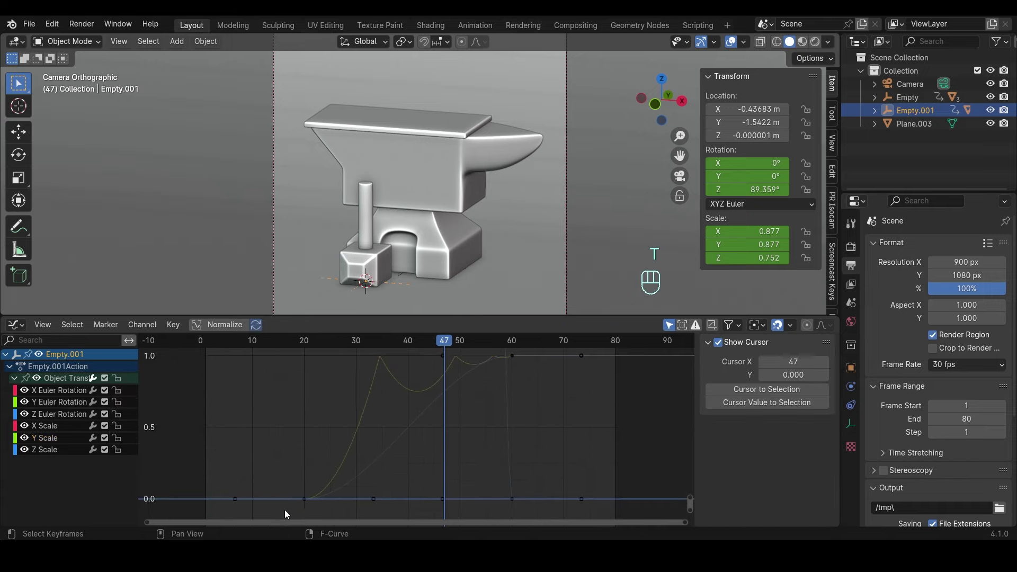
pyautogui.click(307, 505)
pyautogui.moveTo(307, 504); pyautogui.dragTo(397, 450)
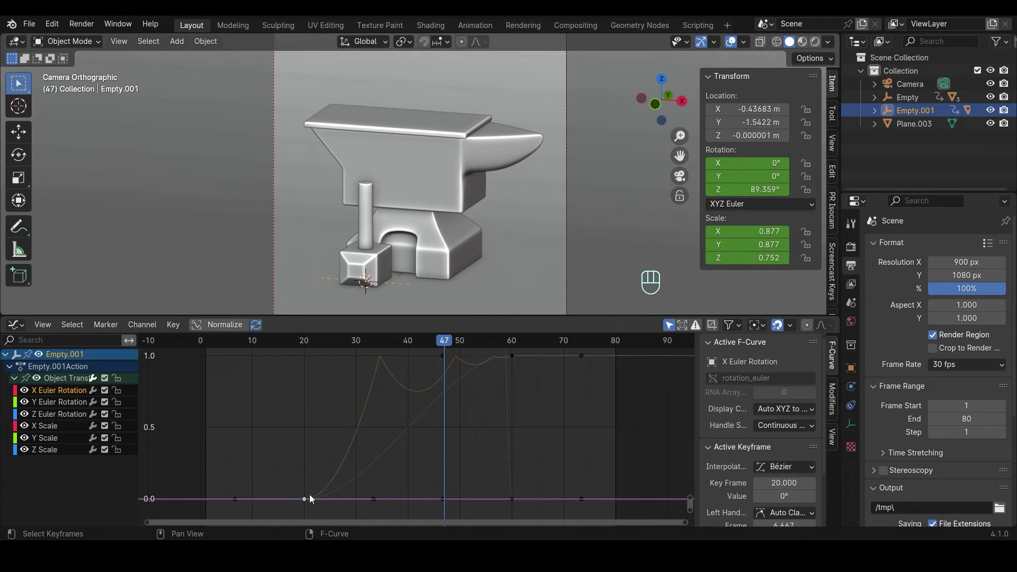
pyautogui.click(308, 500)
# - Give the Z Scale curve bounce easing as well
pyautogui.doubleClick(308, 501)
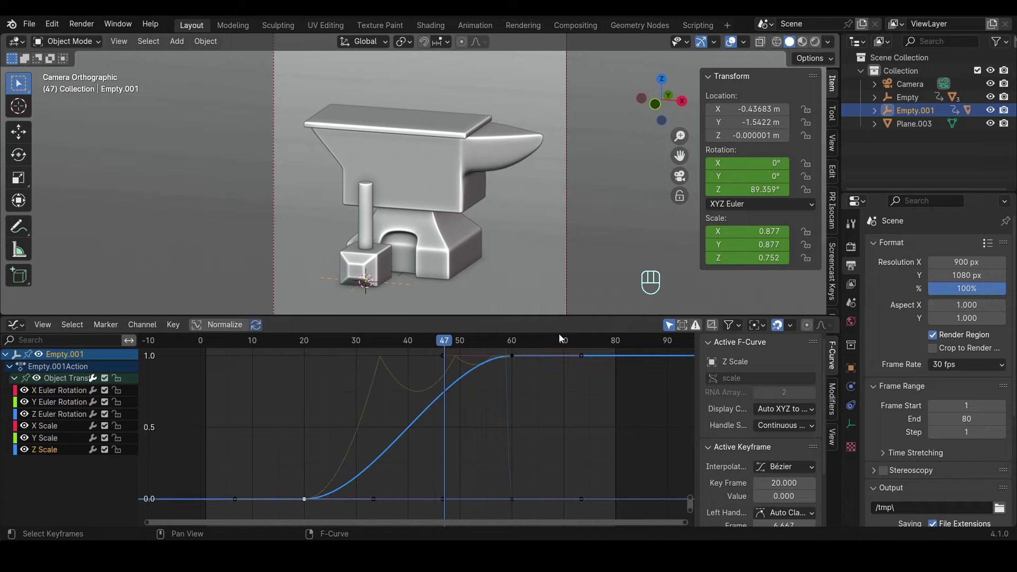
pyautogui.moveTo(290, 343); pyautogui.dragTo(260, 340)
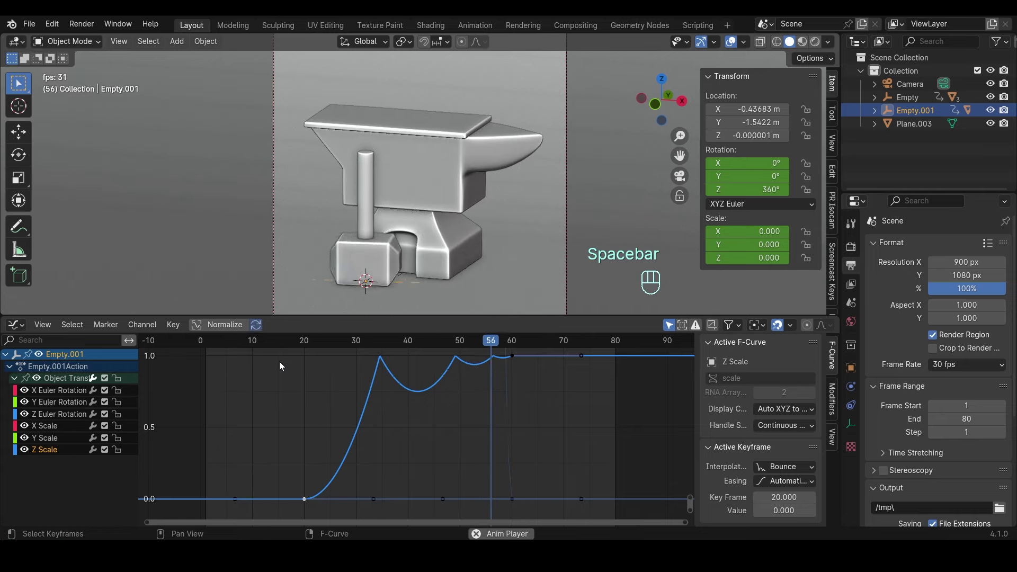
pyautogui.click(212, 344)
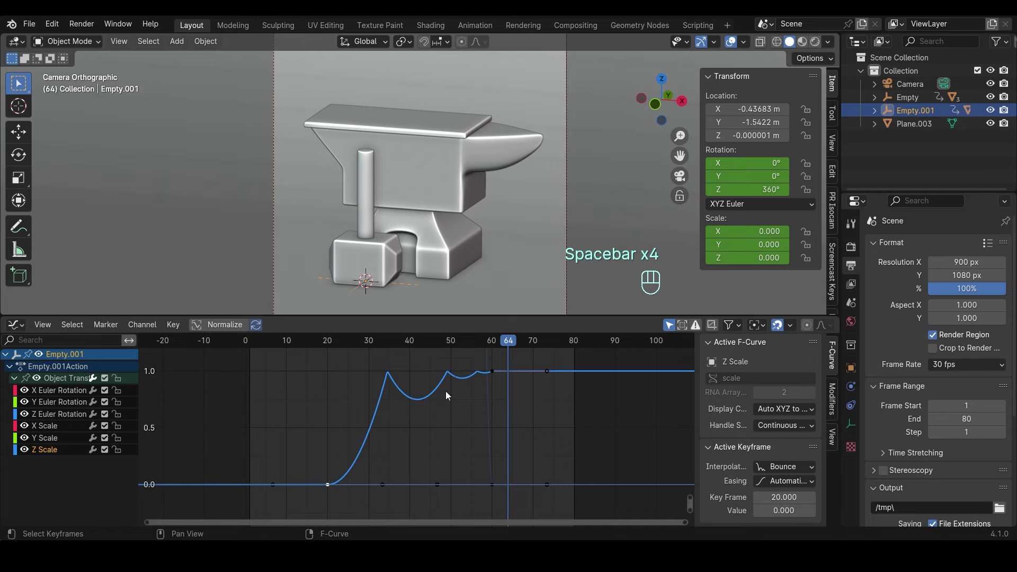
pyautogui.moveTo(503, 396); pyautogui.dragTo(514, 393)
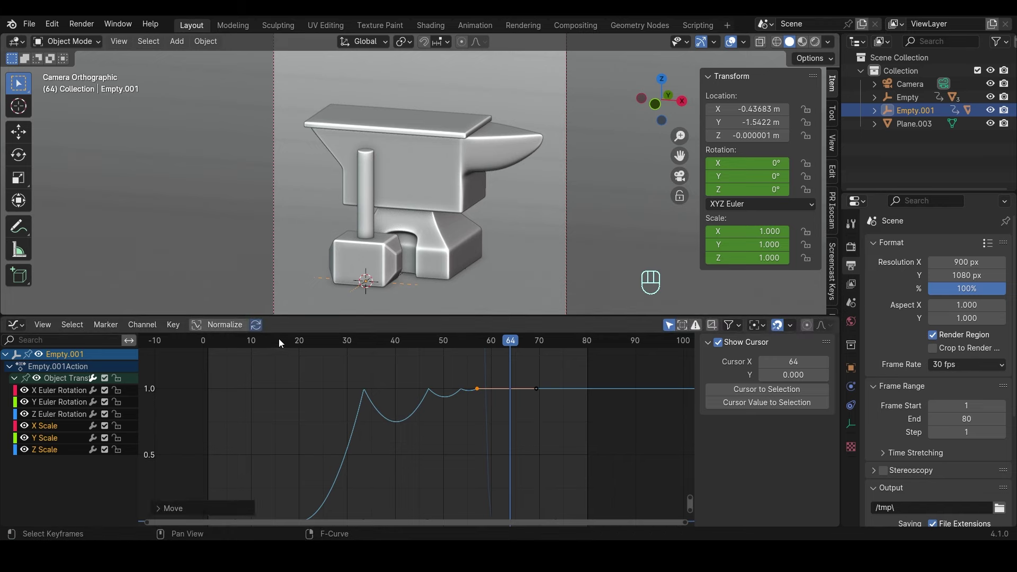
# - Slide the final scale keyframe earlier to around frame 55 so the bounce settles sooner
pyautogui.click(266, 334)
pyautogui.moveTo(265, 346); pyautogui.dragTo(213, 346)
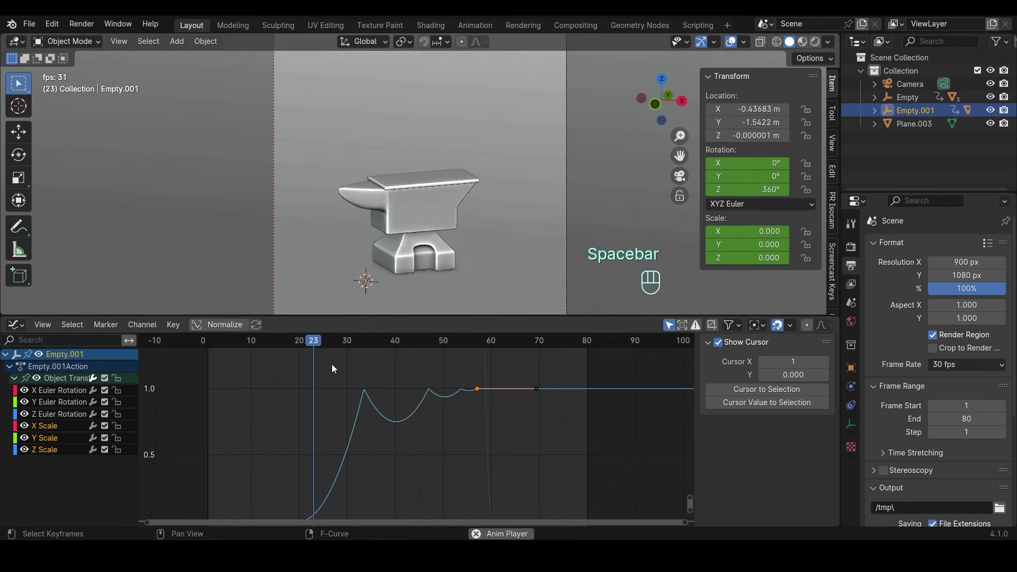
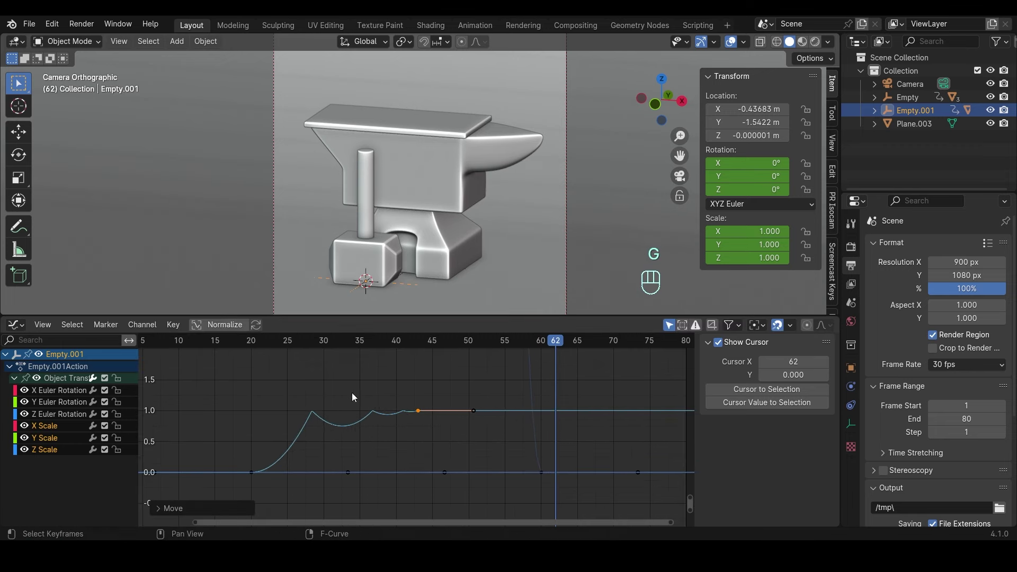
pyautogui.click(190, 344)
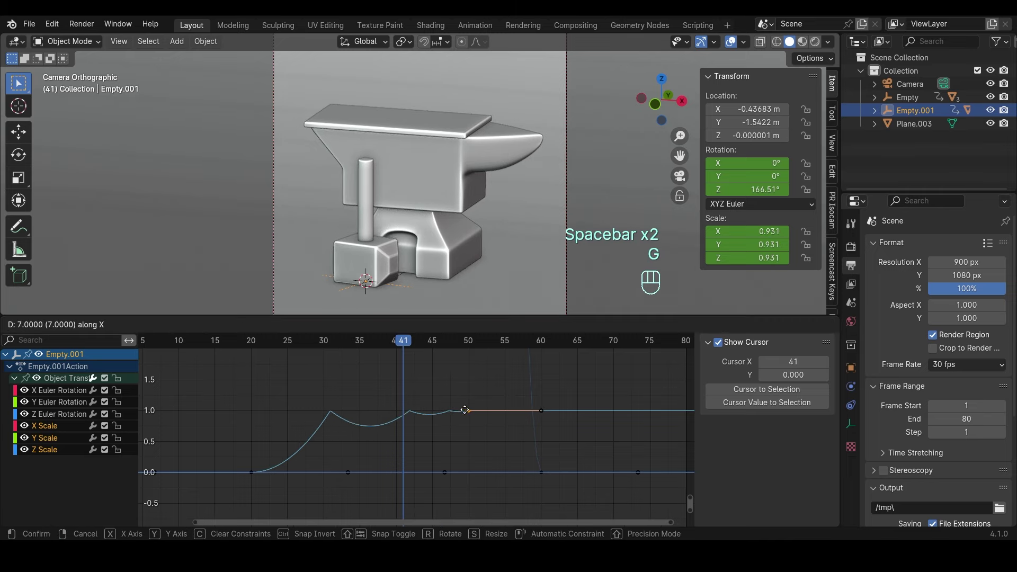
pyautogui.click(186, 348)
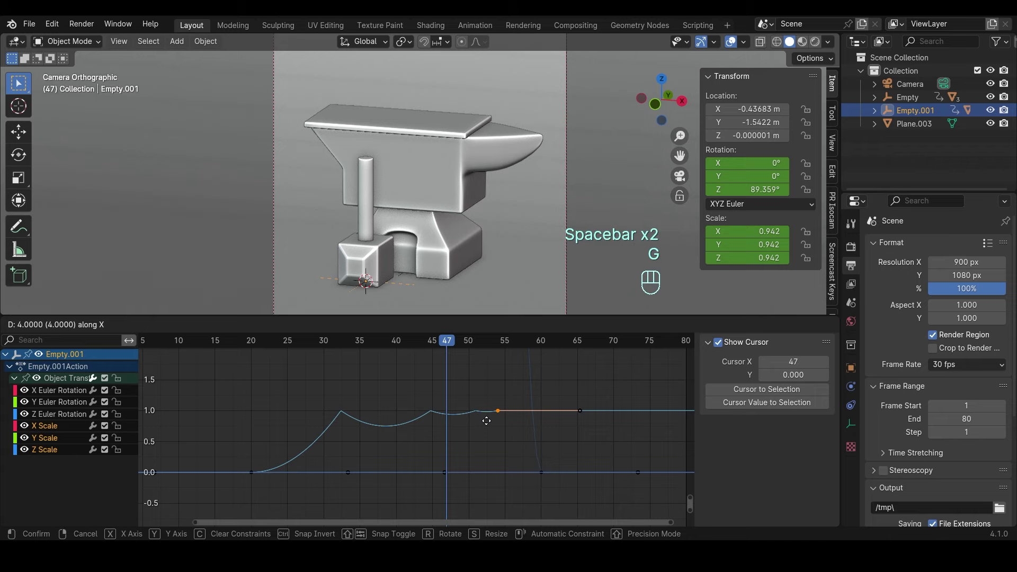
pyautogui.click(209, 348)
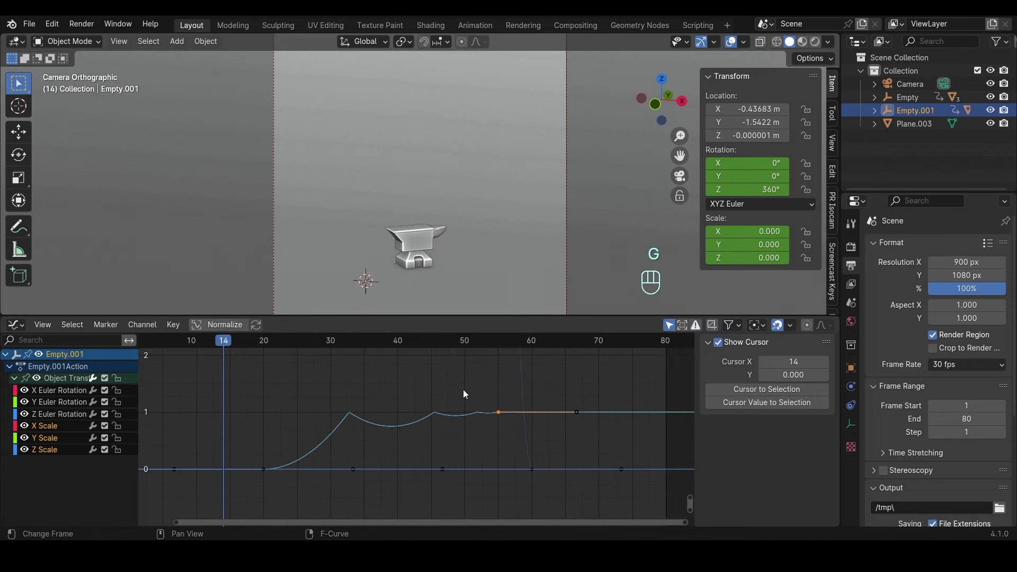
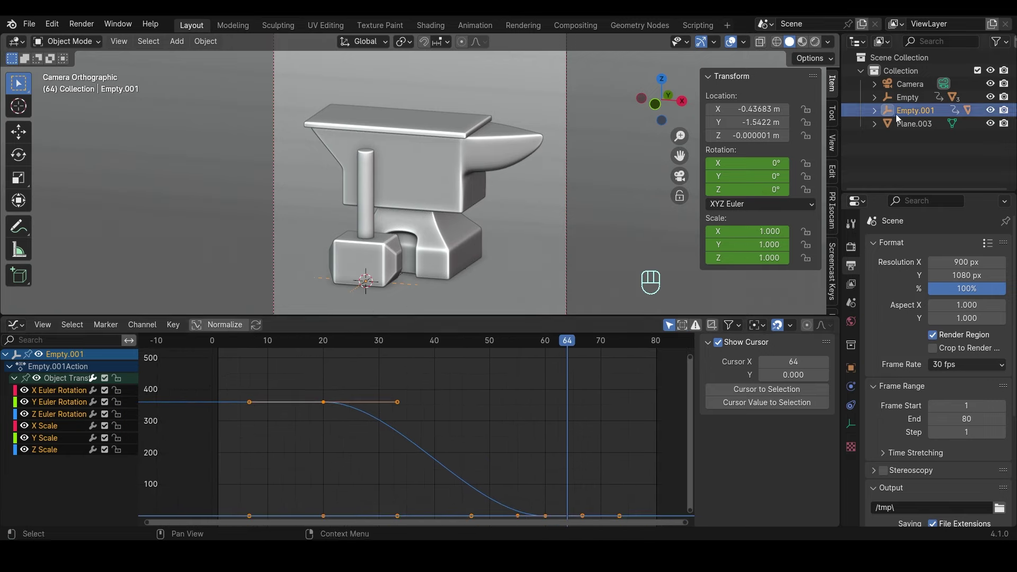
# - Switch to the anvil's Empty and expand its action and transform channels
pyautogui.click(907, 109)
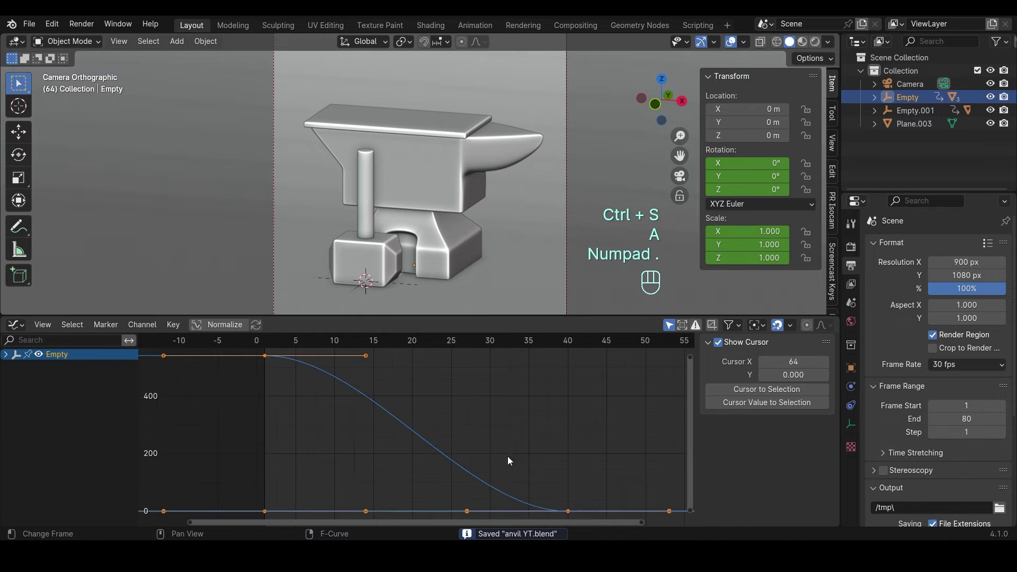
pyautogui.click(3, 360)
pyautogui.click(8, 363)
pyautogui.click(14, 382)
pyautogui.click(48, 398)
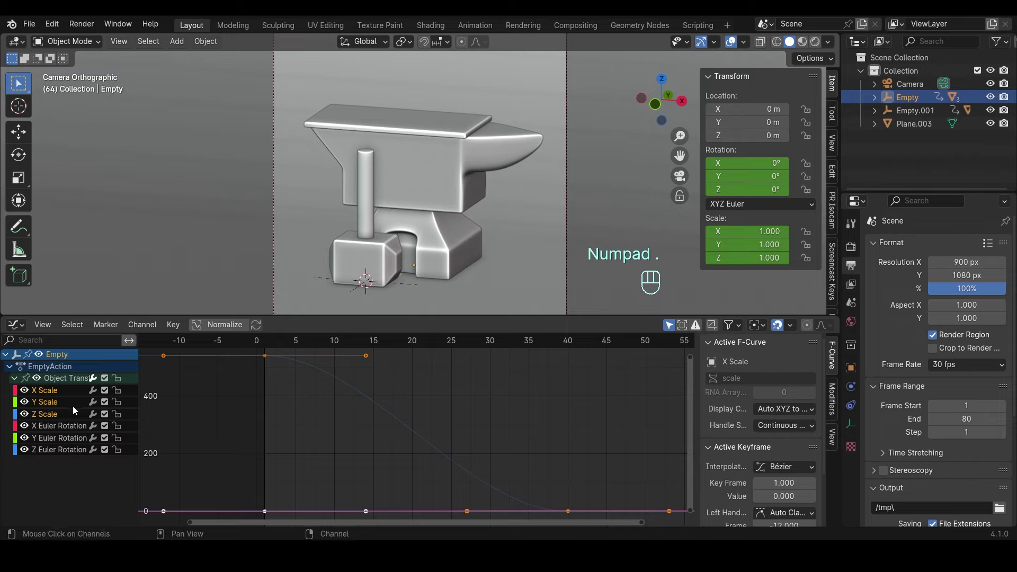
# - Inspect the Empty's Z rotation and scale curves channel by channel
pyautogui.click(268, 362)
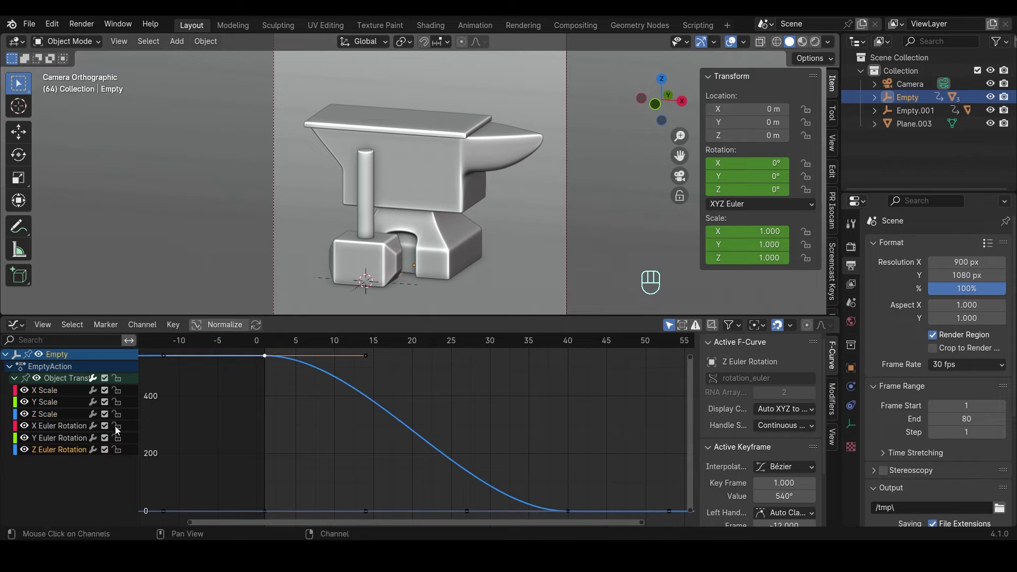
pyautogui.moveTo(106, 431); pyautogui.dragTo(106, 447)
pyautogui.click(50, 417)
pyautogui.click(48, 395)
pyautogui.click(108, 428)
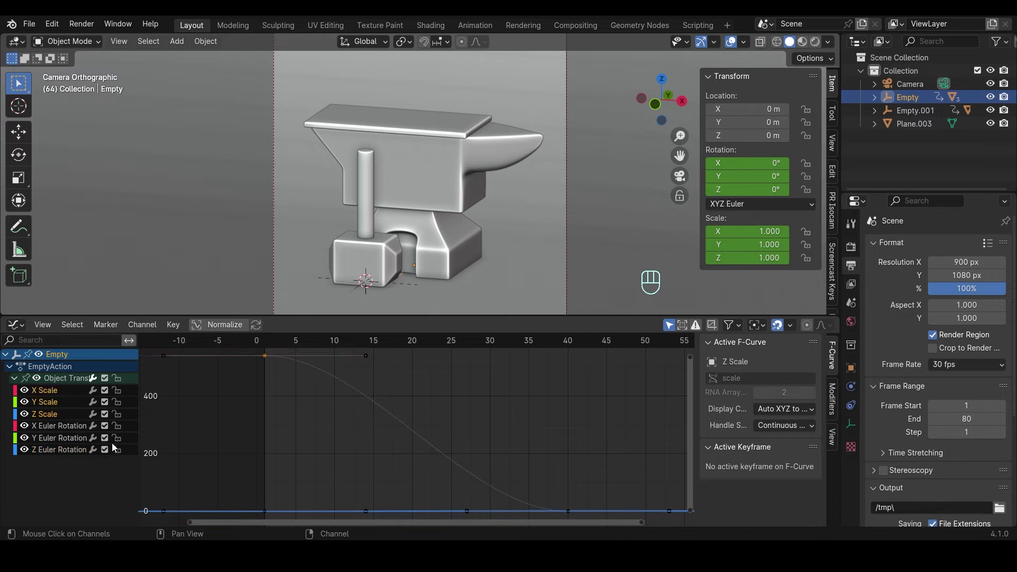
pyautogui.click(54, 418)
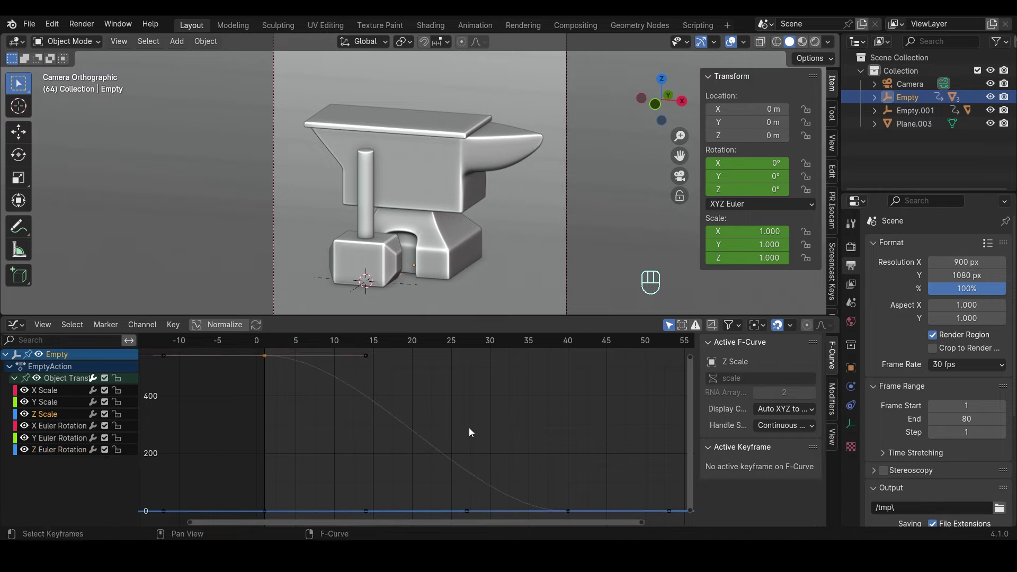
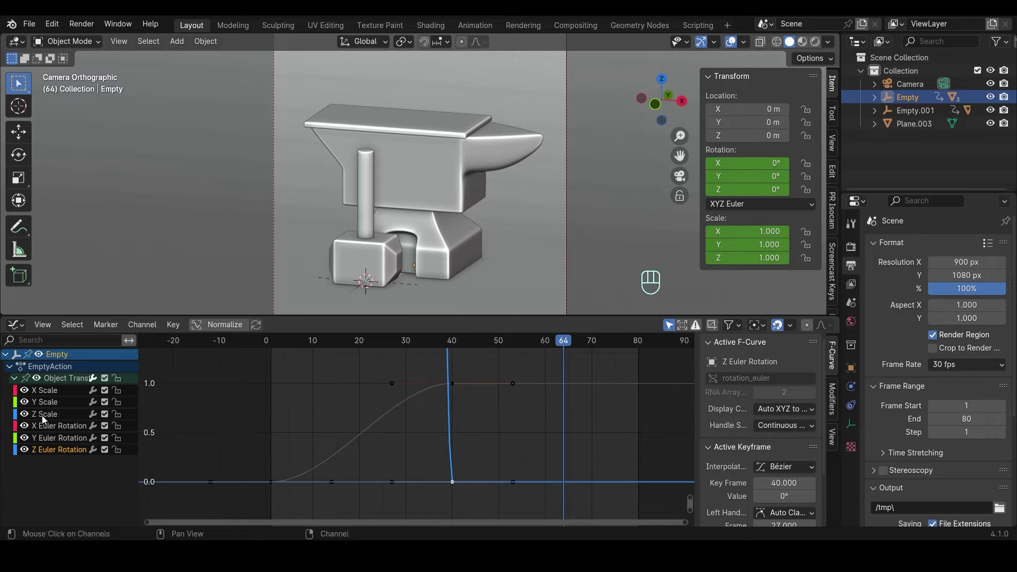
# - Lock the rotation channels and give the Empty's three scale curves bounce easing
pyautogui.moveTo(52, 415); pyautogui.dragTo(53, 397)
pyautogui.click(53, 395)
pyautogui.click(120, 431)
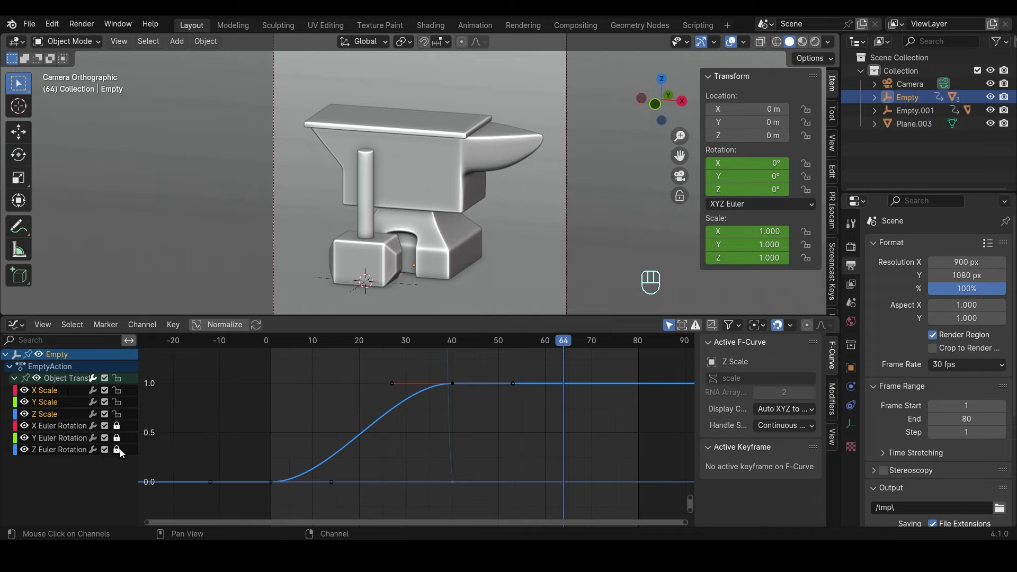
pyautogui.click(502, 455)
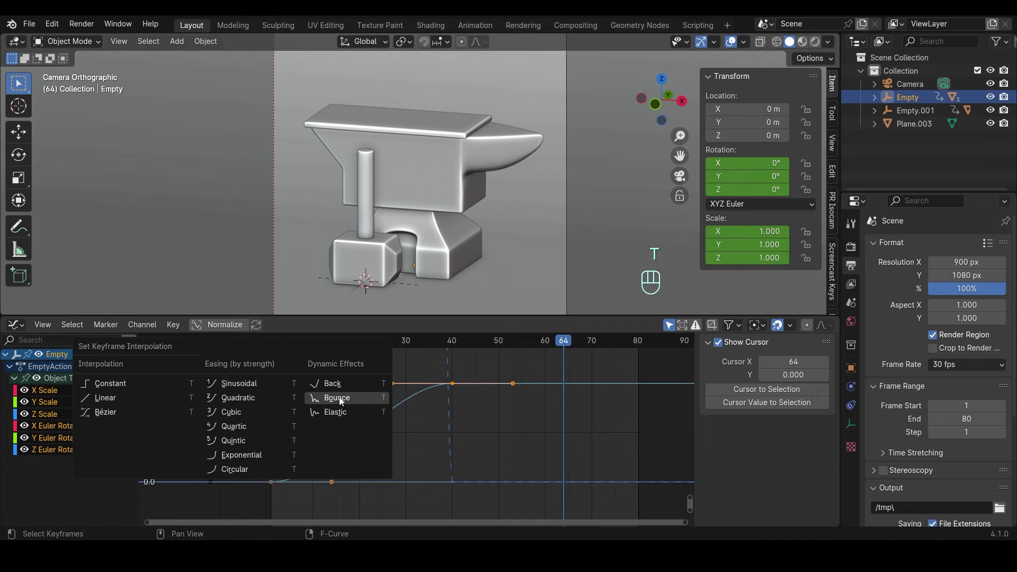
pyautogui.click(279, 347)
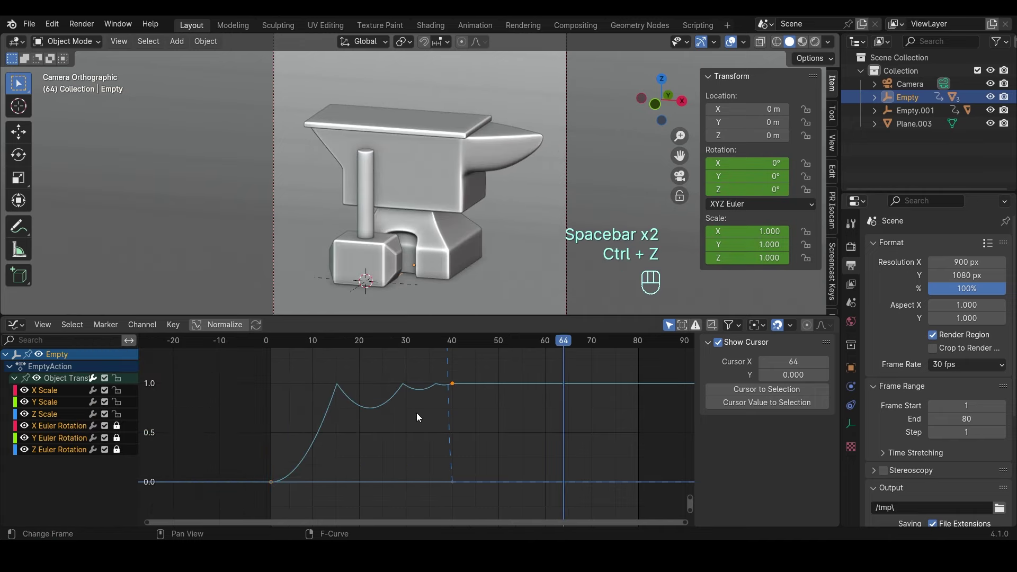
# - Frame the scale curves and reapply bounce easing to them
pyautogui.click(114, 429)
pyautogui.moveTo(99, 426); pyautogui.dragTo(425, 429)
pyautogui.moveTo(458, 388); pyautogui.dragTo(303, 474)
pyautogui.moveTo(265, 479); pyautogui.dragTo(283, 494)
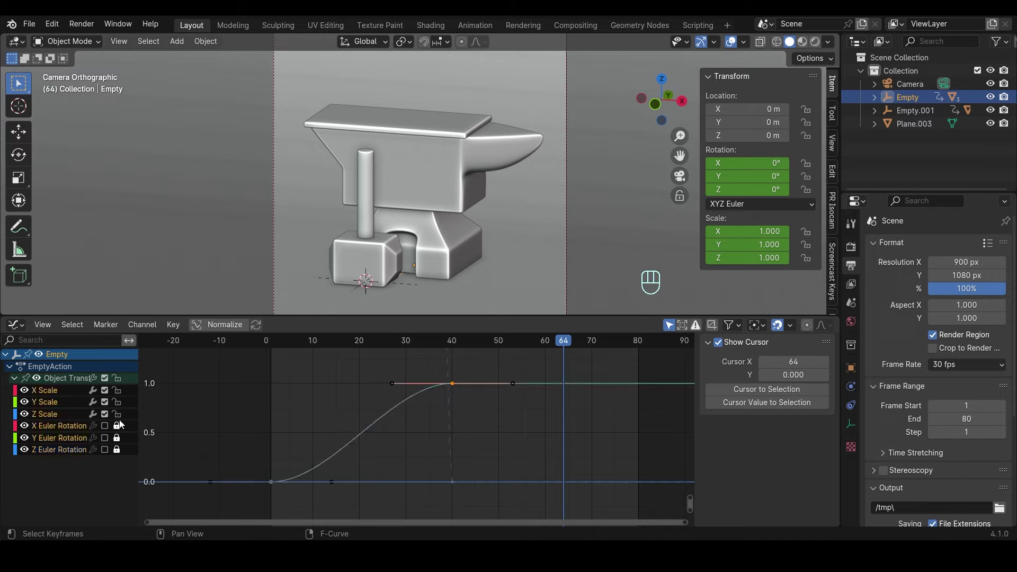
pyautogui.moveTo(108, 425); pyautogui.dragTo(121, 437)
pyautogui.click(67, 433)
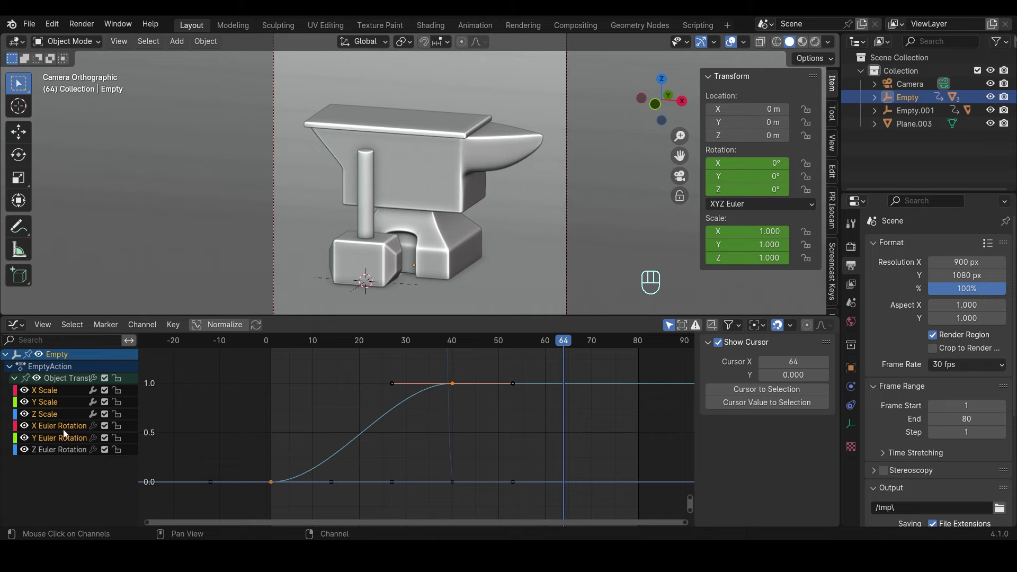
pyautogui.click(53, 421)
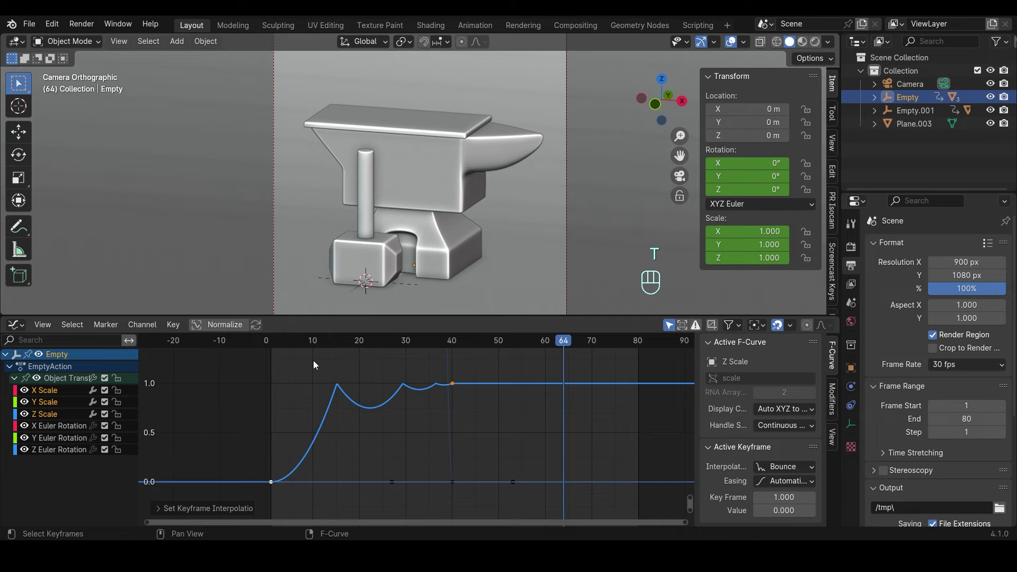
# - Preview the bounce at later frames and check the X rotation channel
pyautogui.click(270, 341)
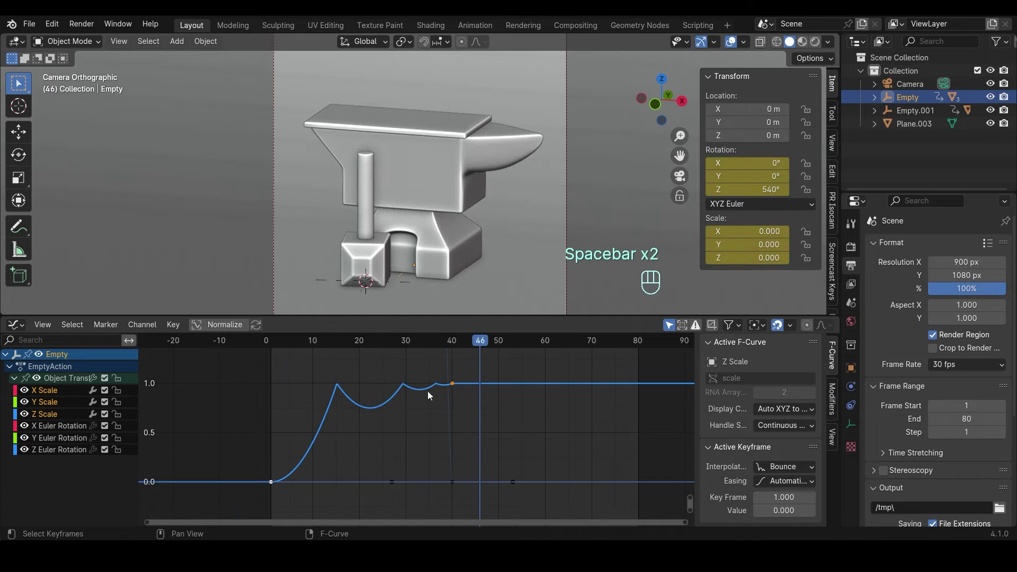
pyautogui.click(456, 490)
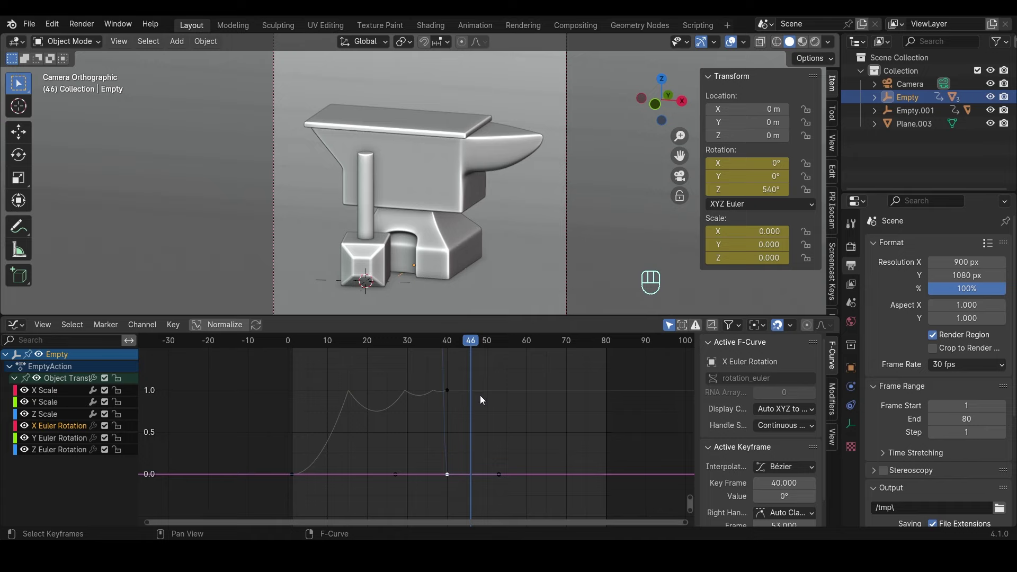
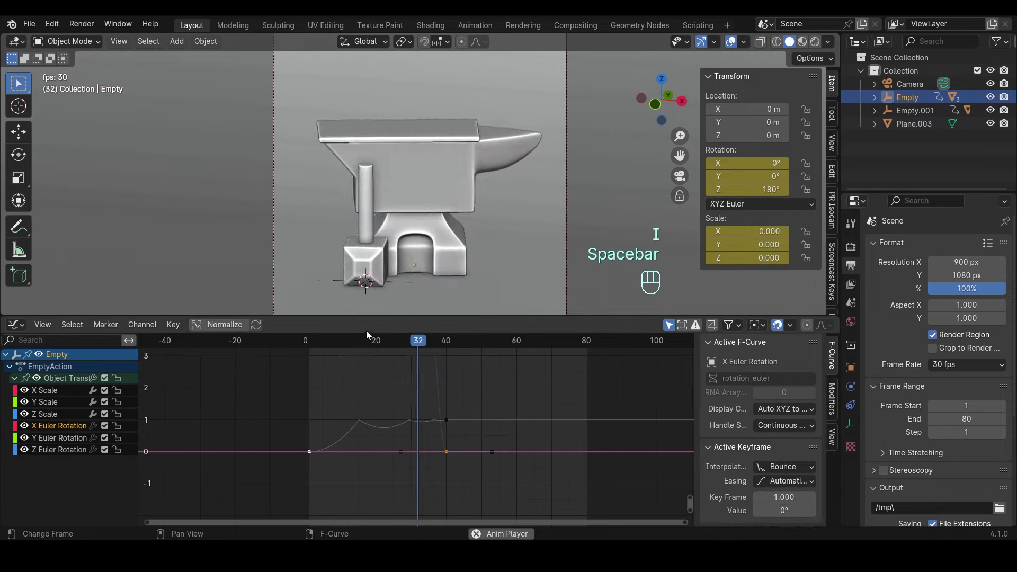
pyautogui.click(315, 344)
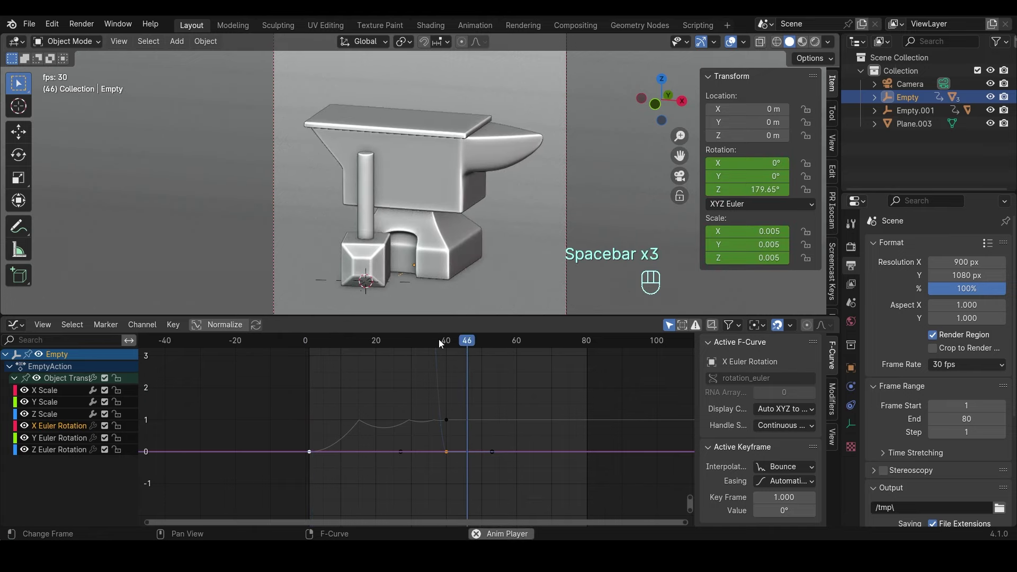
pyautogui.click(308, 337)
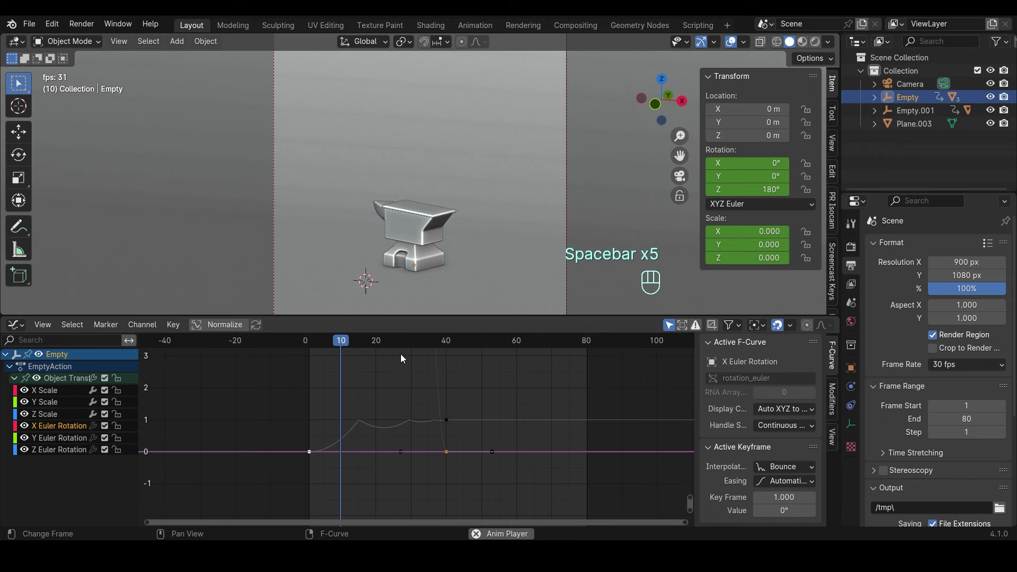
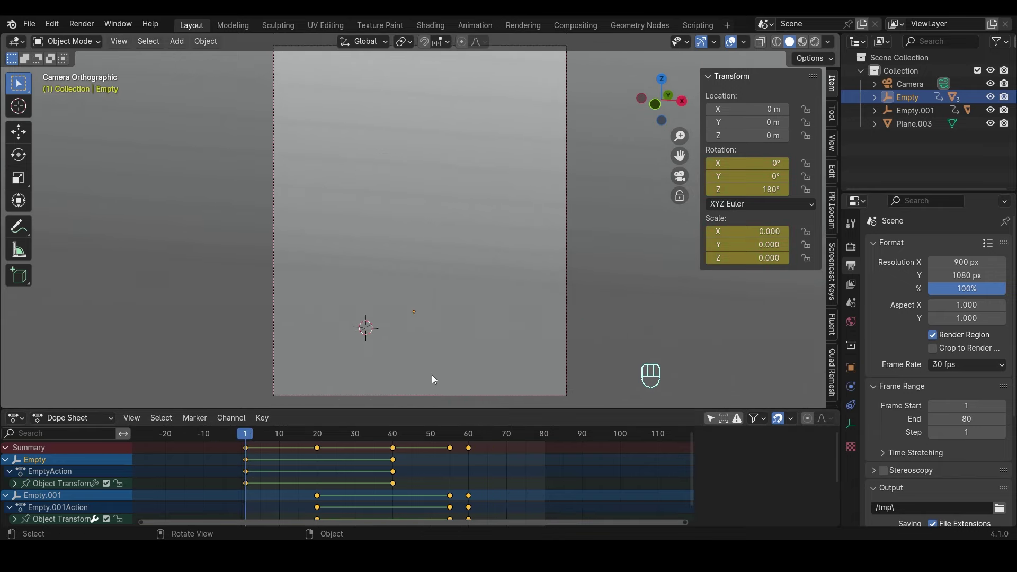
# - Play the bounce animation through the camera, save the file and return to frame 1
pyautogui.press('space')
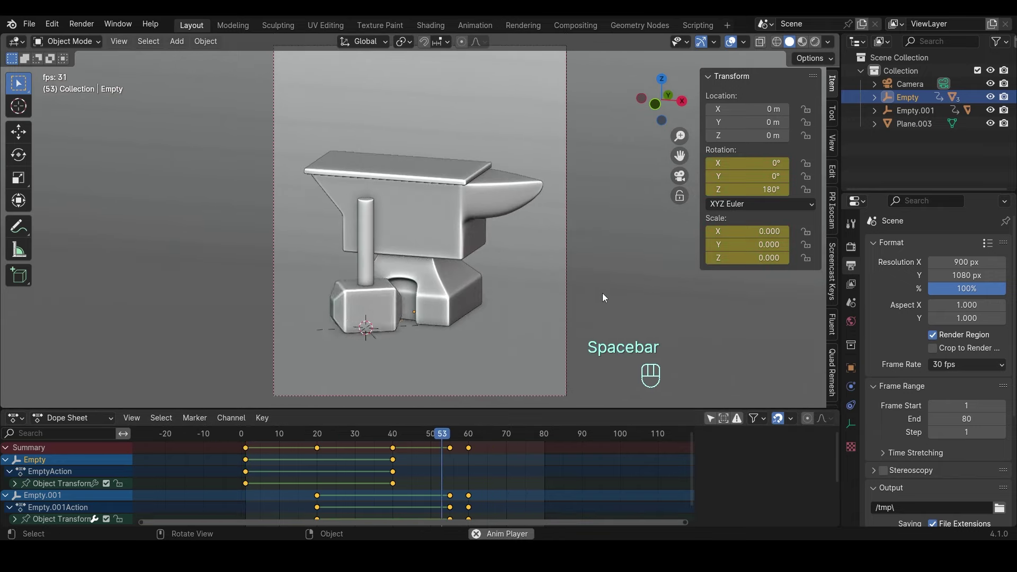
pyautogui.press('space')
pyautogui.press('ctrl+s')
pyautogui.press('space')
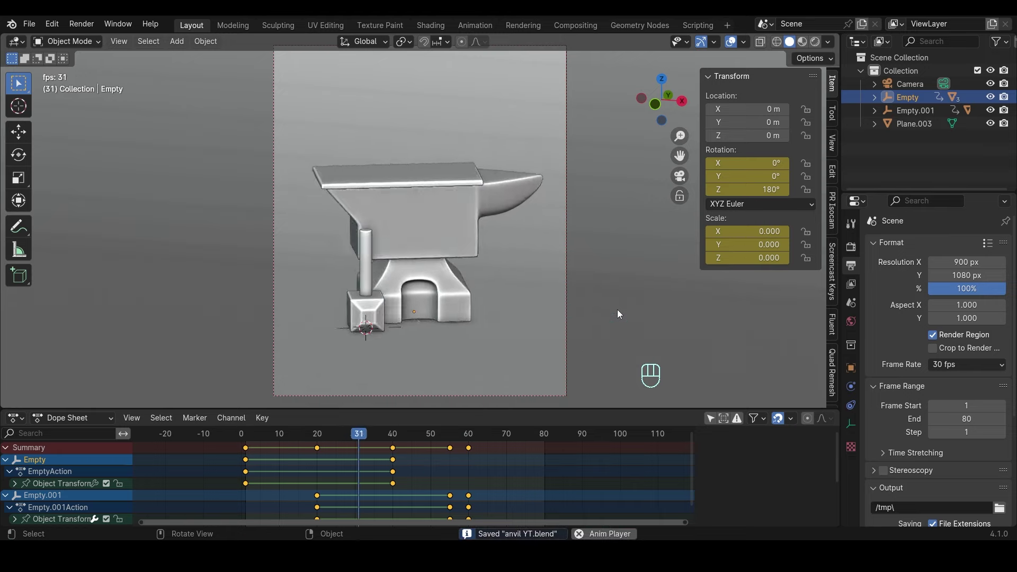
pyautogui.press('space')
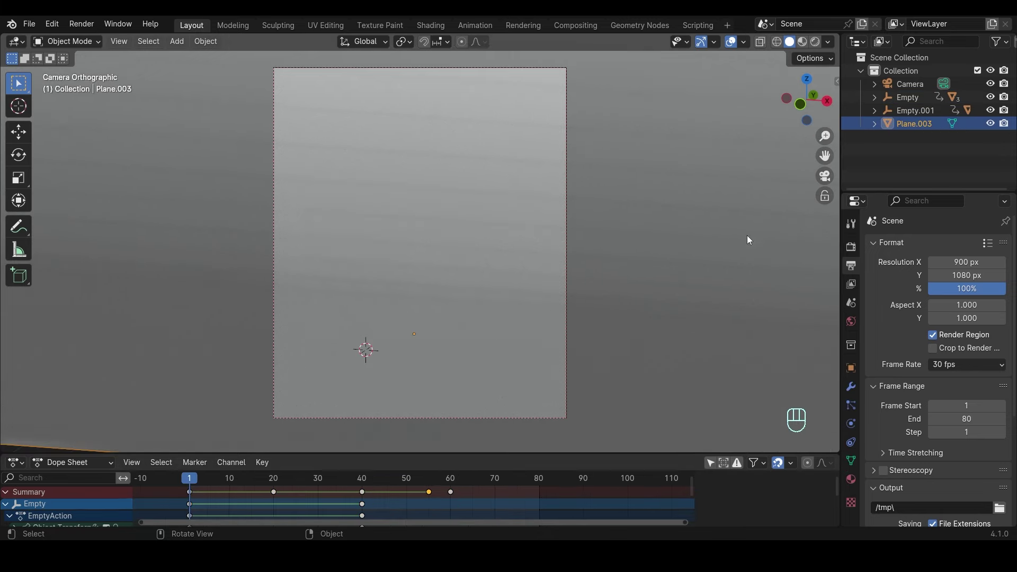
# - Set render output to FFmpeg video in an MPEG-4 container and save the project
pyautogui.click(330, 484)
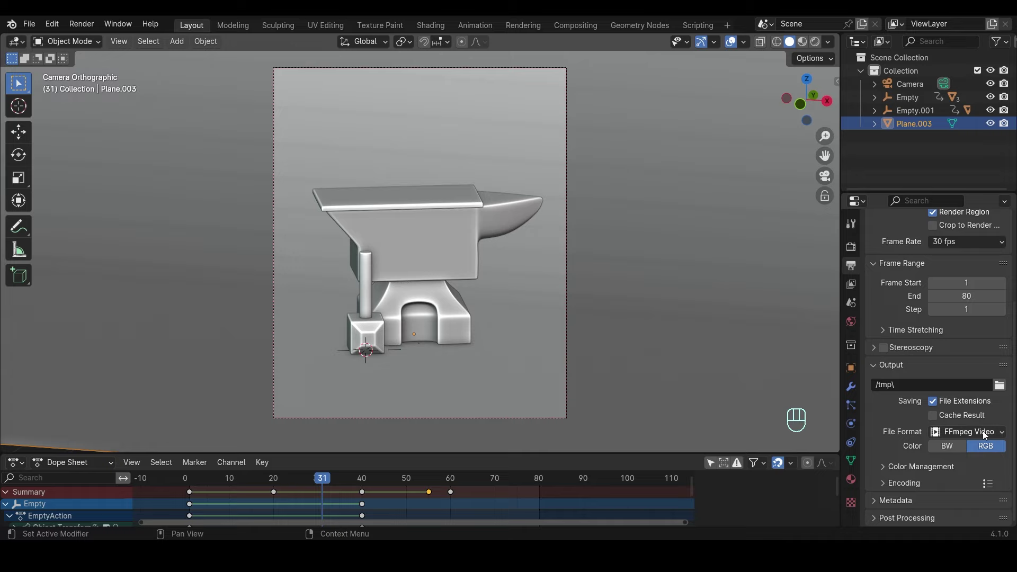
pyautogui.click(934, 486)
pyautogui.moveTo(963, 396); pyautogui.dragTo(959, 284)
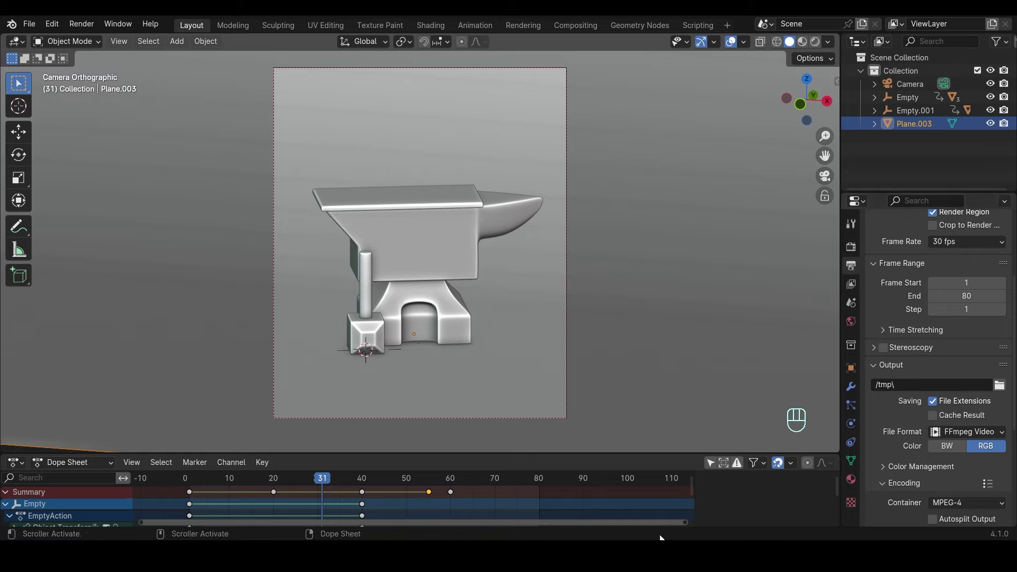
pyautogui.press('ctrl+s')
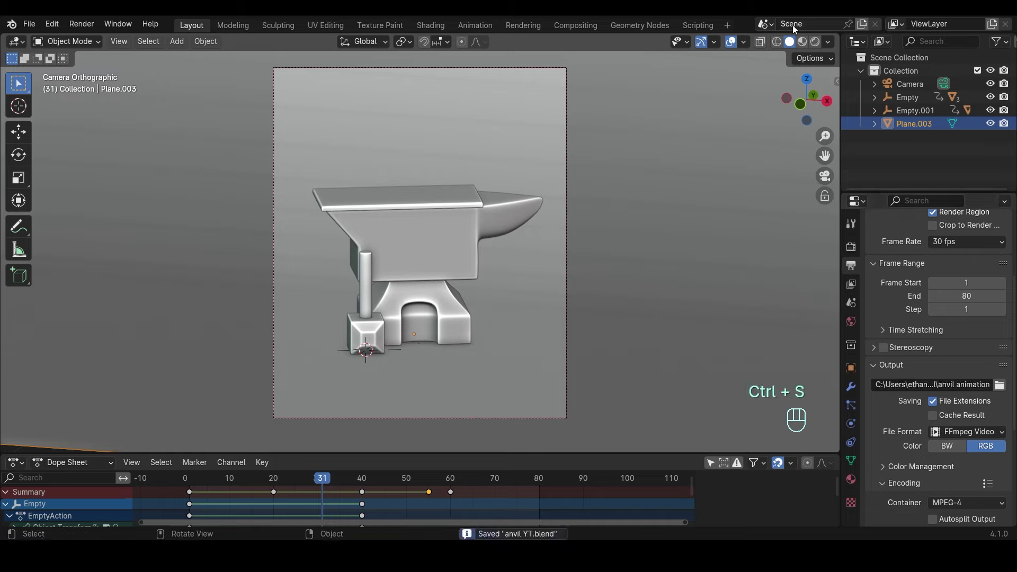
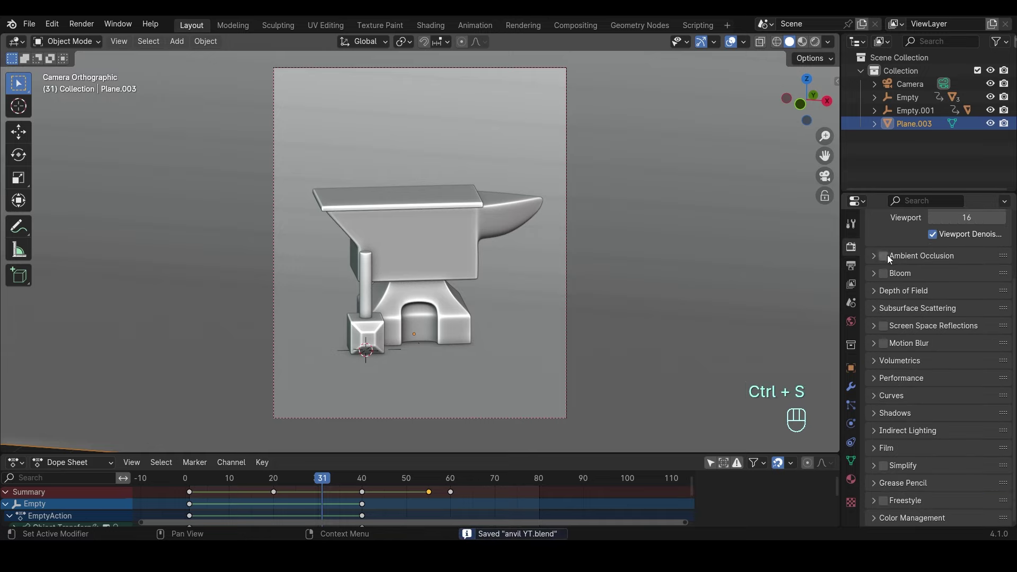
# - Set the world background colour to a dark navy blue
pyautogui.click(888, 274)
pyautogui.moveTo(891, 330); pyautogui.dragTo(930, 346)
pyautogui.click(932, 349)
pyautogui.click(932, 333)
pyautogui.moveTo(510, 241); pyautogui.dragTo(471, 264)
# - Preview in Rendered shading, leave the camera view and orbit closer to the anvil
pyautogui.click(858, 485)
pyautogui.click(957, 414)
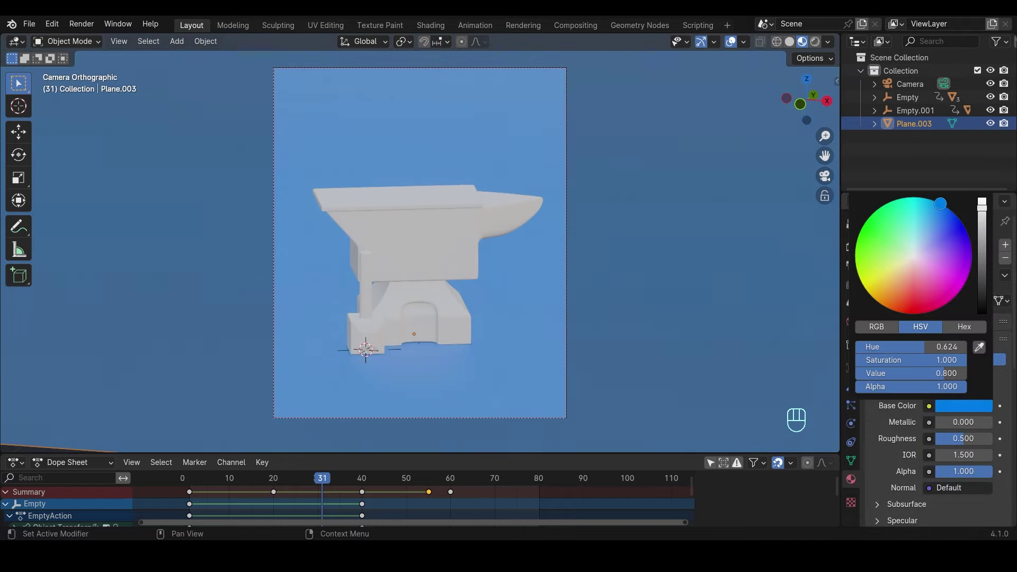
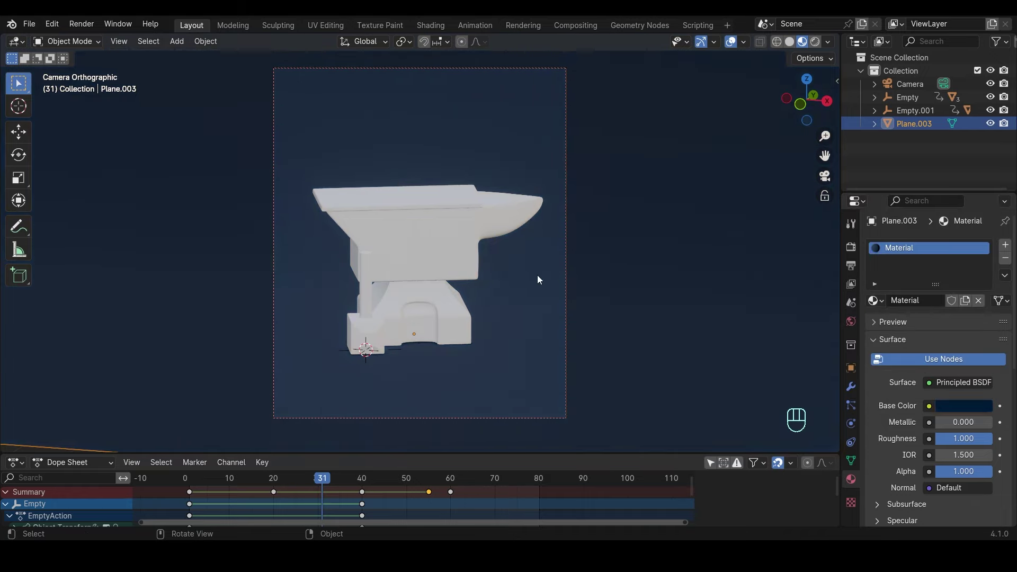
pyautogui.moveTo(319, 483); pyautogui.dragTo(396, 496)
pyautogui.moveTo(832, 48); pyautogui.dragTo(641, 231)
pyautogui.press('KP_Decimal')
pyautogui.moveTo(513, 281); pyautogui.dragTo(513, 285)
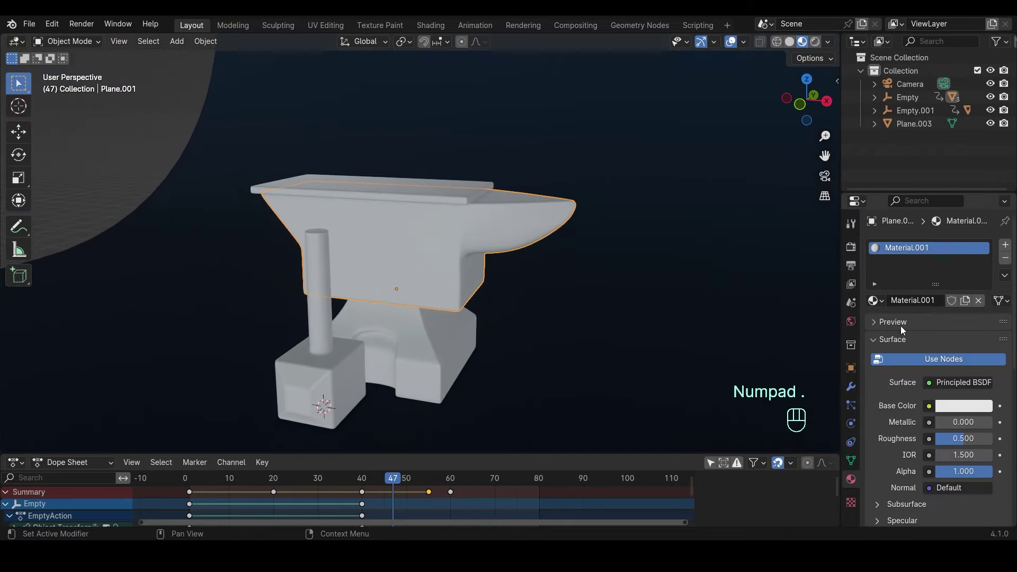
# - Wire a Mix node into Base Color with an Edges mask driving its Factor
pyautogui.moveTo(13, 470); pyautogui.dragTo(518, 460)
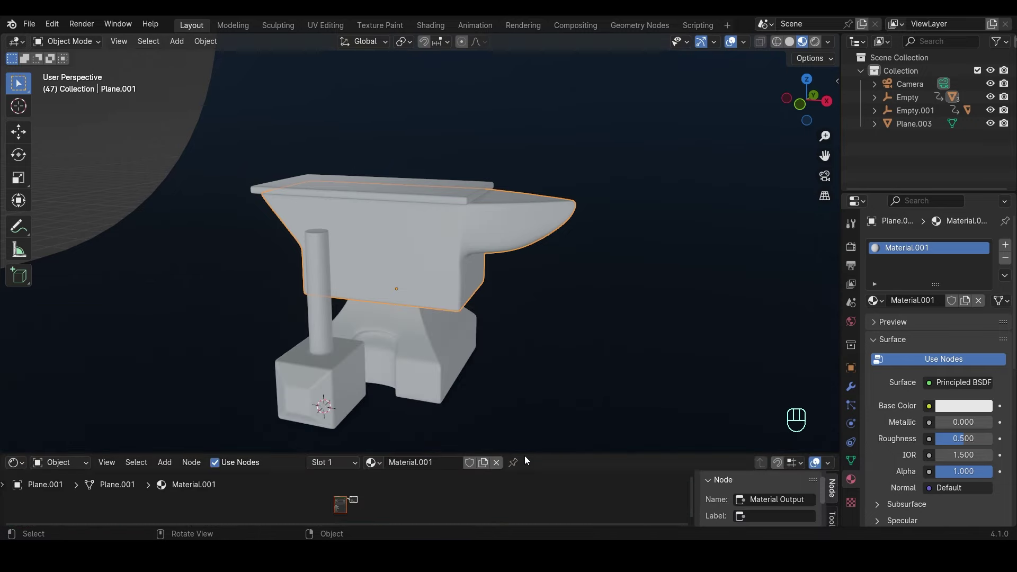
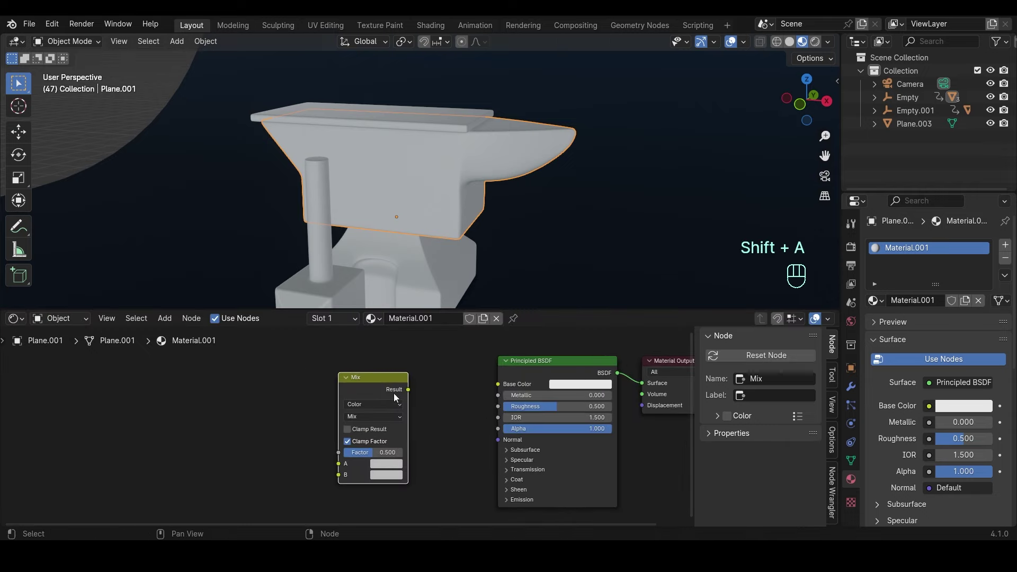
pyautogui.moveTo(410, 393); pyautogui.dragTo(438, 394)
pyautogui.moveTo(222, 409); pyautogui.dragTo(266, 409)
pyautogui.moveTo(266, 409); pyautogui.dragTo(281, 424)
pyautogui.click(505, 491)
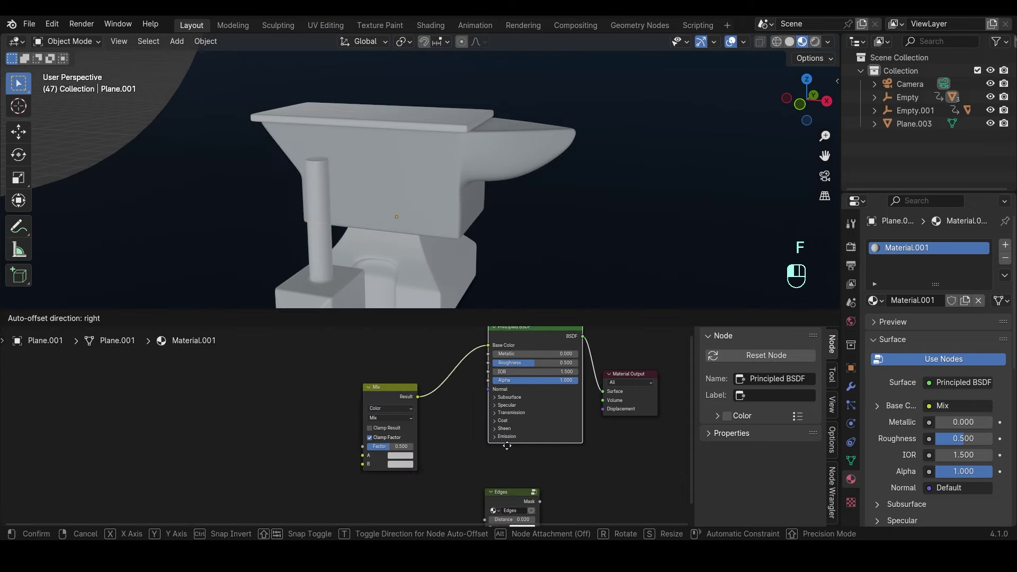
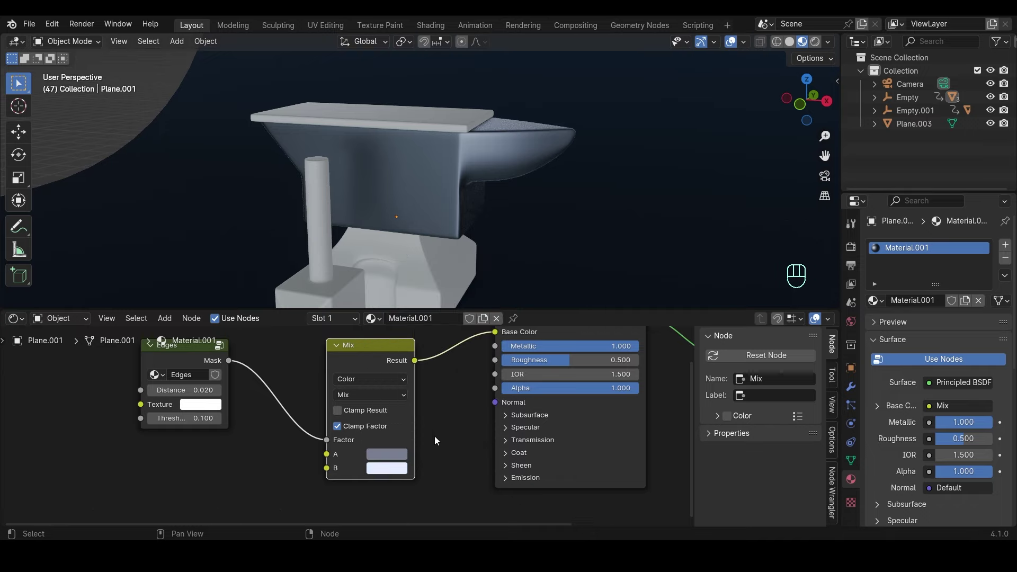
# - Set Metallic to 1 and the Edges mask distance to 0.130 for lighter worn edges
pyautogui.middleClick(371, 473)
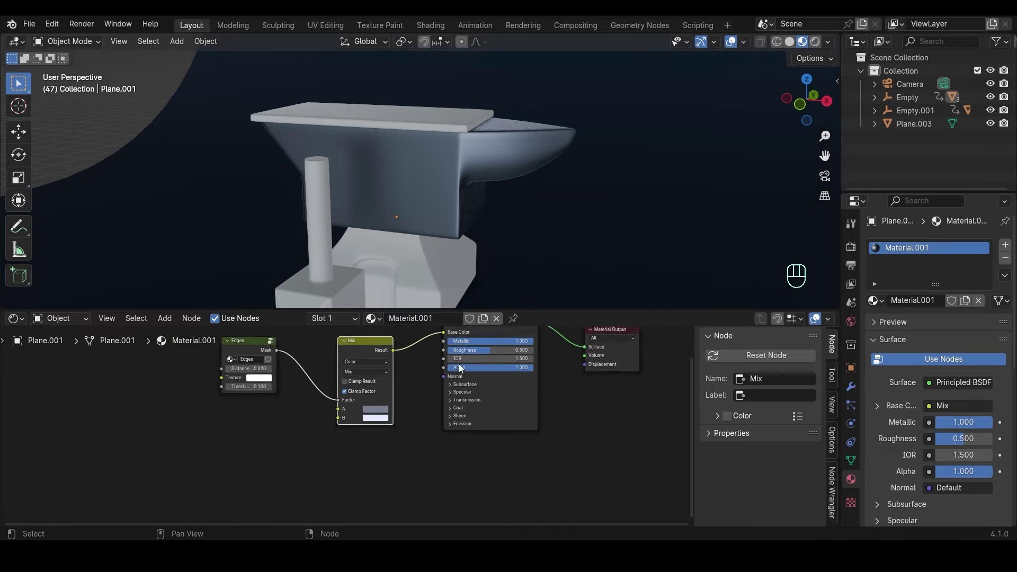
pyautogui.click(265, 348)
pyautogui.middleClick(464, 228)
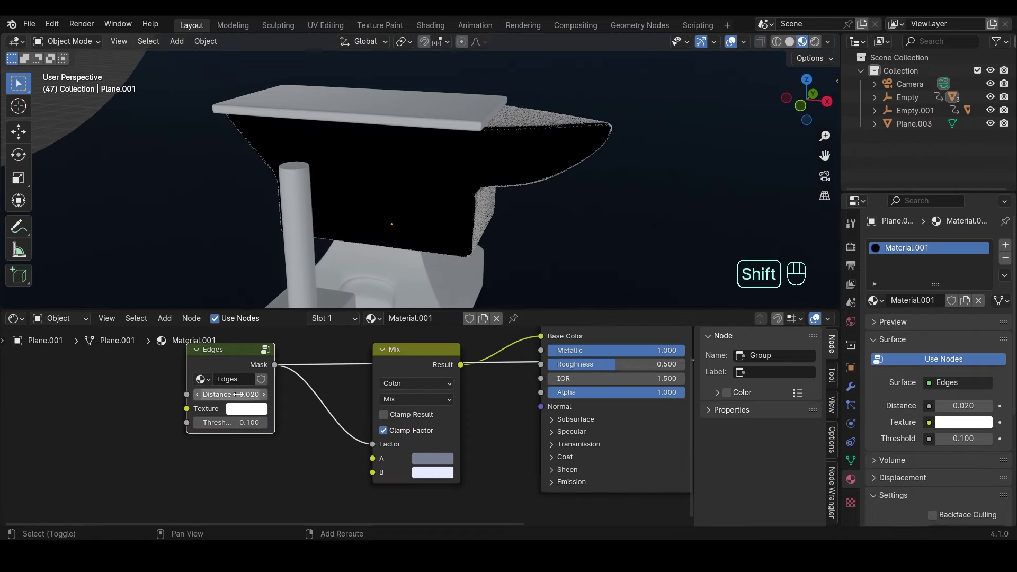
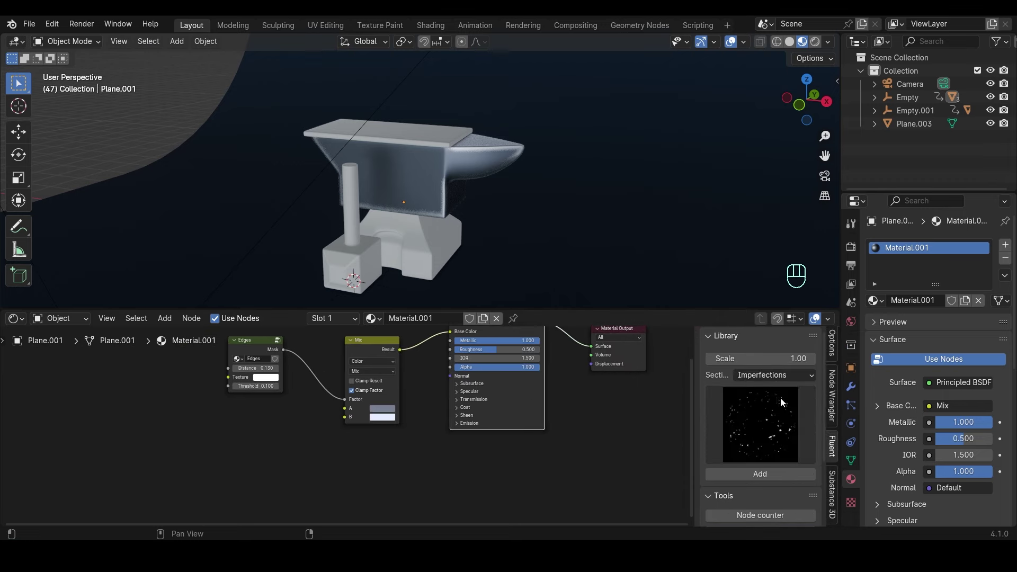
# - Browse the grunge texture library for the Edges node texture slot
pyautogui.click(770, 227)
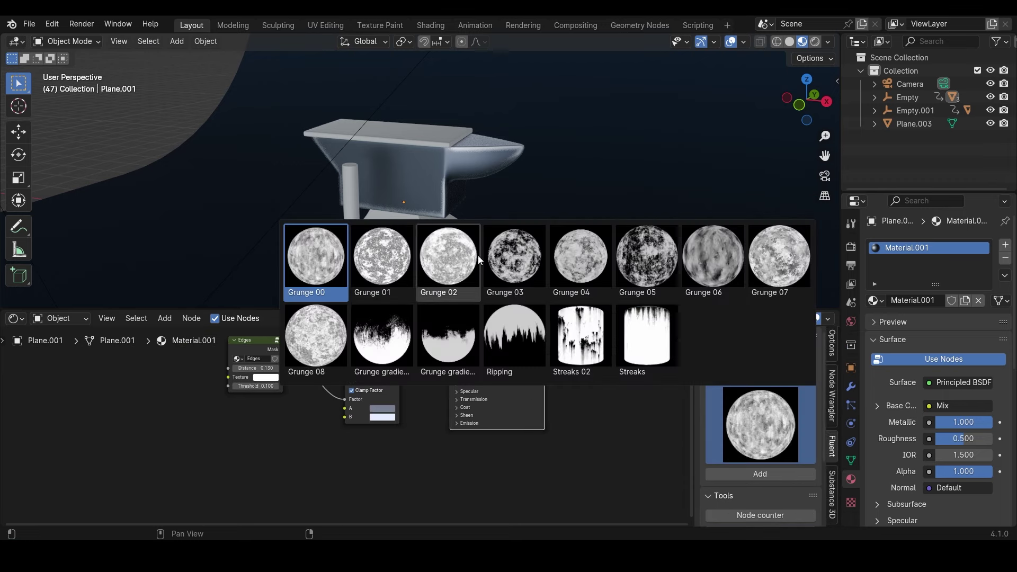
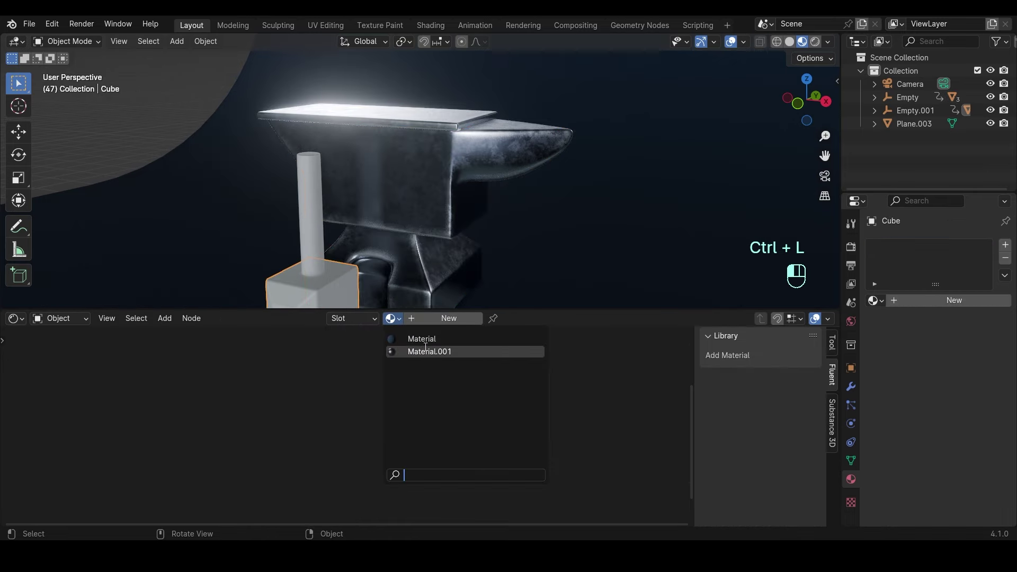
# - Apply the american_elm_wood_varnished Substance material to the hardy handle and unwrap its UVs
pyautogui.middleClick(381, 241)
pyautogui.moveTo(388, 243); pyautogui.dragTo(409, 228)
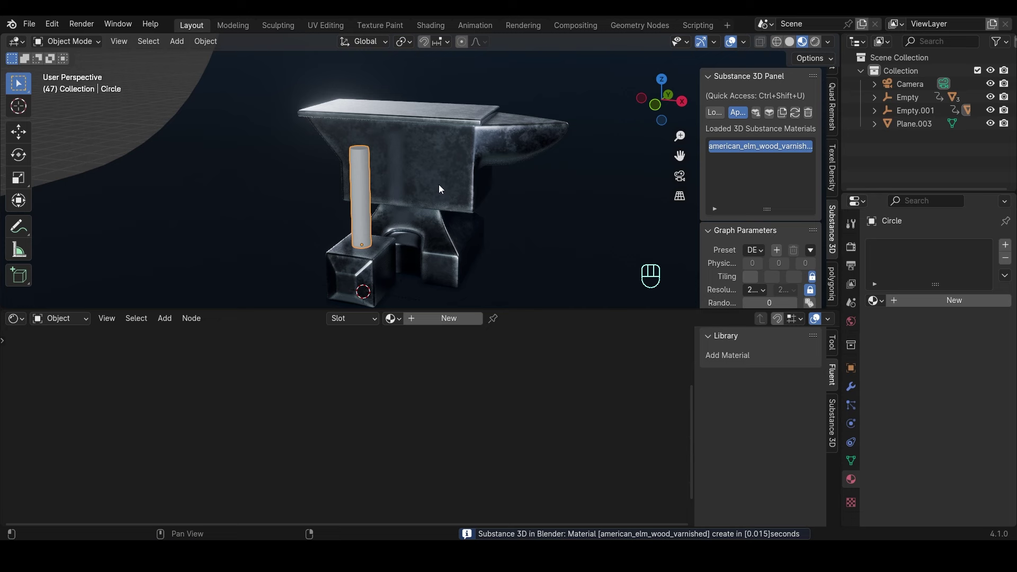
pyautogui.click(443, 188)
pyautogui.moveTo(22, 330); pyautogui.dragTo(62, 391)
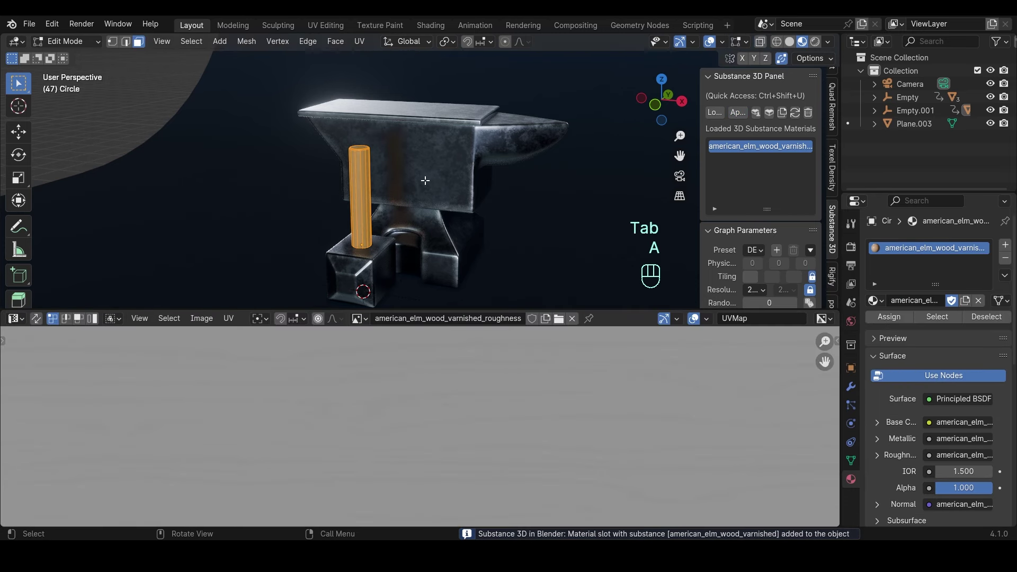
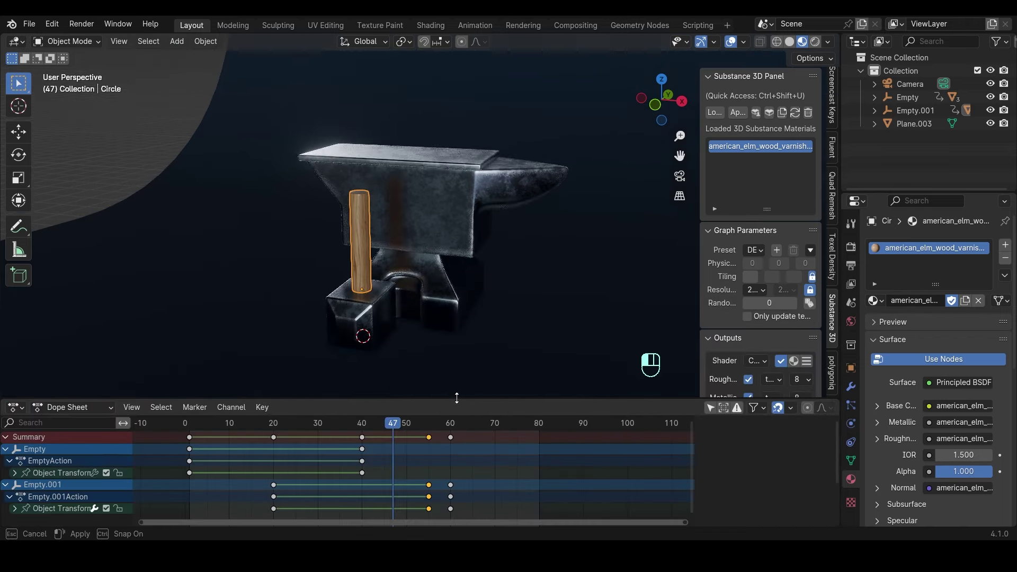
# - Play the bounce animation with the new materials, then scrub to frame 37
pyautogui.press('n')
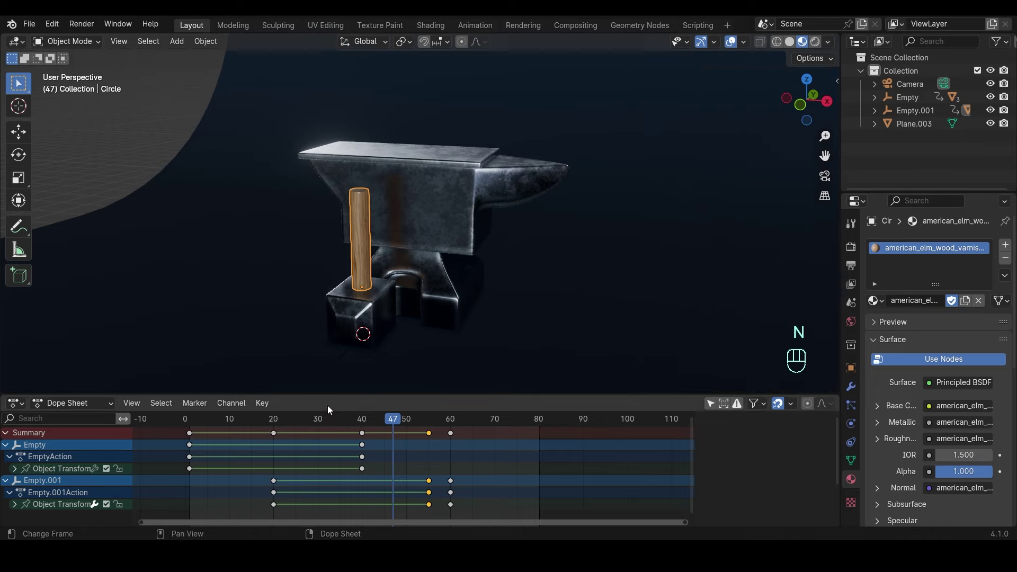
pyautogui.press('space')
pyautogui.press('space')
pyautogui.click(212, 427)
pyautogui.press('space')
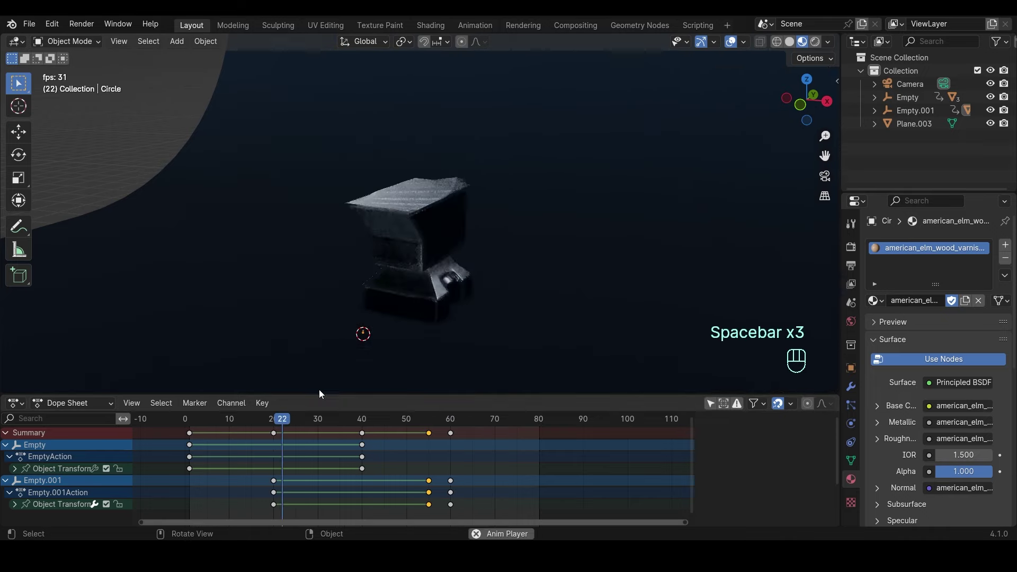
pyautogui.press('space')
pyautogui.click(190, 425)
pyautogui.moveTo(193, 428); pyautogui.dragTo(352, 427)
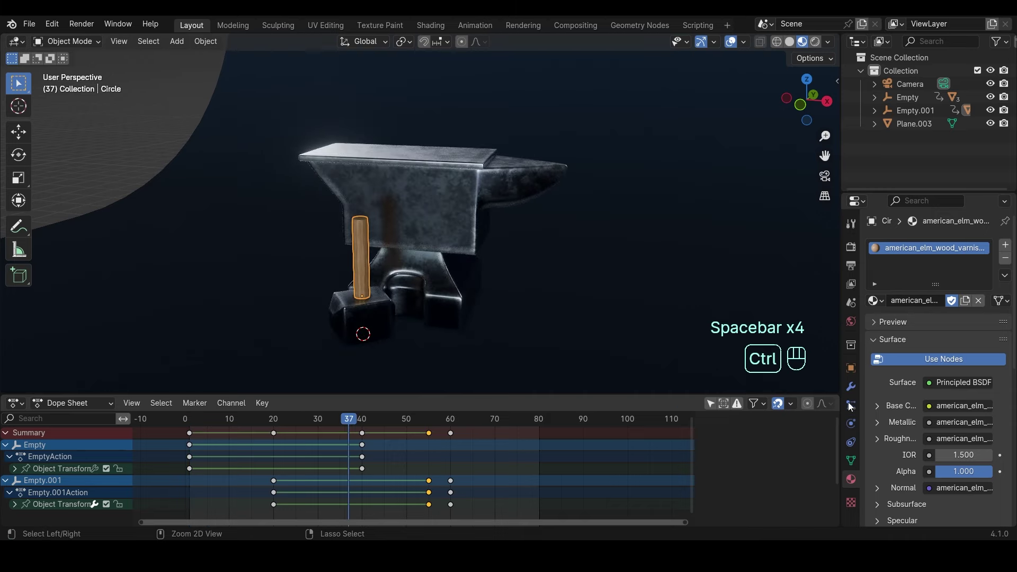
# - Save the project file and bring up the render settings
pyautogui.press('ctrl+s')
pyautogui.click(857, 255)
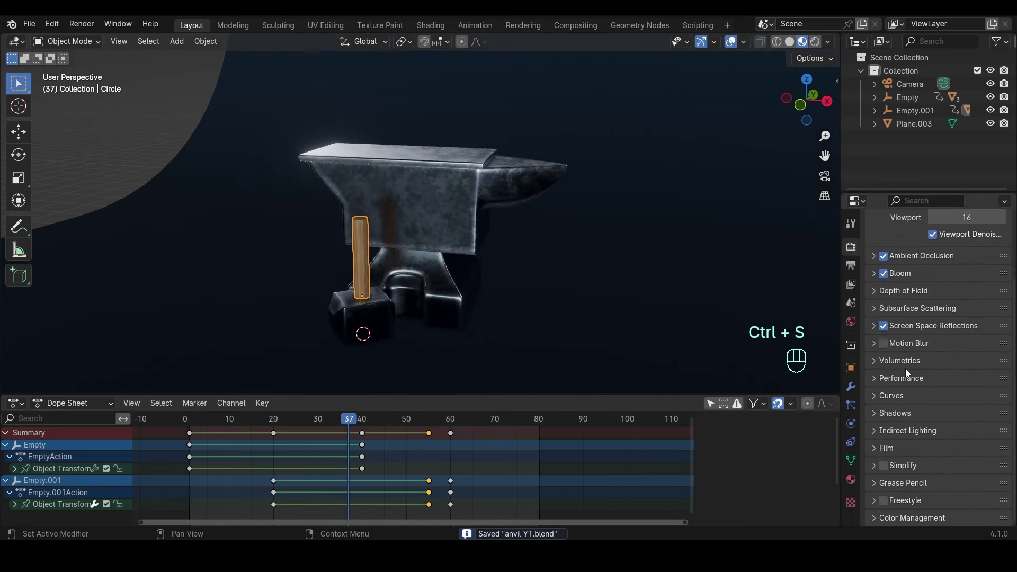
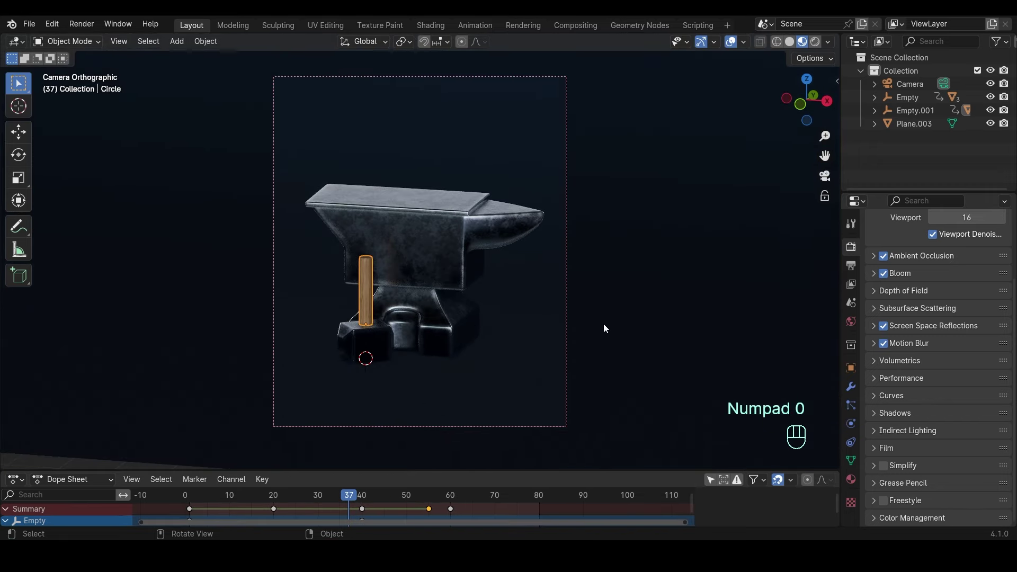
# - Add a point light and move it beside the anvil in camera view
pyautogui.press('shift+a')
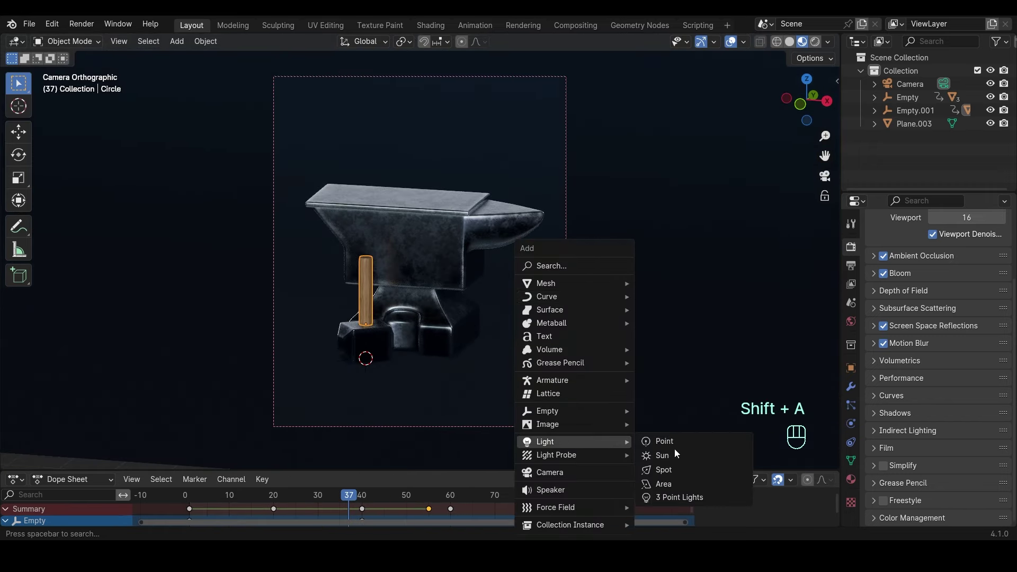
pyautogui.press('KP_7')
pyautogui.press('g')
pyautogui.press('KP_0')
pyautogui.press('g')
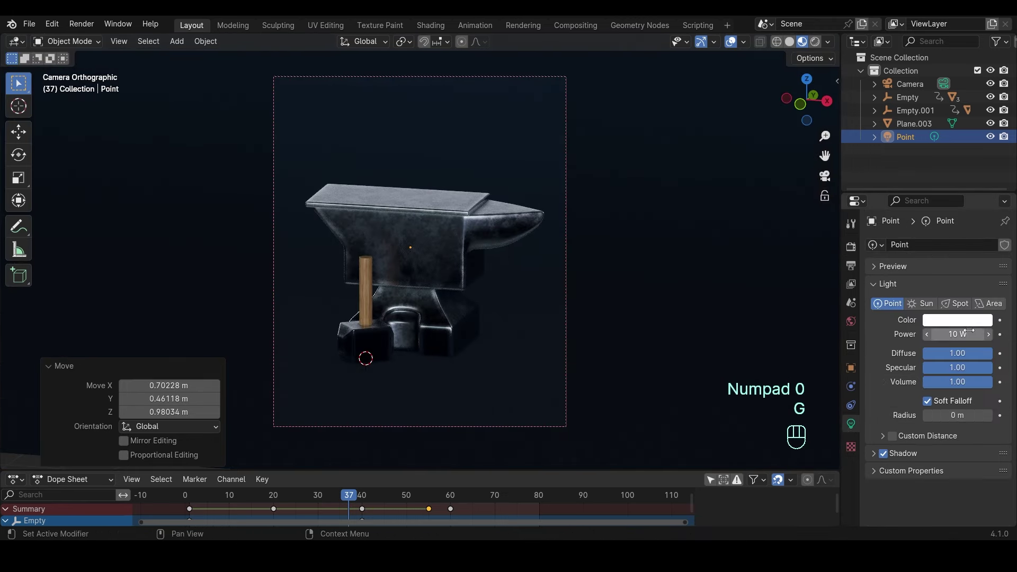
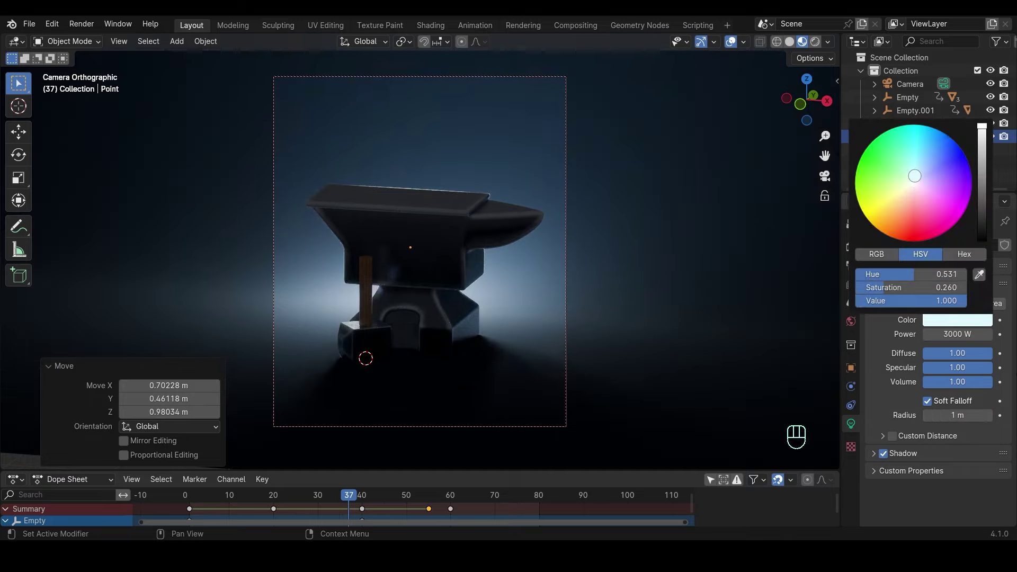
# - Add an area light and raise it straight up above the anvil
pyautogui.press('shift+a')
pyautogui.press('g')
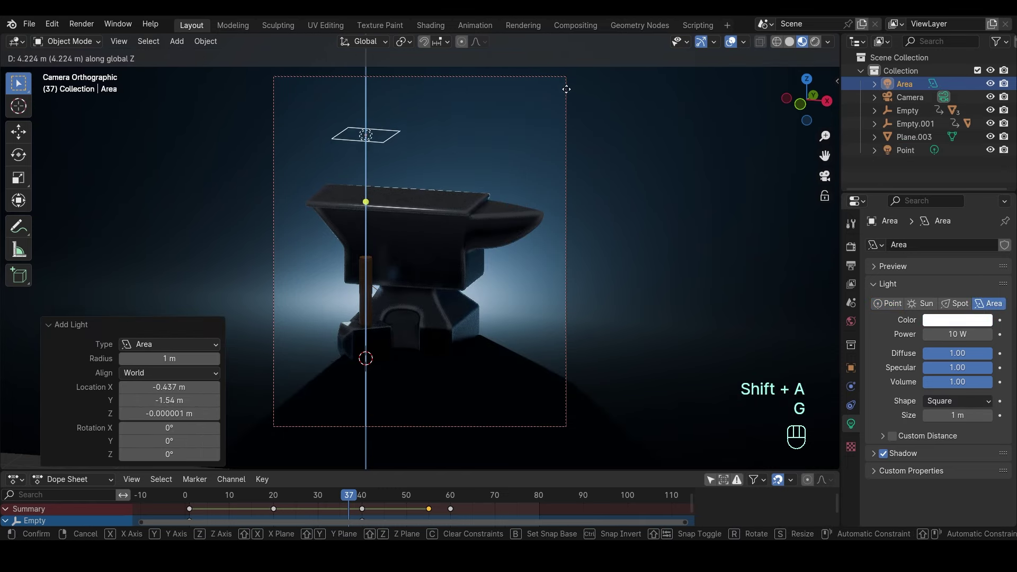
# - Place a warm 5 m area light about 4.31 m above the anvil from top view
pyautogui.press('ctrl+z')
pyautogui.press('ctrl+z')
pyautogui.press('shift+s')
pyautogui.press('shift+a')
pyautogui.press('g')
pyautogui.press('KP_7')
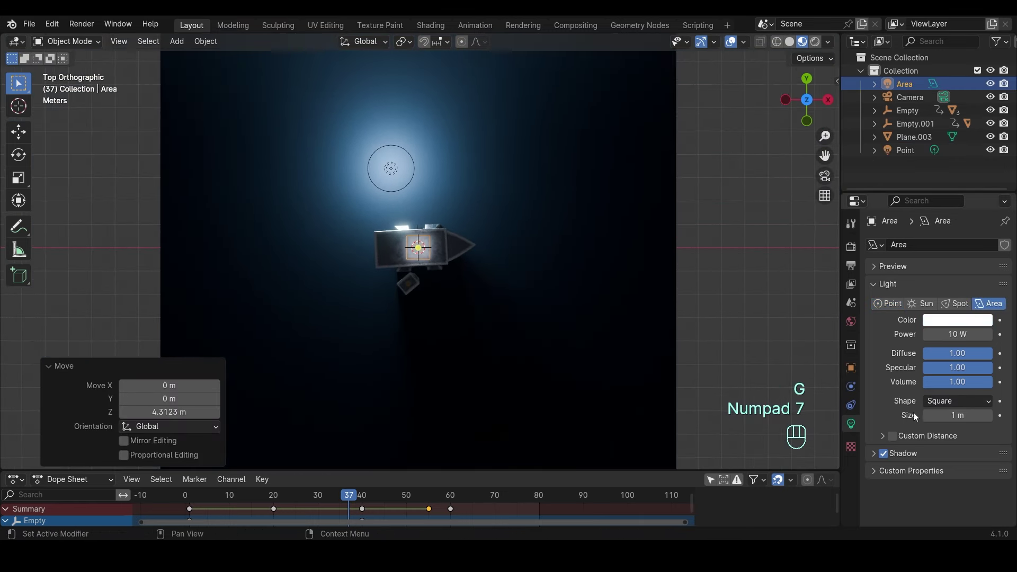
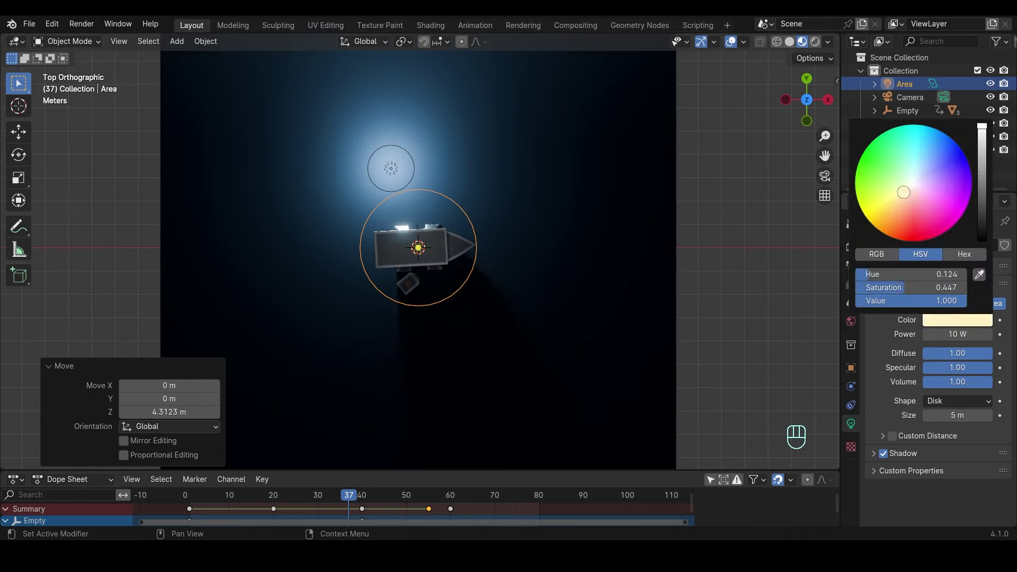
# - Duplicate the area light as Area.001 at 250 W and move it sideways
pyautogui.press('g')
pyautogui.press('shift+d')
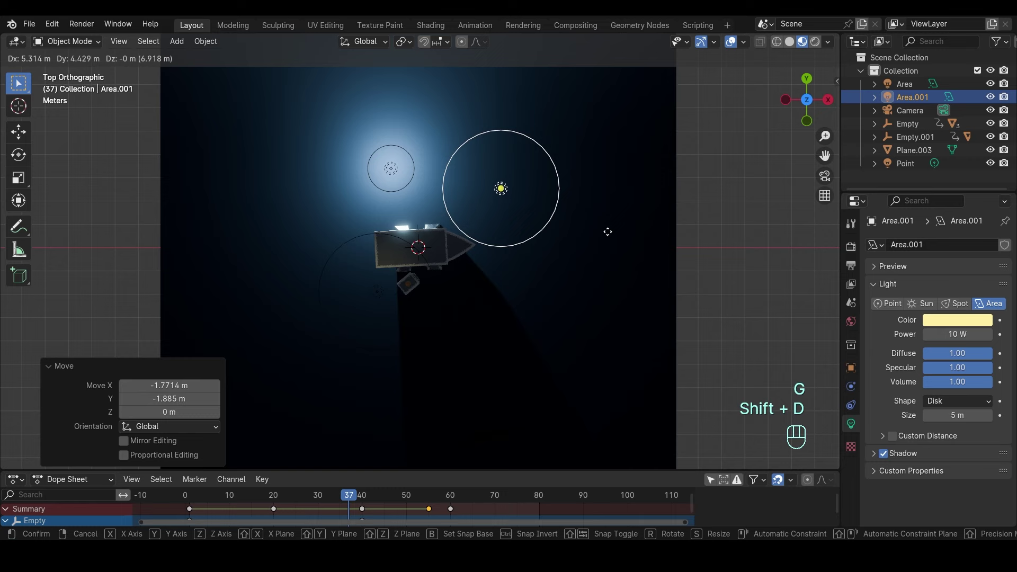
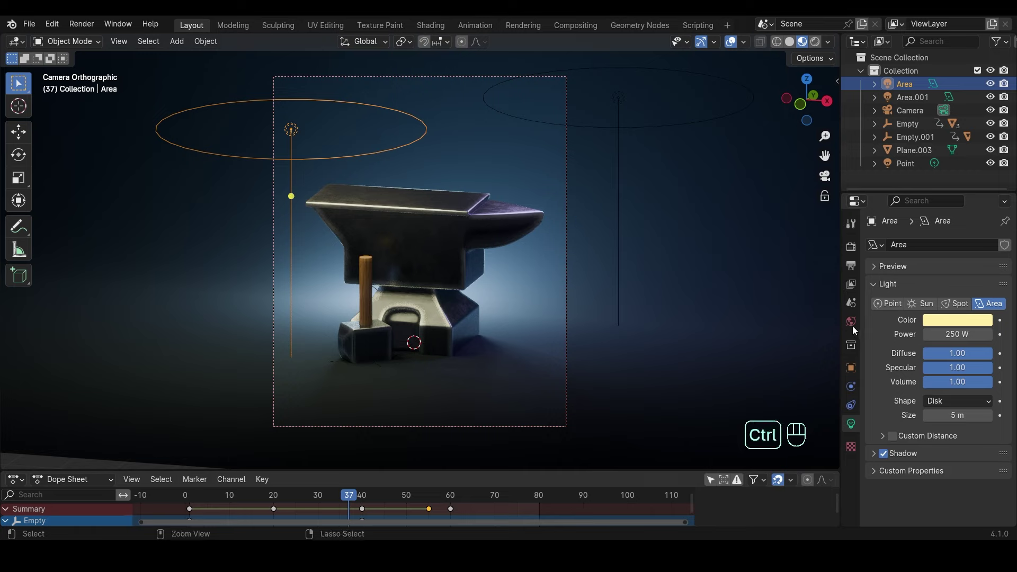
# - Make the world background blue, save, and switch the render engine to Cycles
pyautogui.press('ctrl+s')
pyautogui.click(950, 339)
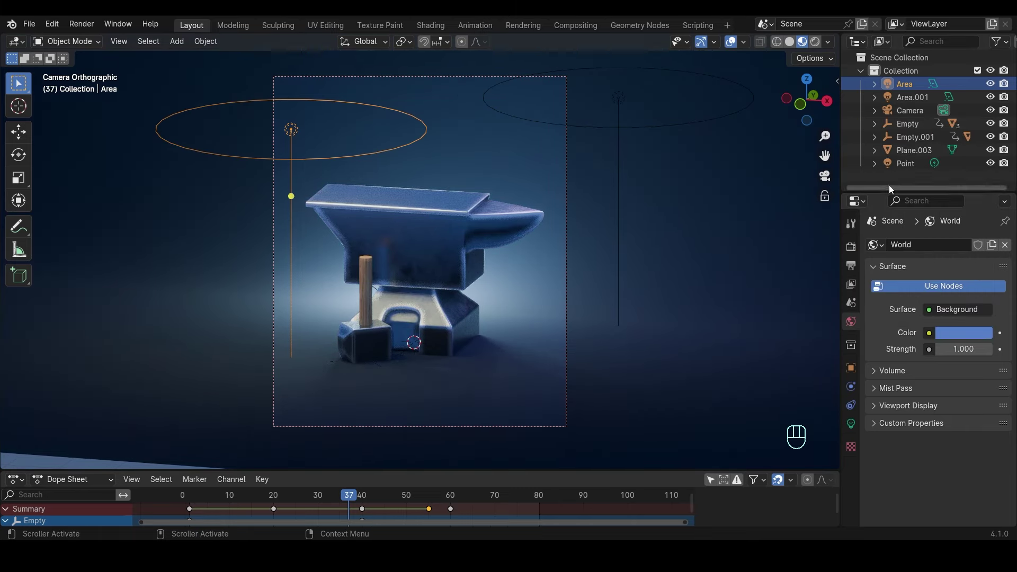
pyautogui.click(904, 169)
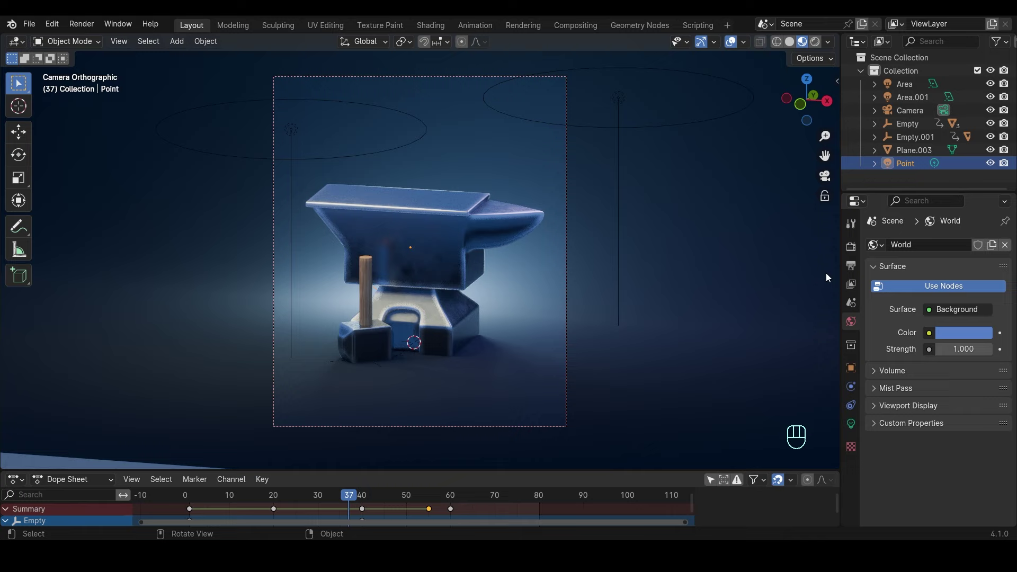
pyautogui.press('ctrl+s')
pyautogui.click(823, 43)
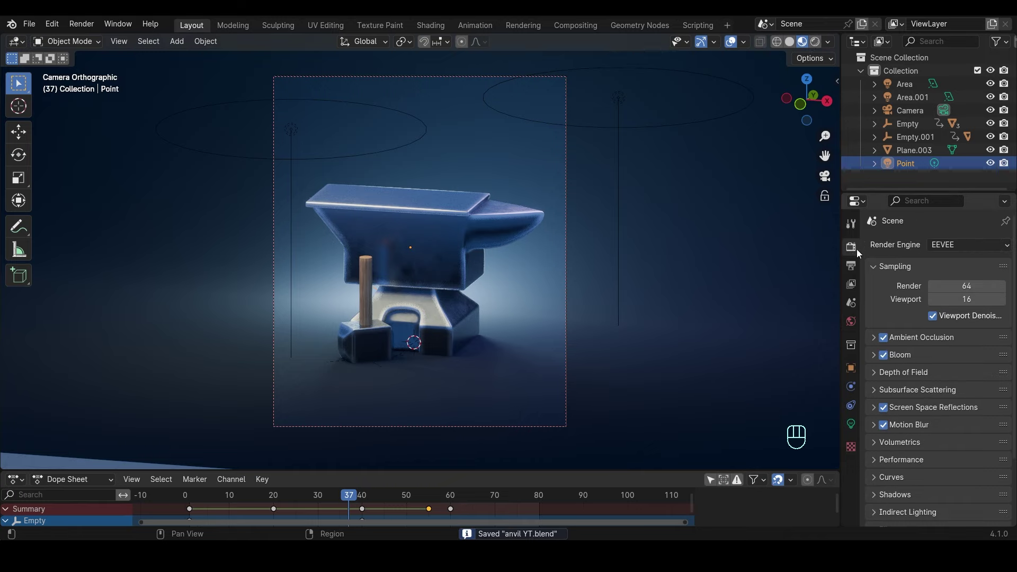
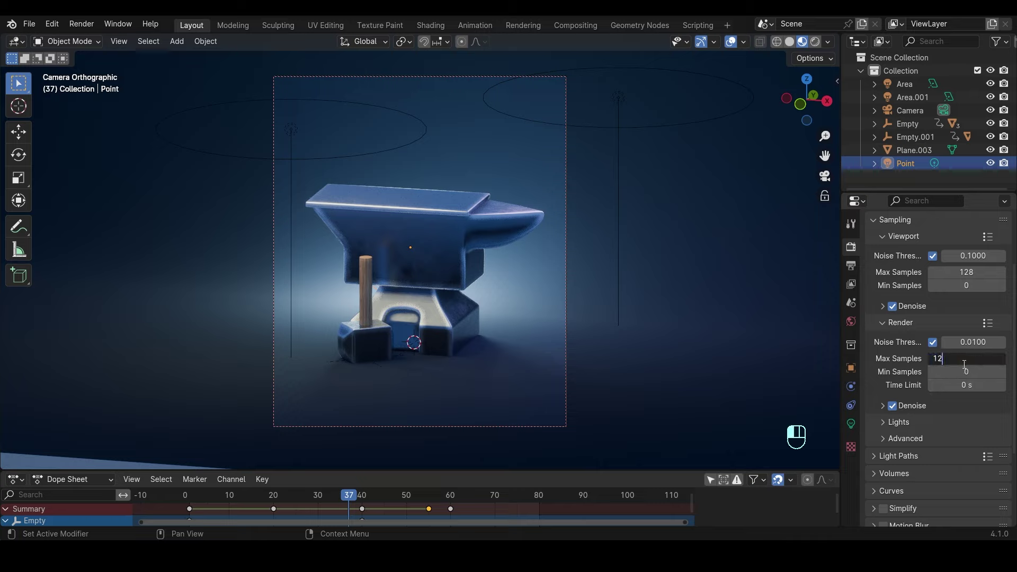
# - Set 128 samples with noise threshold and reduce the tile size to 512
pyautogui.click(938, 409)
pyautogui.moveTo(954, 424); pyautogui.dragTo(928, 437)
pyautogui.click(929, 410)
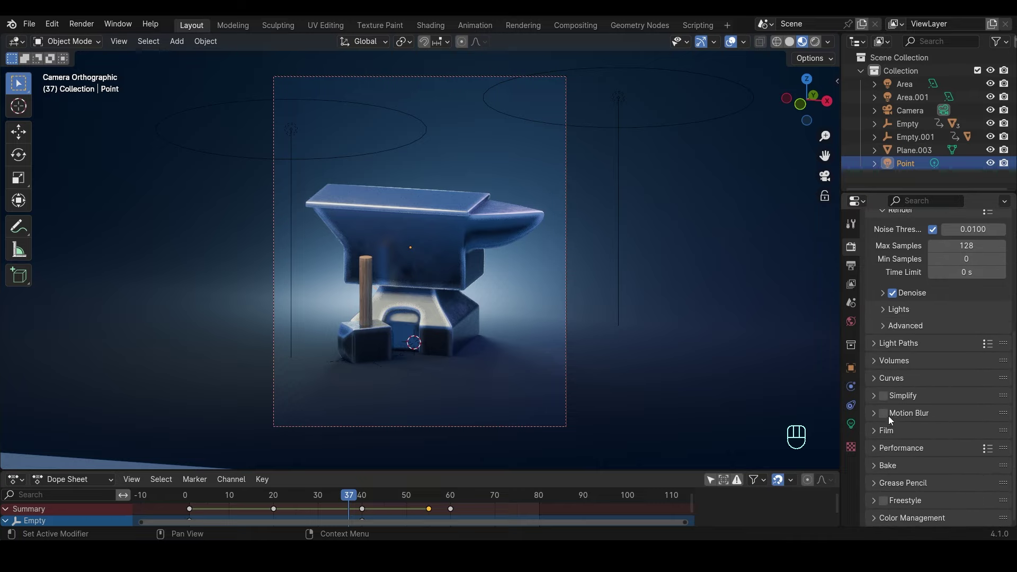
pyautogui.click(889, 418)
pyautogui.click(926, 453)
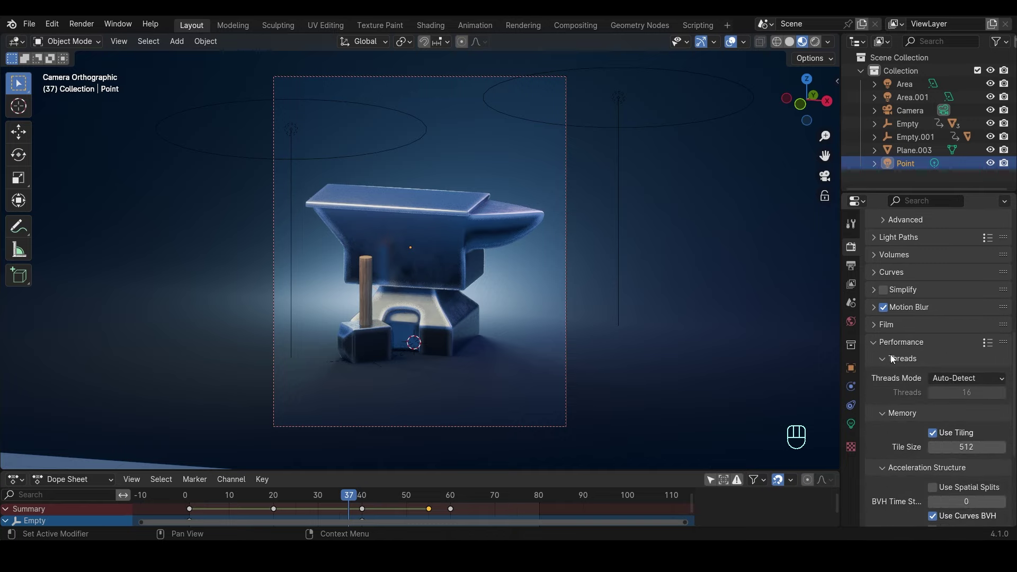
pyautogui.moveTo(901, 346); pyautogui.dragTo(956, 396)
# - Set the Filmic look to Very High Contrast and shade the viewport Rendered
pyautogui.moveTo(961, 440); pyautogui.dragTo(962, 449)
pyautogui.moveTo(960, 440); pyautogui.dragTo(943, 333)
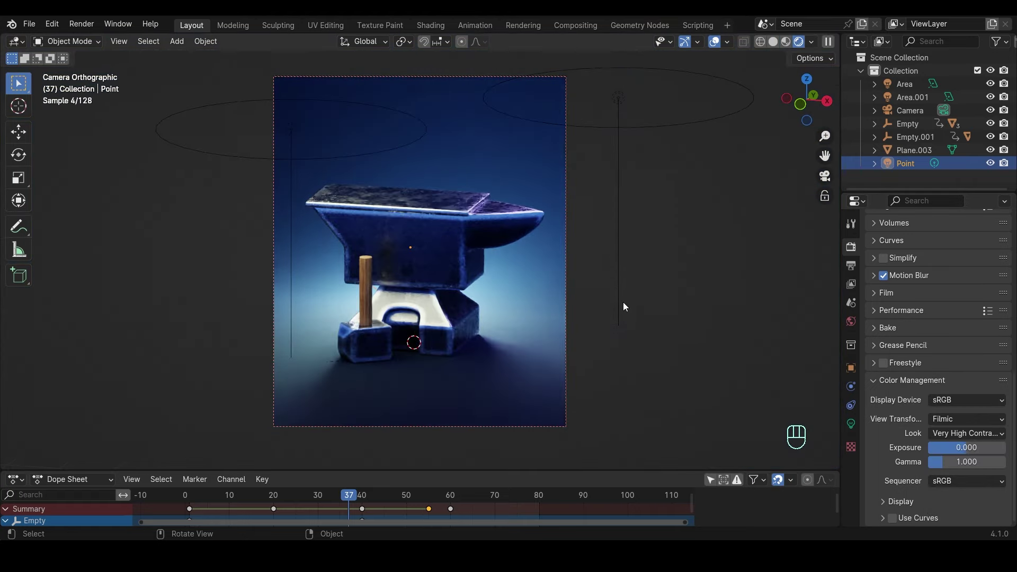
# - Set the Mix wear colours to pale pink and white, exposure 0.805, and save
pyautogui.press('ctrl+s')
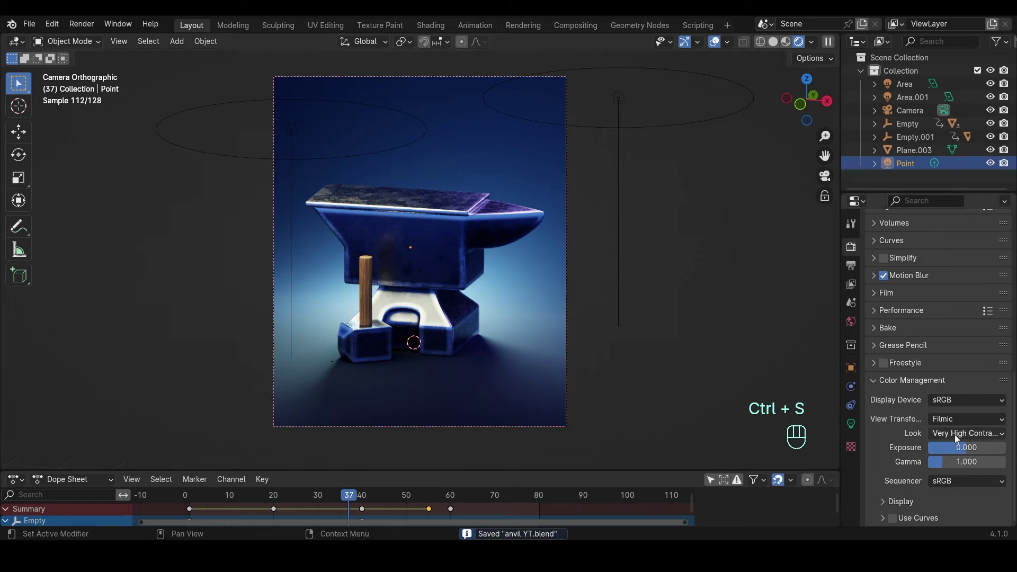
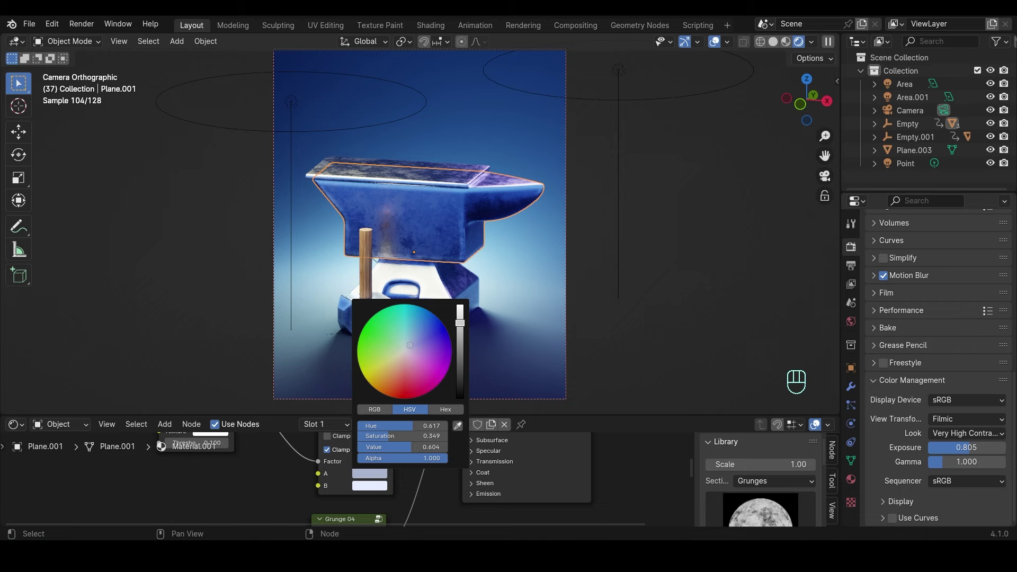
pyautogui.click(383, 488)
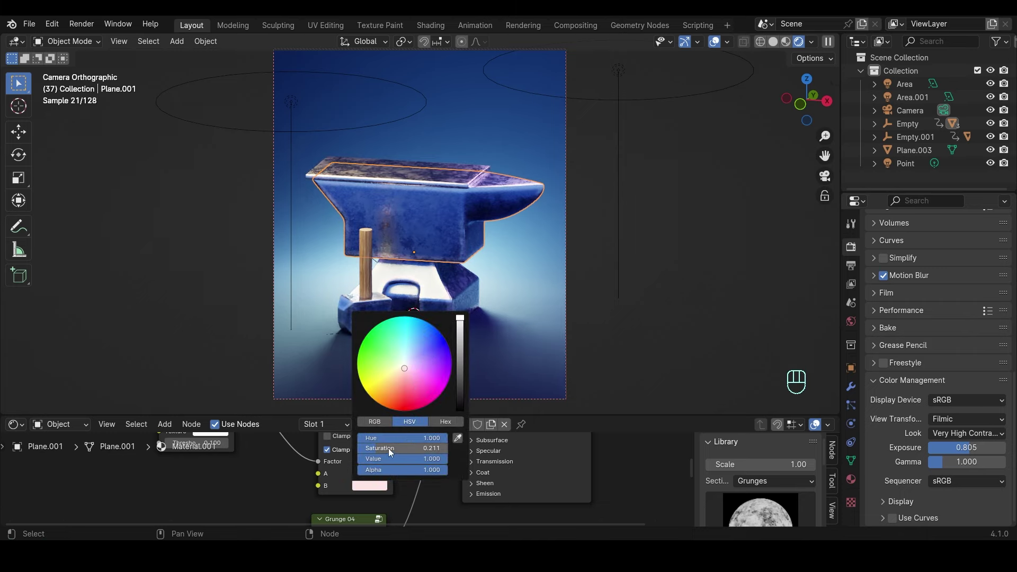
pyautogui.press('ctrl+s')
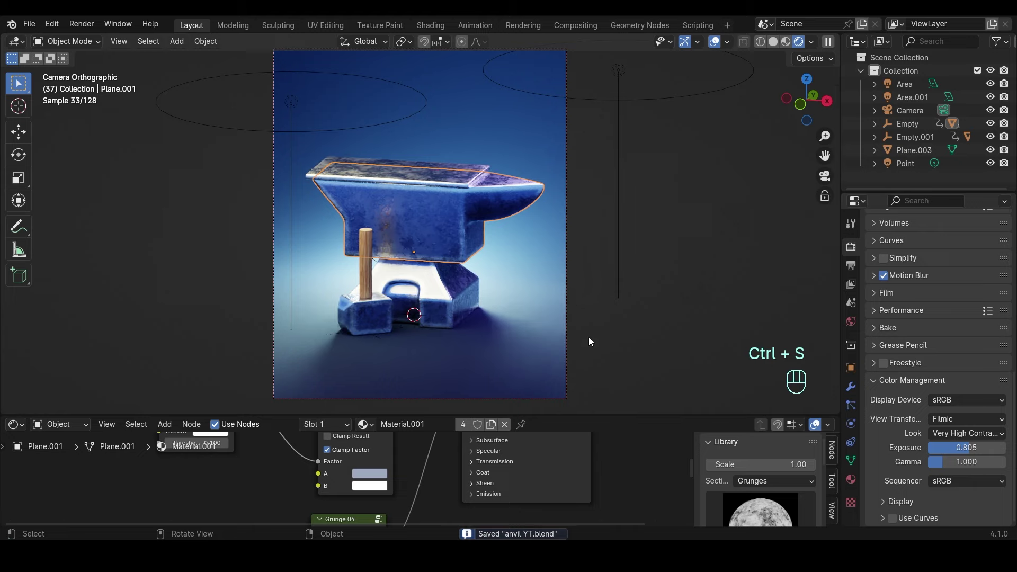
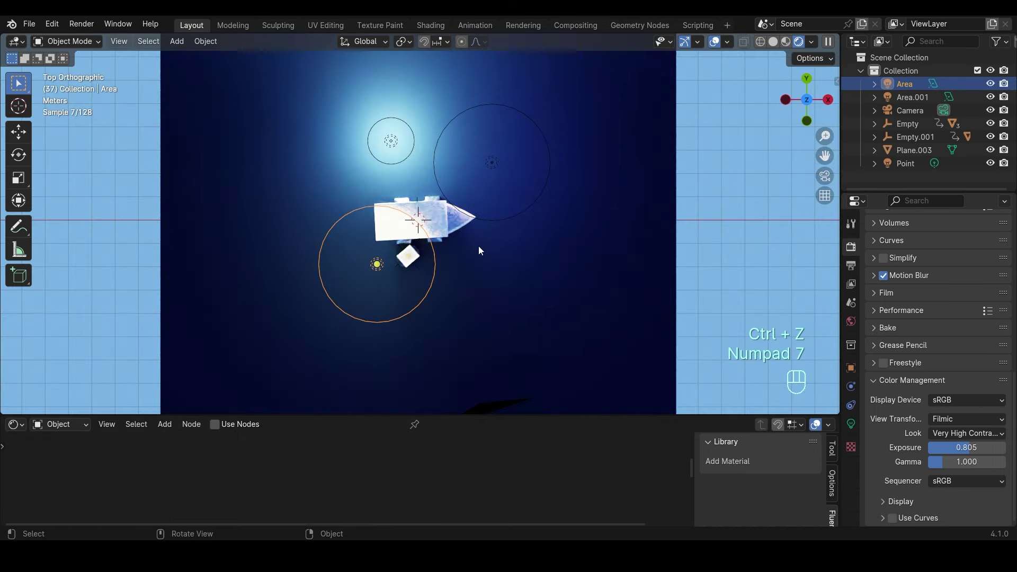
# - Move the Area light to the front-left of the anvil in top view
pyautogui.press('f')
pyautogui.press('g')
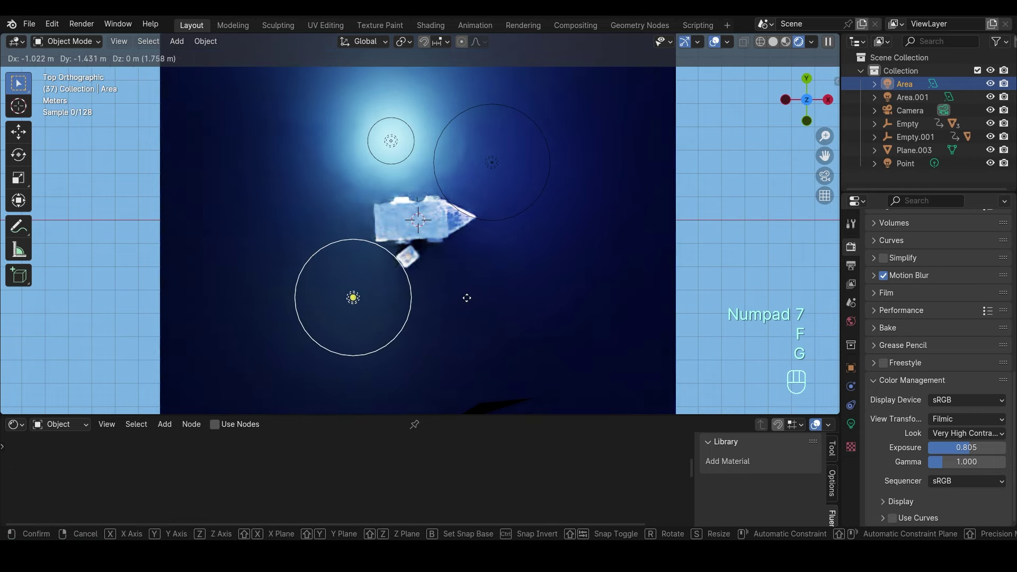
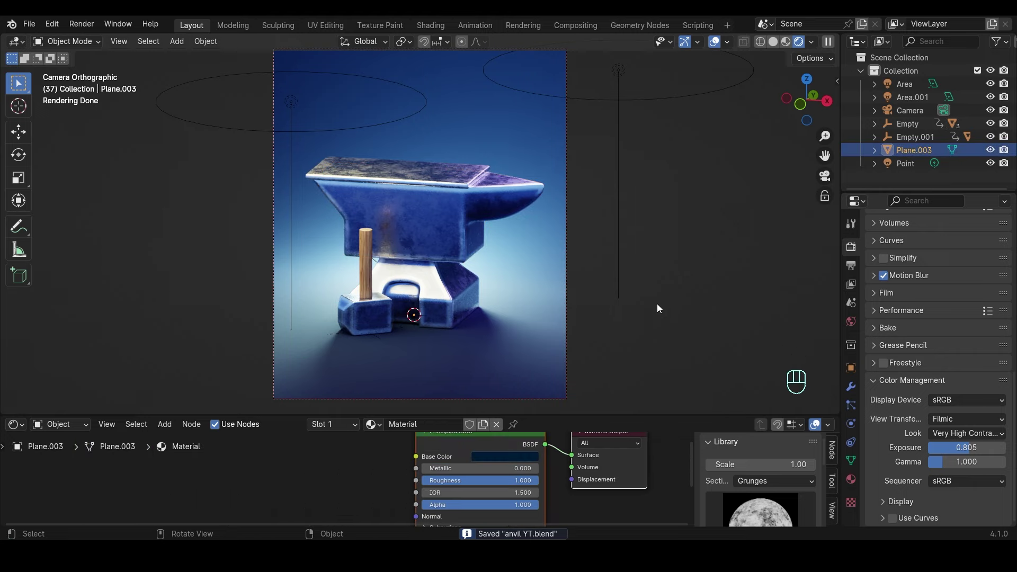
# - Edit the floor's Base Color, set the world lavender and exposure 0.919, and save
pyautogui.click(516, 458)
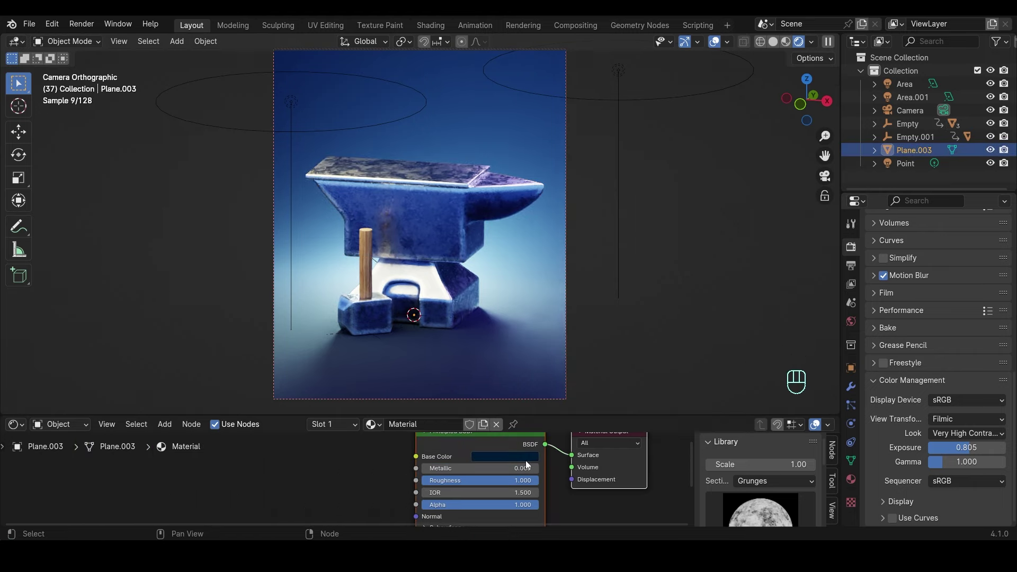
pyautogui.click(528, 464)
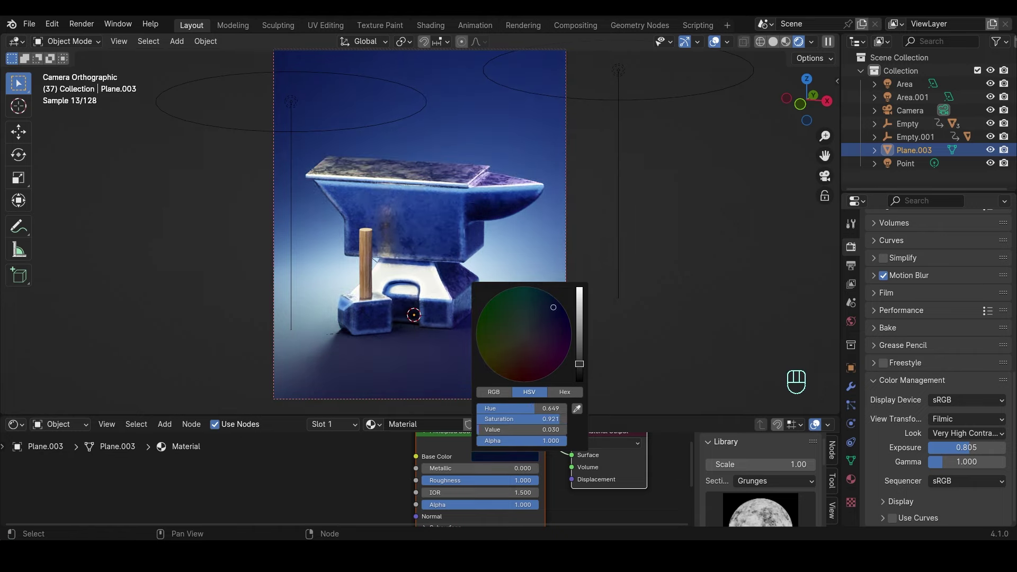
pyautogui.press('ctrl+s')
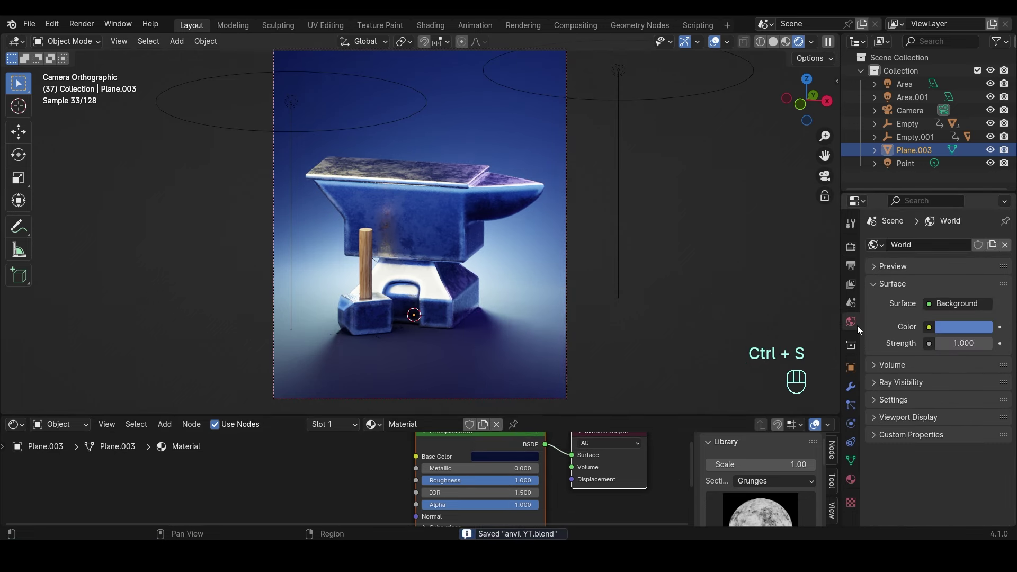
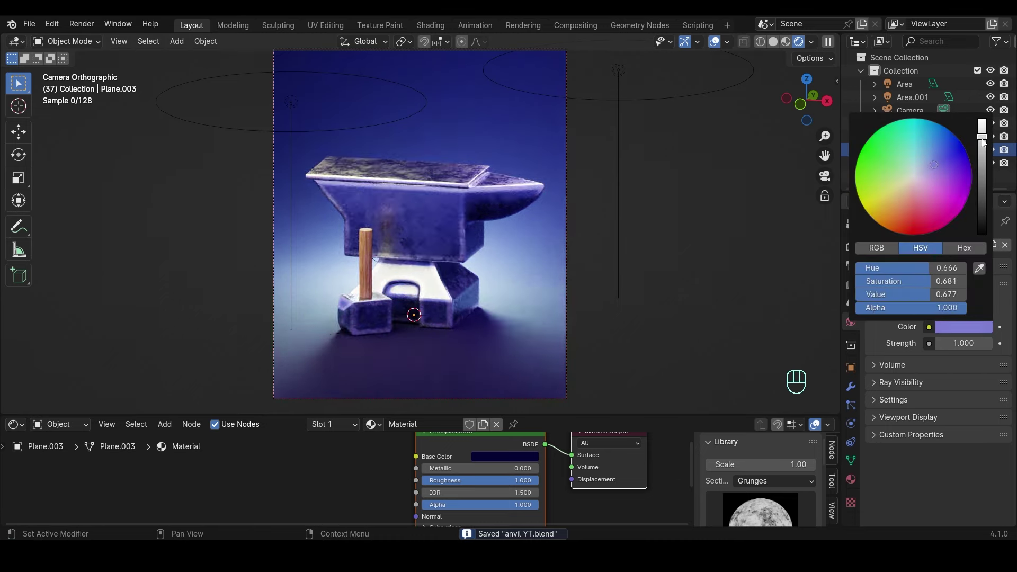
pyautogui.press('ctrl+s')
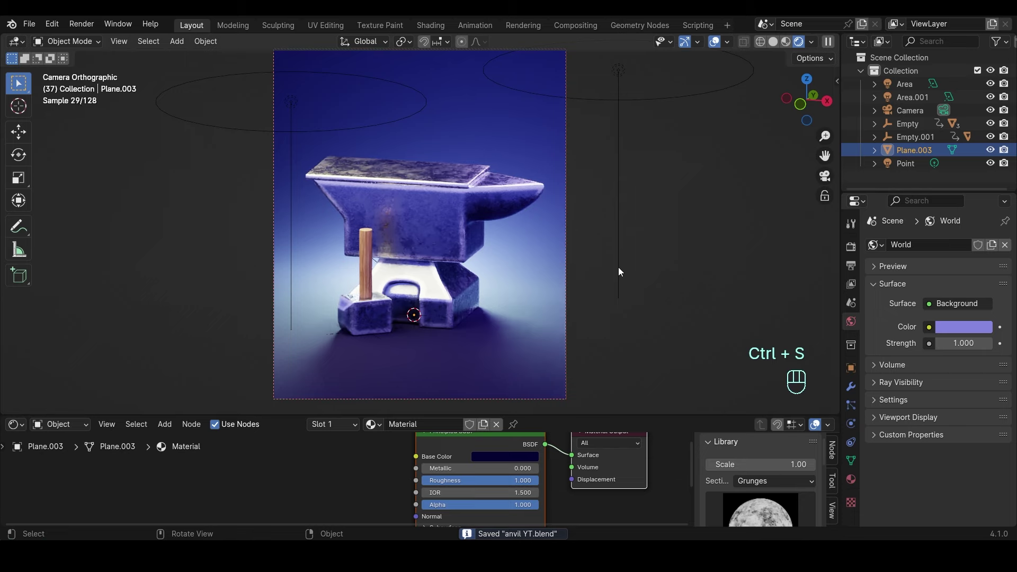
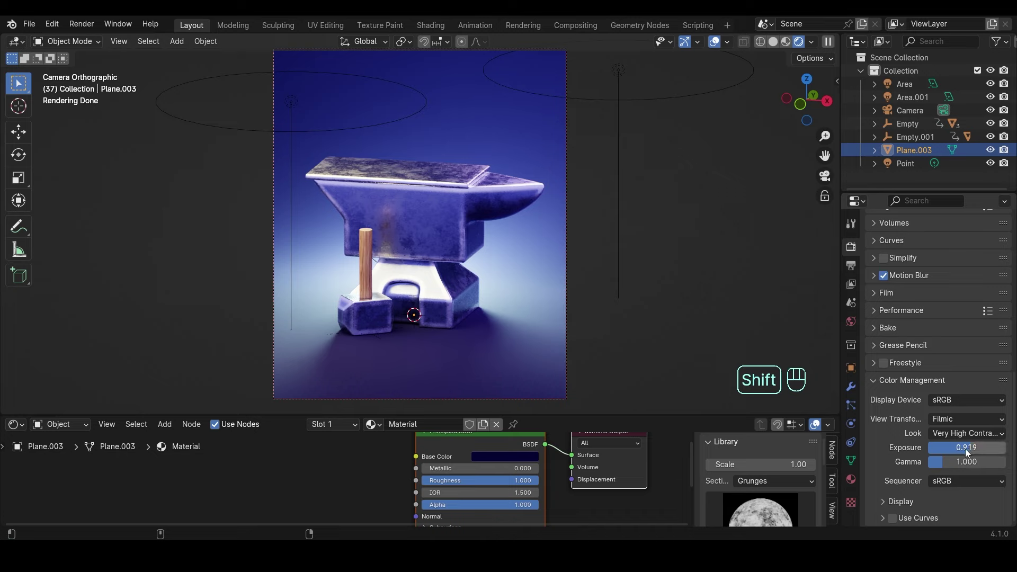
# - Give Area.001 a pink tint at 250 W and save the file
pyautogui.press('ctrl+s')
pyautogui.click(622, 79)
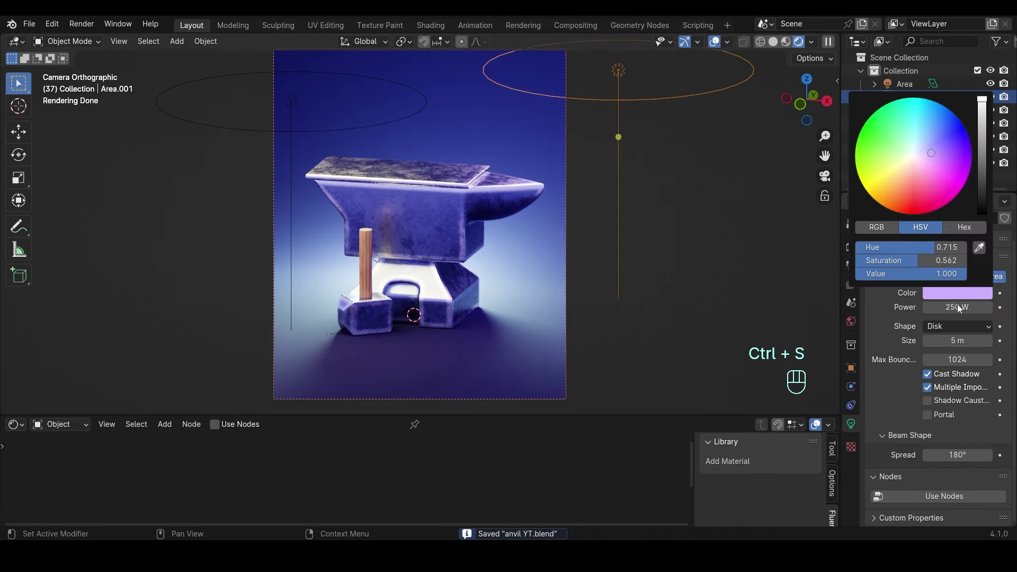
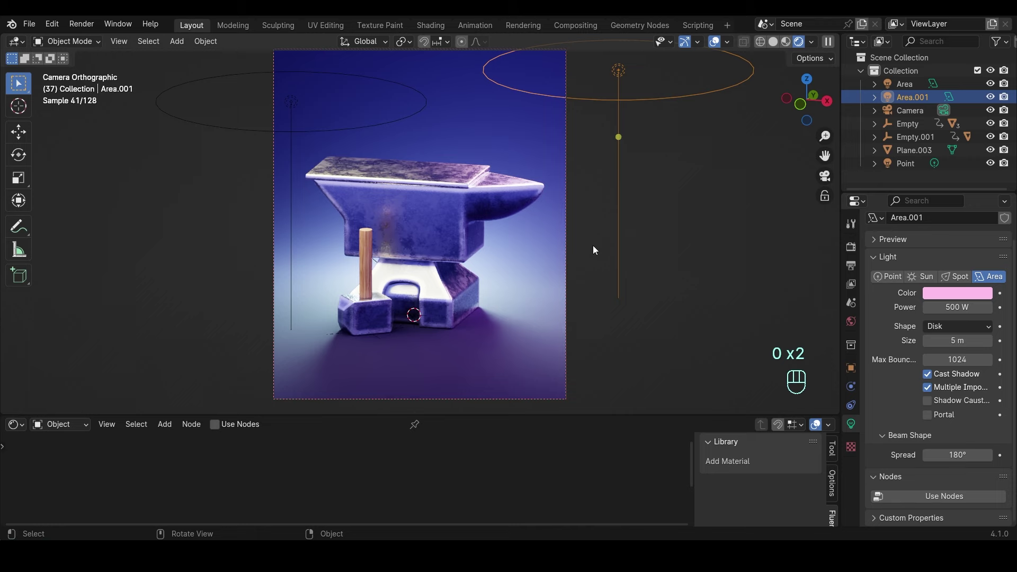
pyautogui.press('ctrl+z')
pyautogui.press('ctrl+s')
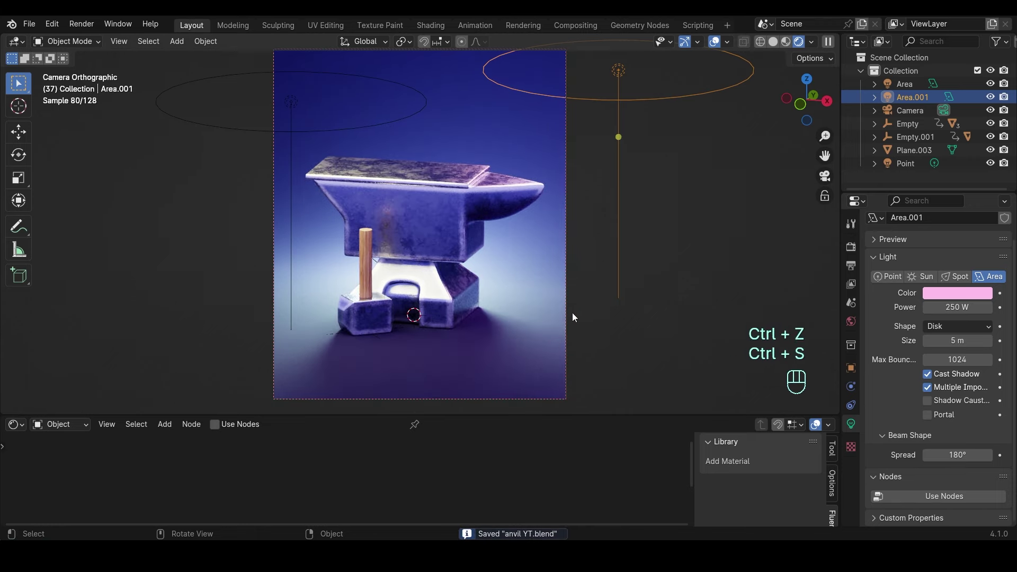
# - Switch the bottom area to the Dope Sheet and enlarge it
pyautogui.moveTo(27, 425); pyautogui.dragTo(120, 357)
pyautogui.moveTo(11, 428); pyautogui.dragTo(177, 308)
pyautogui.click(191, 440)
# - Play the anvil's bounce animation, return to frame 1 and save the file
pyautogui.press('space')
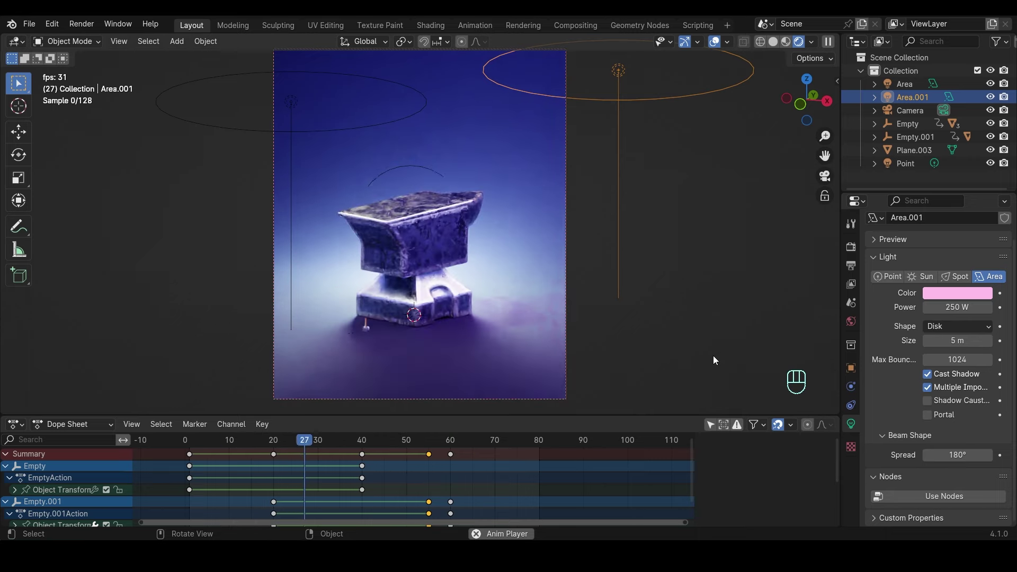
pyautogui.press('space')
pyautogui.click(198, 444)
pyautogui.press('ctrl+s')
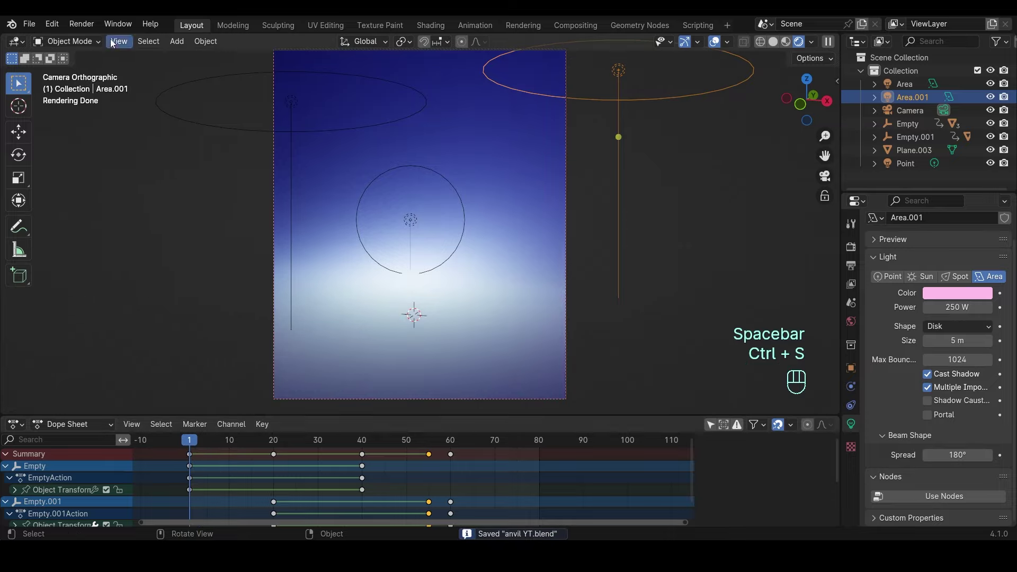